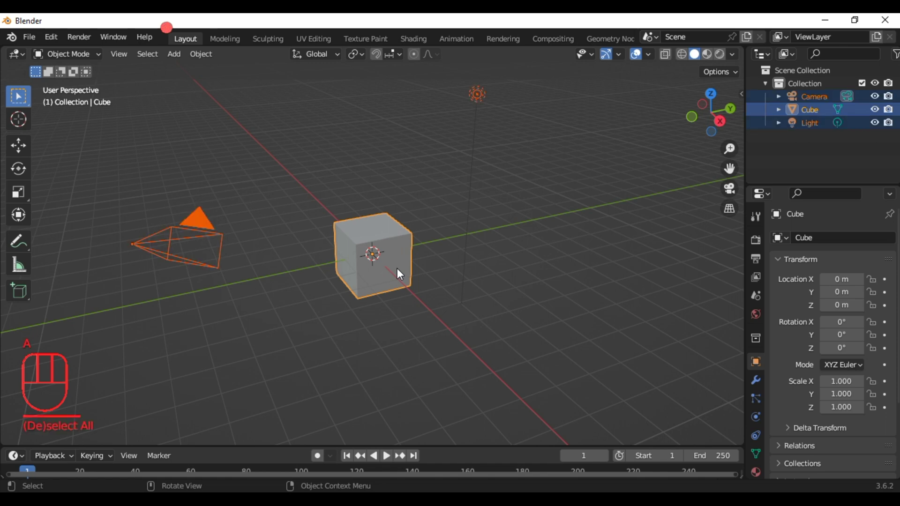
Step: Delete the default cube, camera and light and load the bottle reference image in front view
{"action": "key", "text": "Delete"}
{"action": "key", "text": "KP_1"}
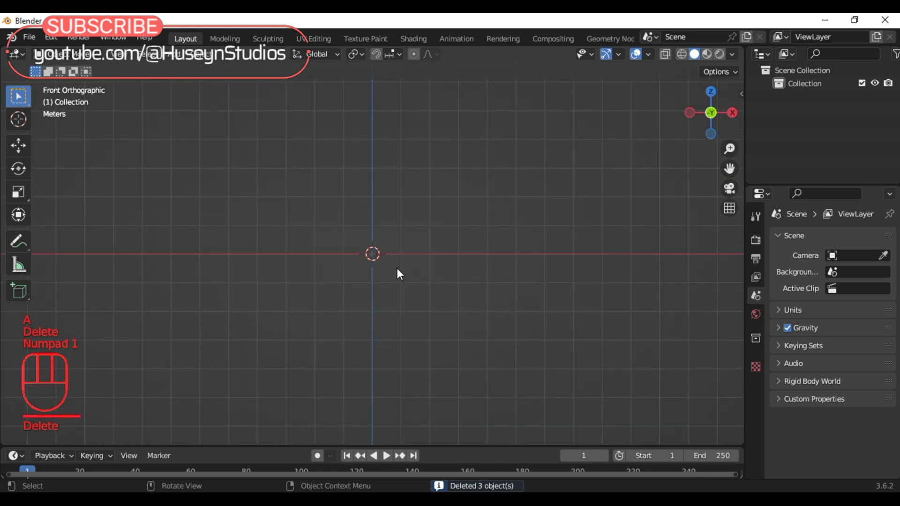
{"action": "key", "text": "shift+a"}
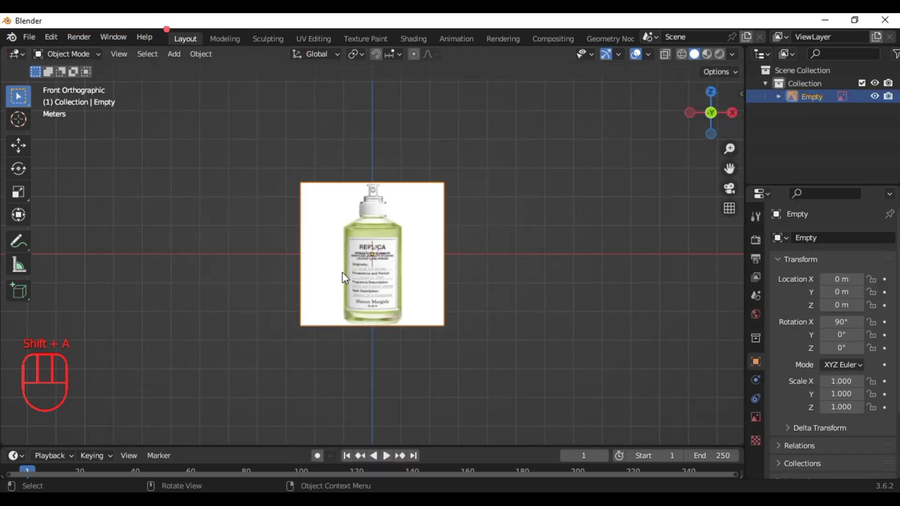
{"action": "key", "text": "shift+a"}
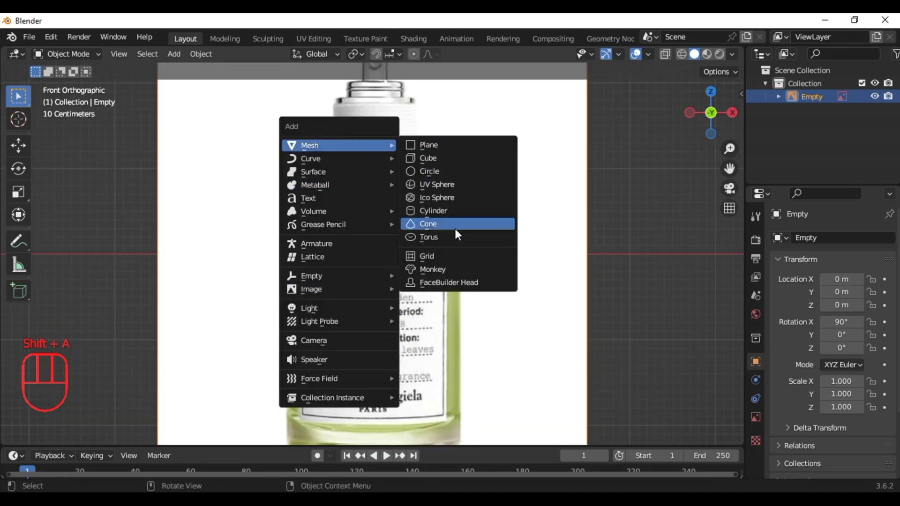
Step: Scale a cylinder over the bottle body and extrude its top ring into a tapered shoulder and neck
{"action": "key", "text": "g"}
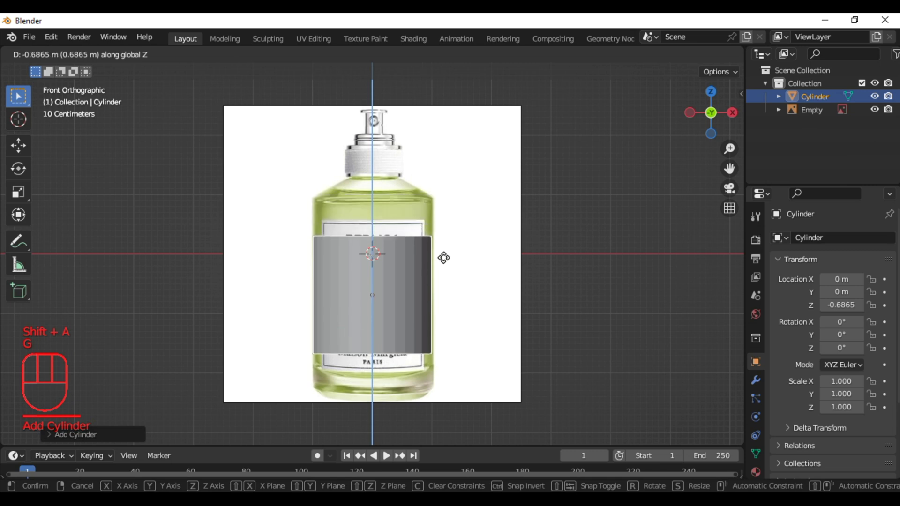
{"action": "key", "text": "s"}
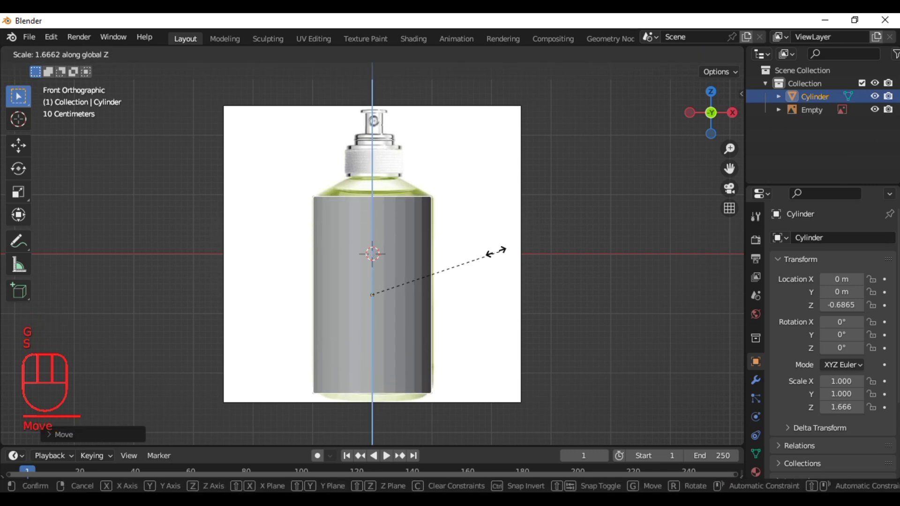
{"action": "key", "text": "Tab"}
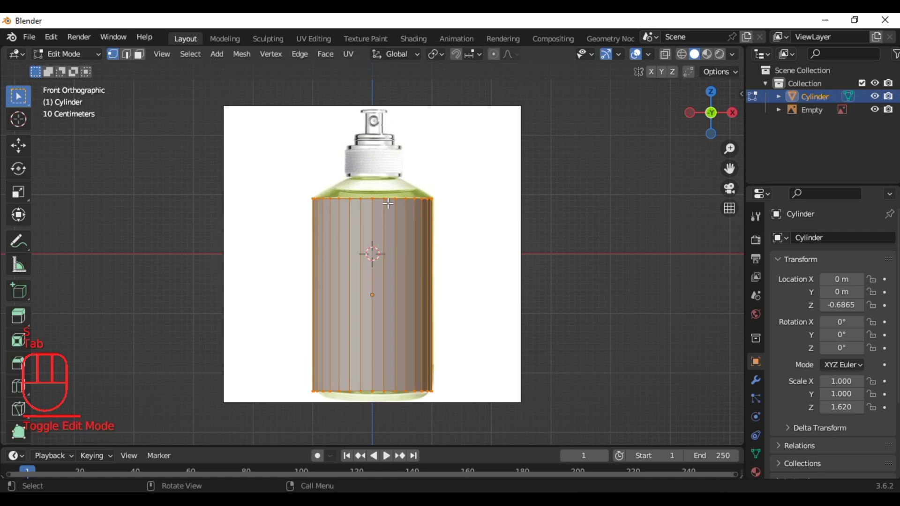
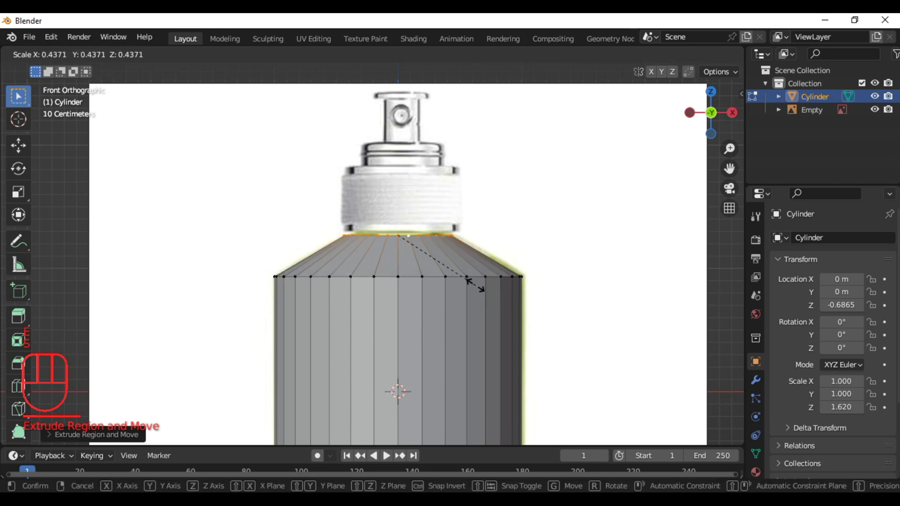
{"action": "key", "text": "s"}
{"action": "key", "text": "e"}
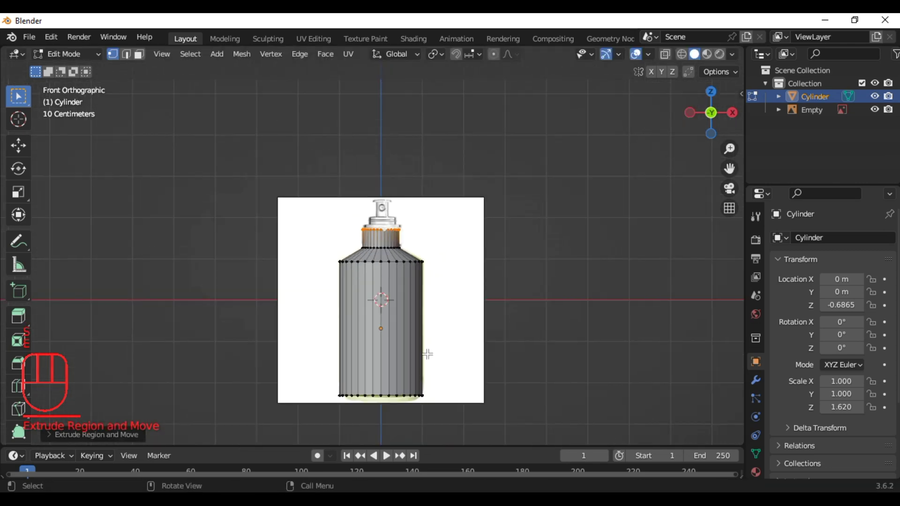
{"action": "key", "text": "Tab"}
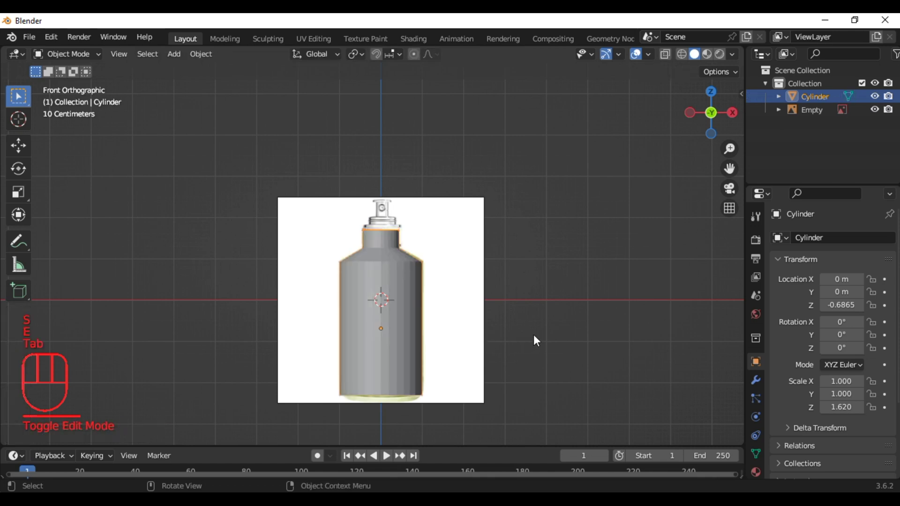
Step: Shade the bottle smooth and add a Solidify modifier, increasing its shell thickness
{"action": "right_click", "coordinate": [388, 234]}
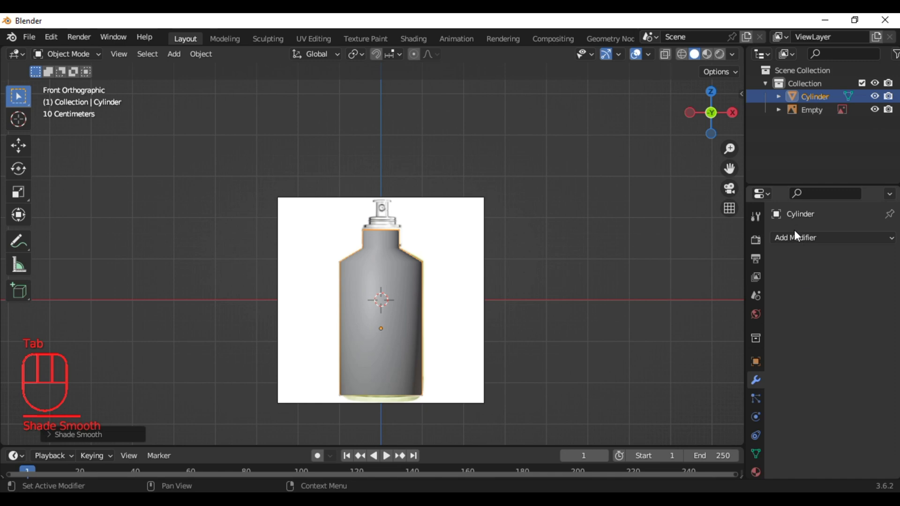
{"action": "left_click", "coordinate": [796, 233]}
{"action": "left_click_drag", "start_coordinate": [797, 239], "coordinate": [656, 406]}
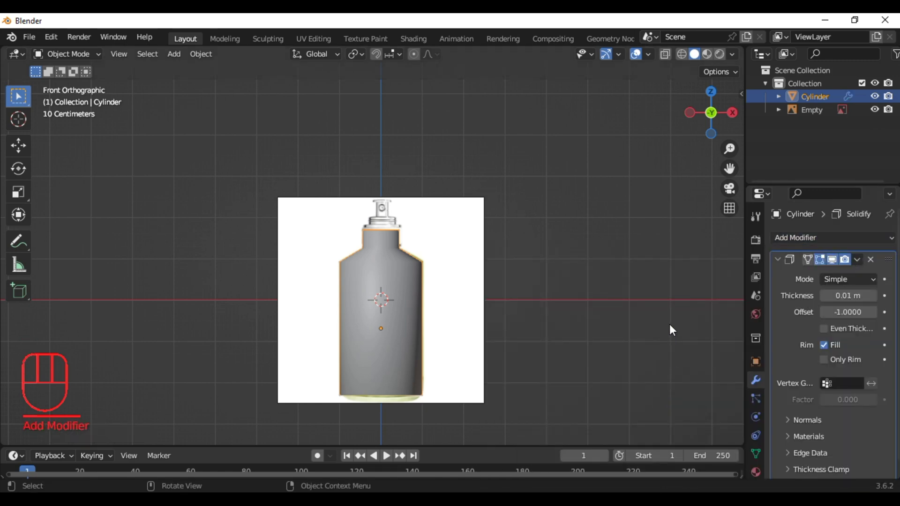
{"action": "left_click_drag", "start_coordinate": [682, 63], "coordinate": [875, 295]}
Step: Check the wall thickness in X-ray view, then remove the Solidify modifier
{"action": "left_click", "coordinate": [874, 295]}
{"action": "left_click", "coordinate": [875, 295]}
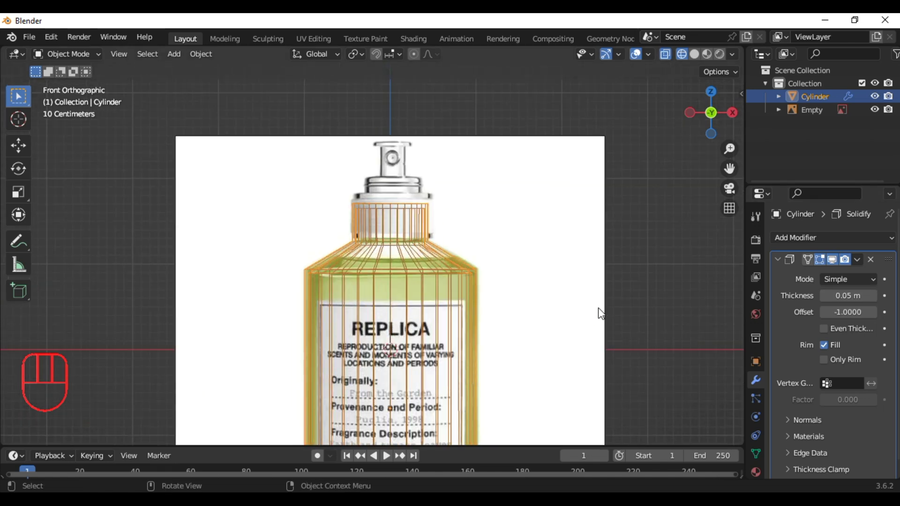
{"action": "left_click_drag", "start_coordinate": [861, 261], "coordinate": [782, 274]}
{"action": "left_click", "coordinate": [697, 59]}
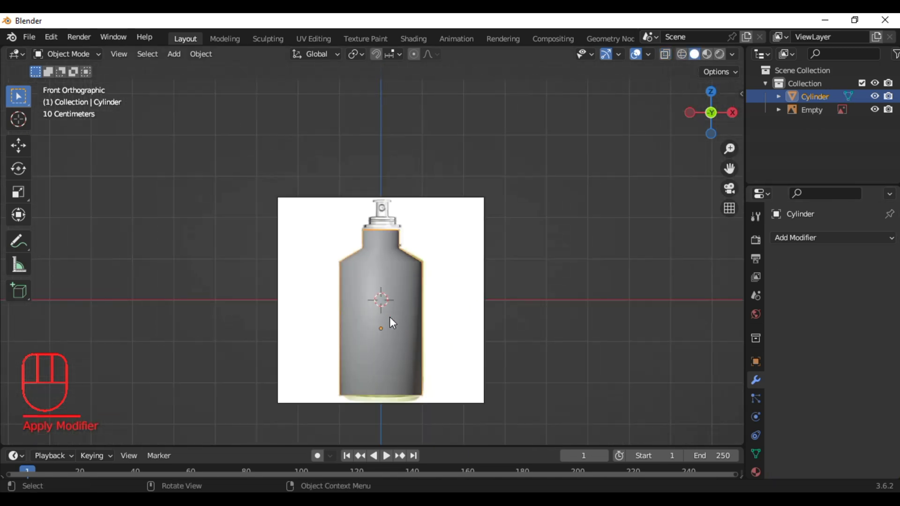
Step: Adjust the shoulder ring, then separate a duplicate of the whole bottle mesh into its own object
{"action": "key", "text": "Tab"}
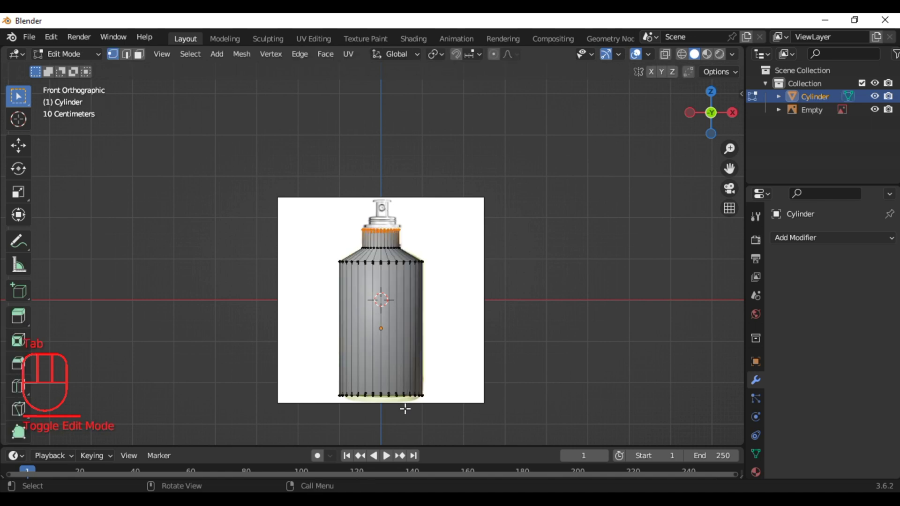
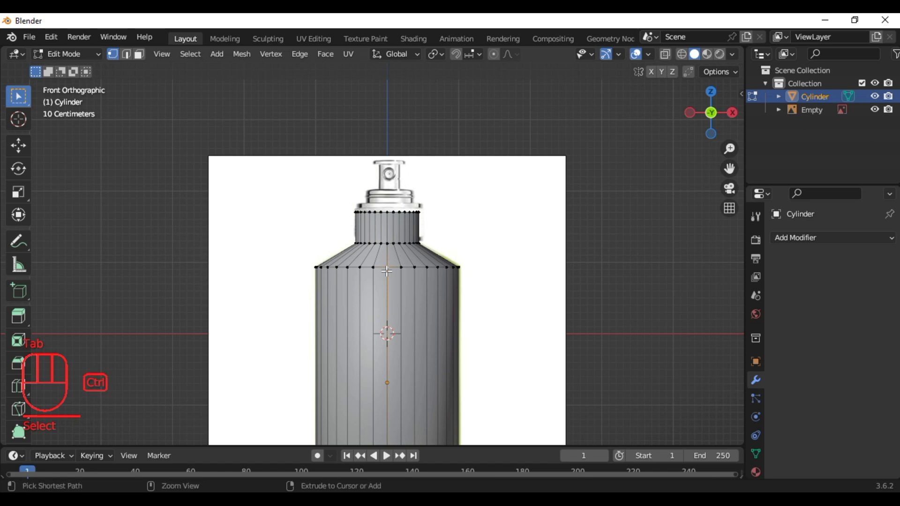
{"action": "key", "text": "ctrl+l"}
{"action": "key", "text": "h"}
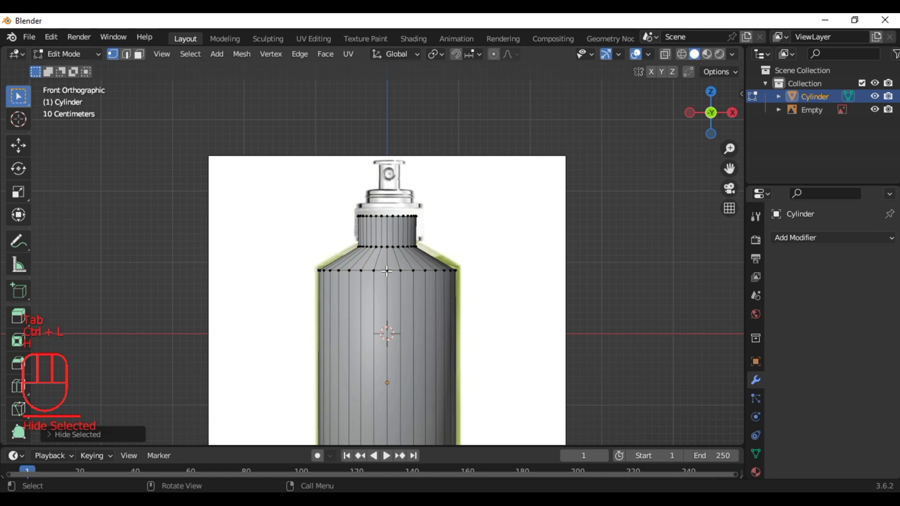
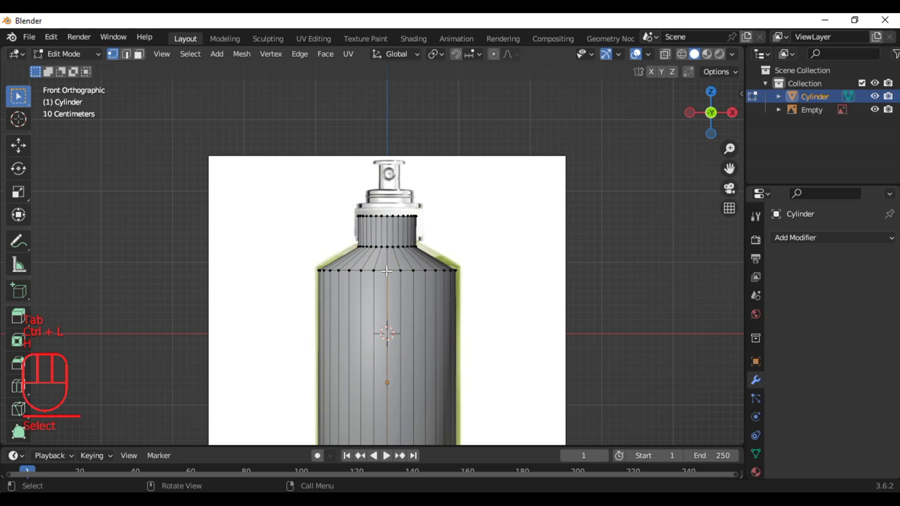
{"action": "key", "text": "ctrl+l"}
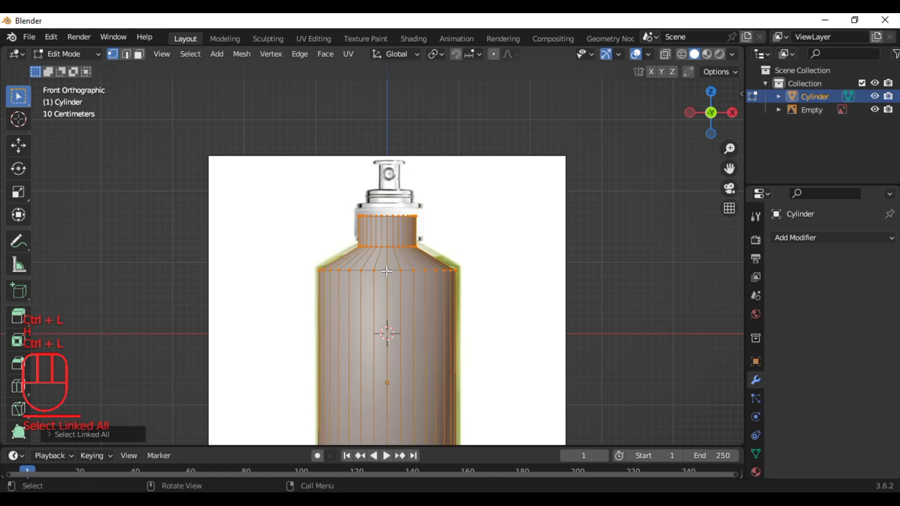
{"action": "key", "text": "p"}
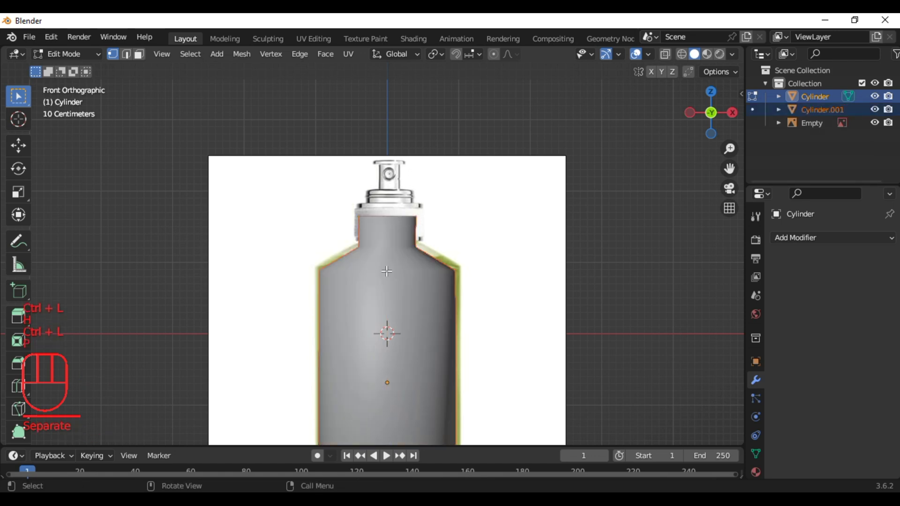
Step: Rename the separated copy Inner and the original Outer, then return to object mode
{"action": "double_click", "coordinate": [355, 241]}
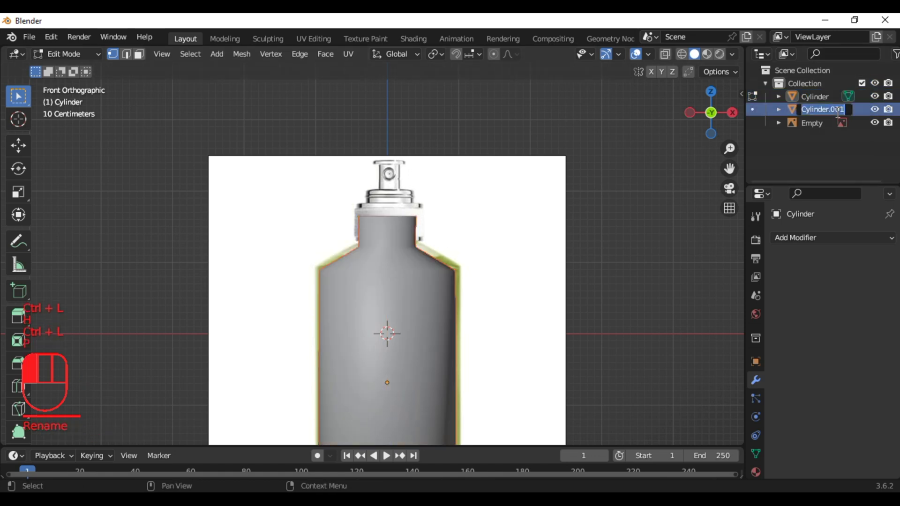
{"action": "key", "text": "n"}
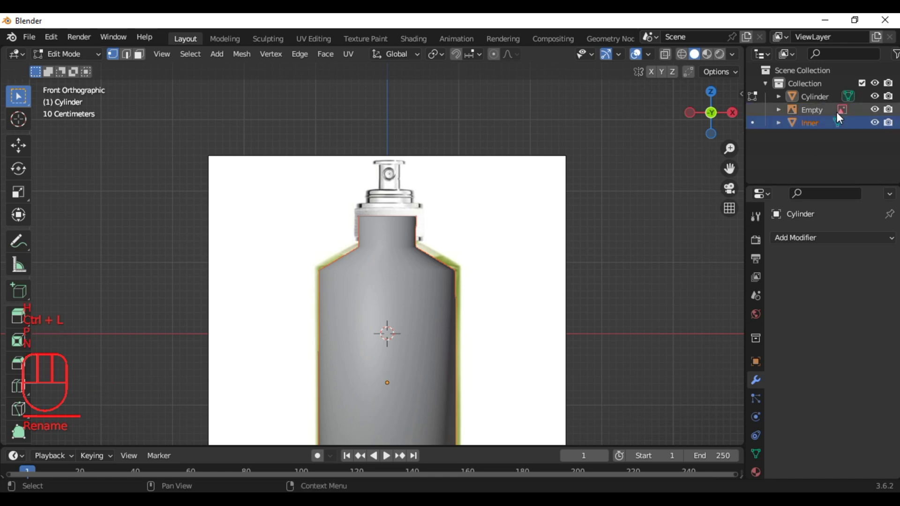
{"action": "double_click", "coordinate": [355, 240]}
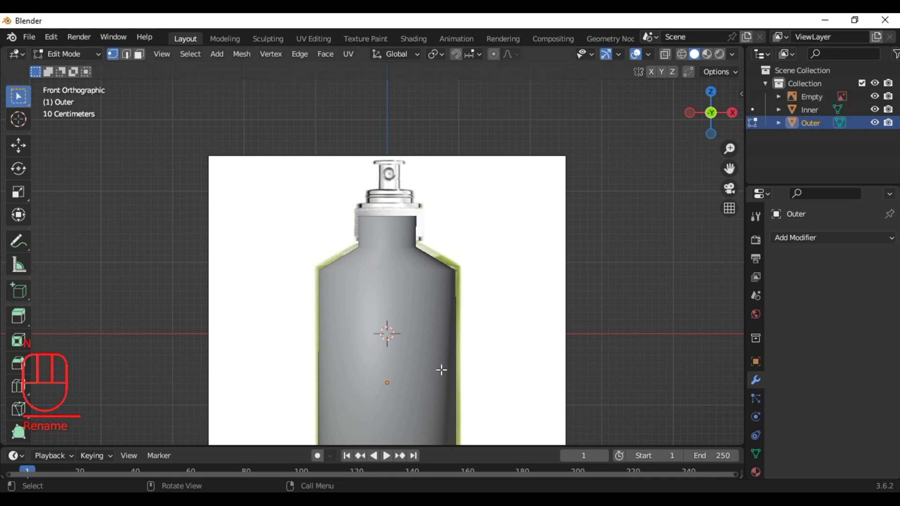
{"action": "key", "text": "alt+h"}
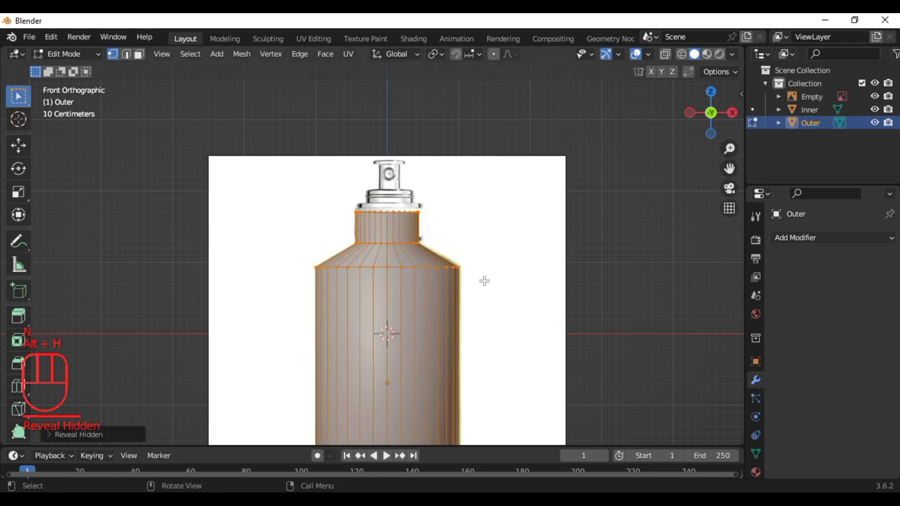
{"action": "key", "text": "Tab"}
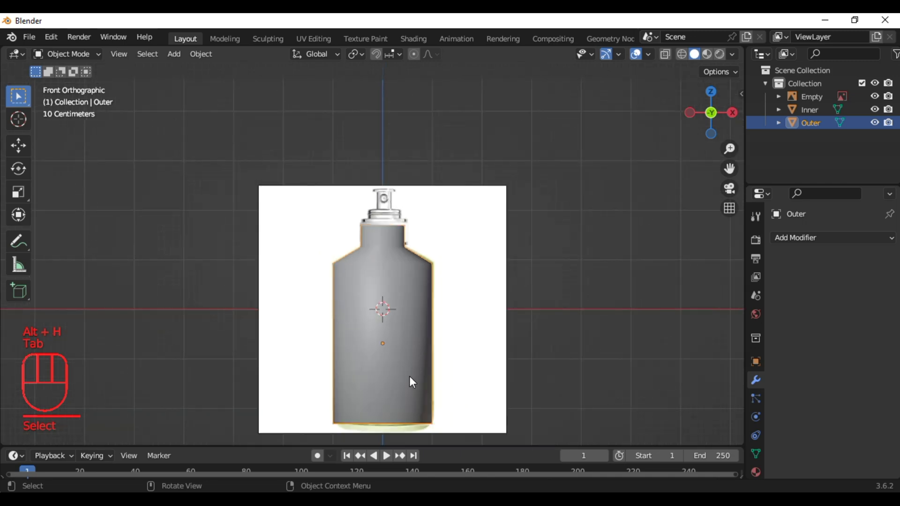
Step: Extrude and shrink the Outer bottle's bottom ring inward and start bevelling the shoulder loop
{"action": "key", "text": "Tab"}
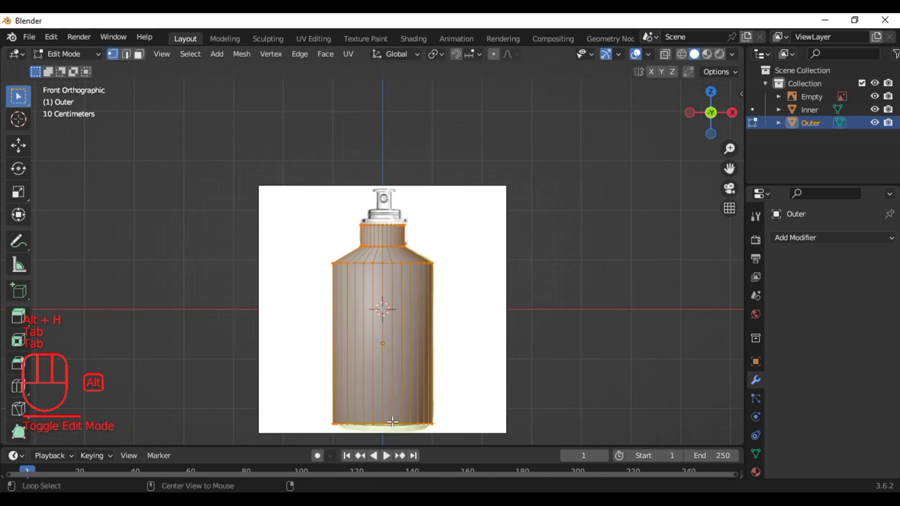
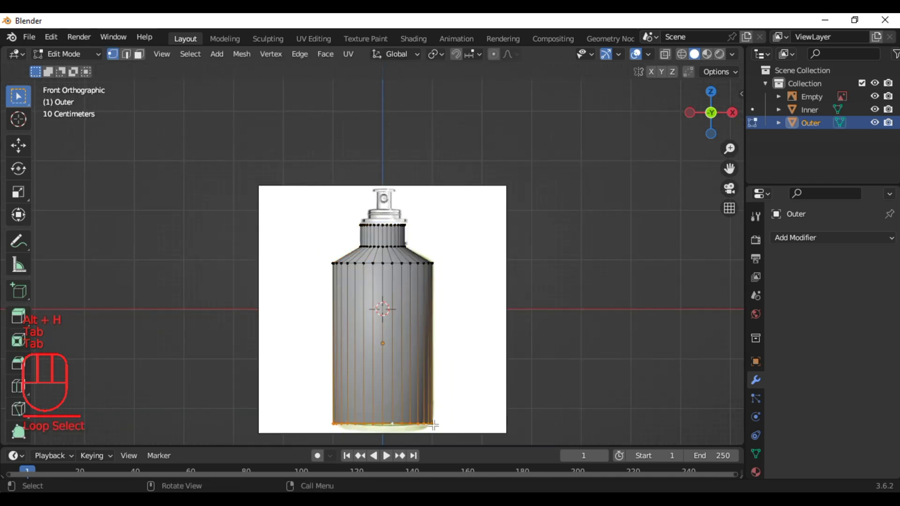
{"action": "key", "text": "e"}
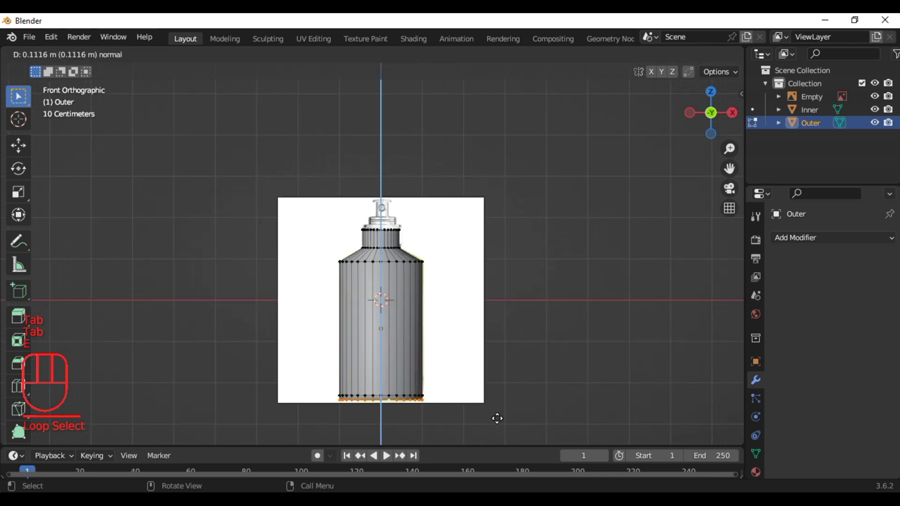
{"action": "key", "text": "s"}
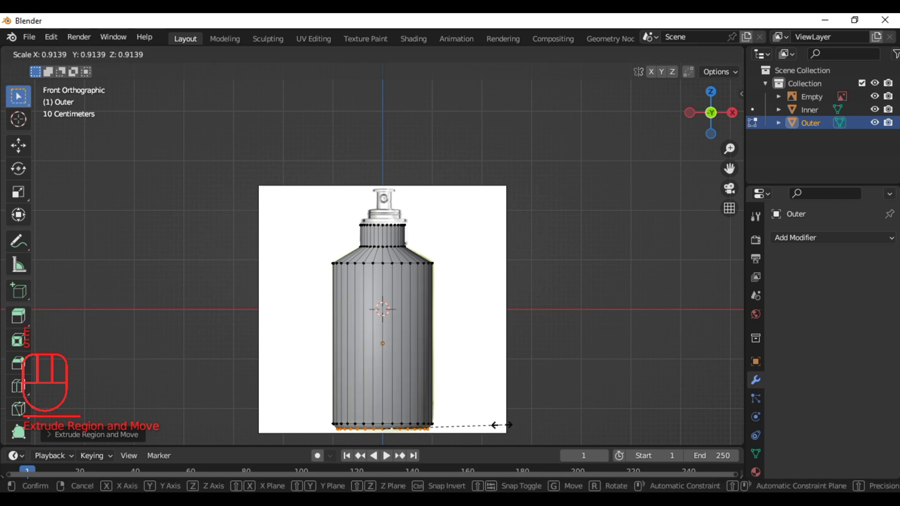
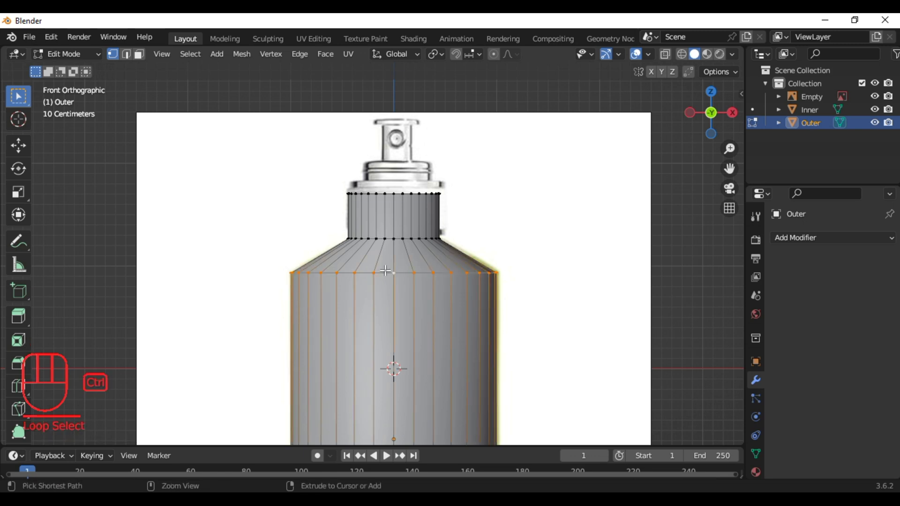
{"action": "key", "text": "ctrl+b"}
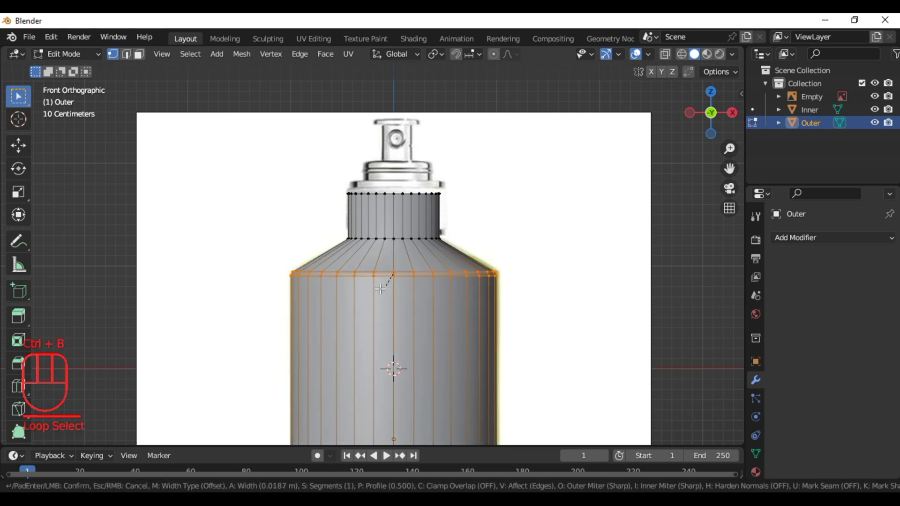
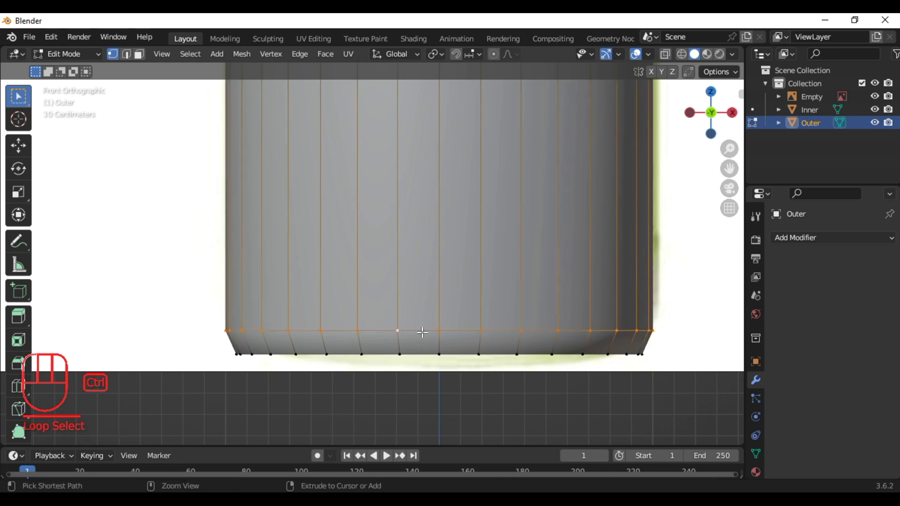
Step: With X-ray on, extrude the bottom loop into a shrunken, slightly raised base ring closing the Outer bottle
{"action": "key", "text": "ctrl+b"}
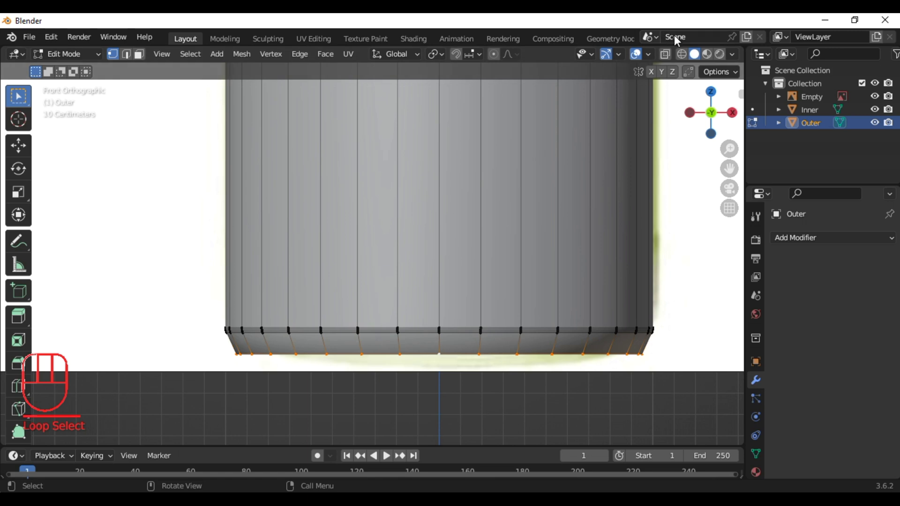
{"action": "left_click", "coordinate": [690, 56]}
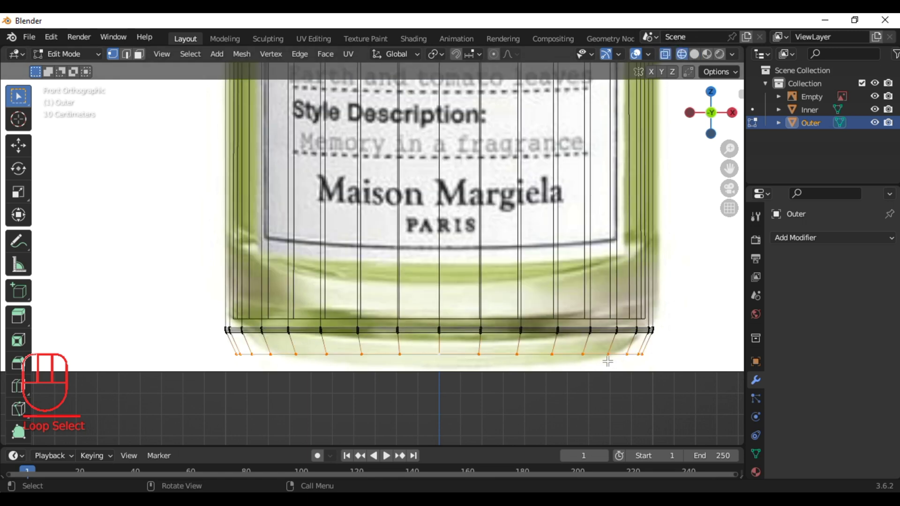
{"action": "key", "text": "e"}
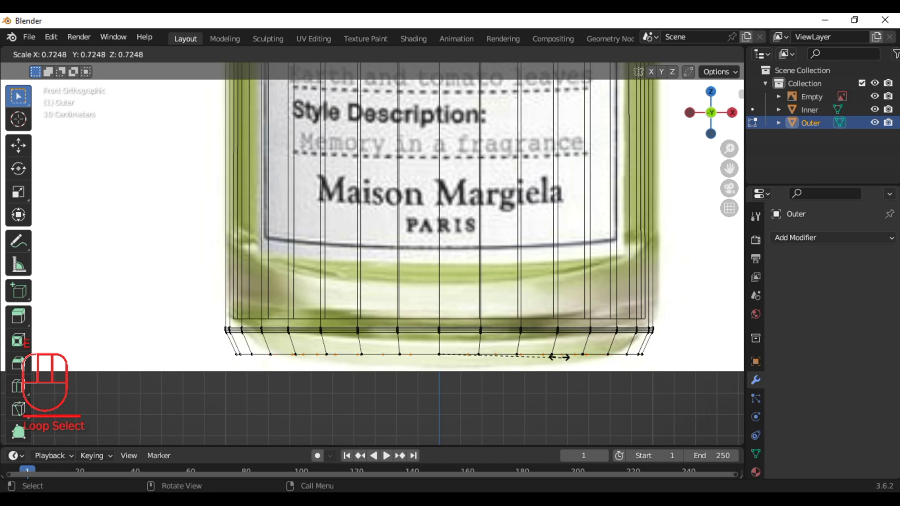
{"action": "type", "text": "lo"}
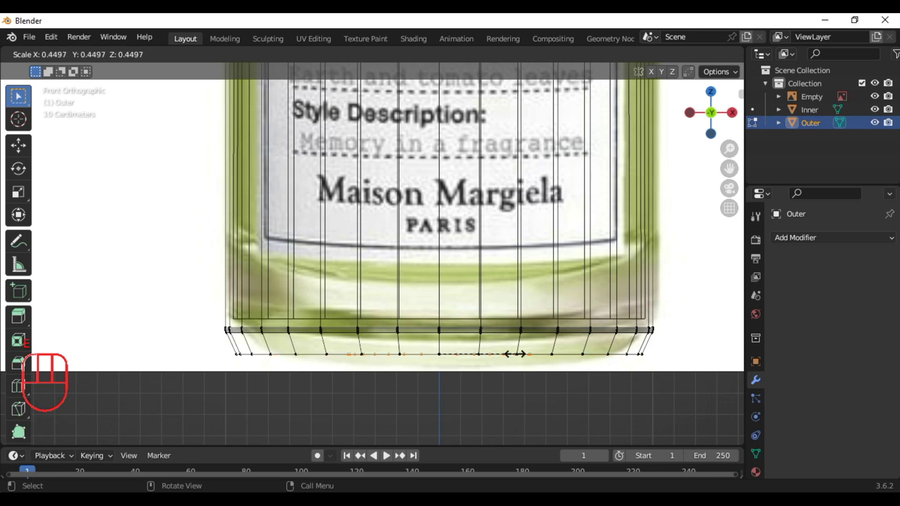
{"action": "key", "text": "s"}
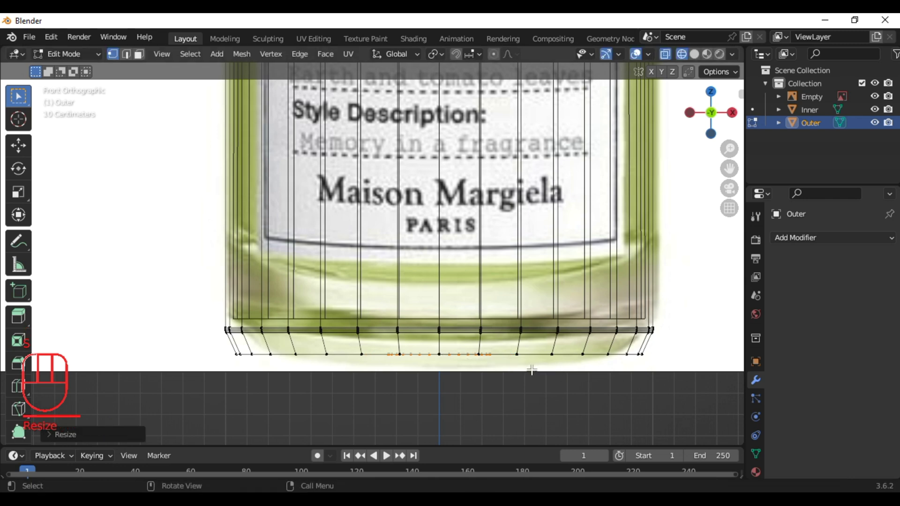
{"action": "key", "text": "g"}
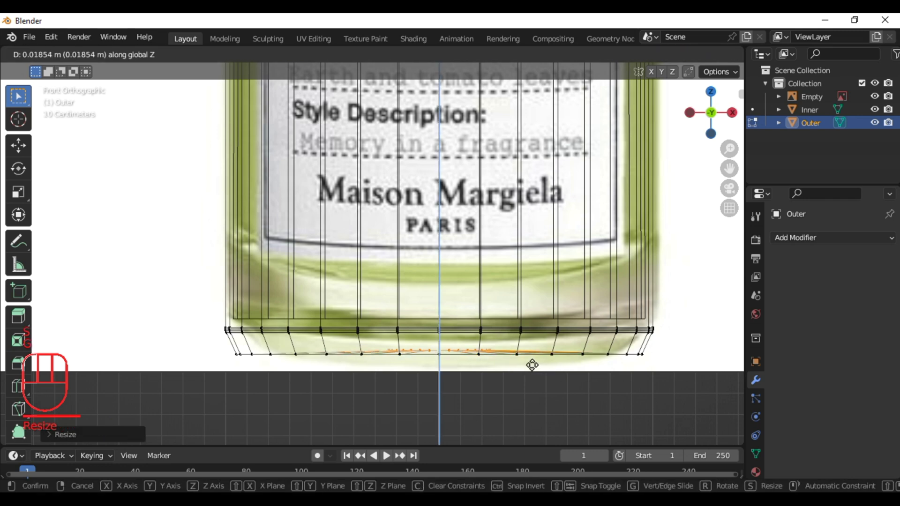
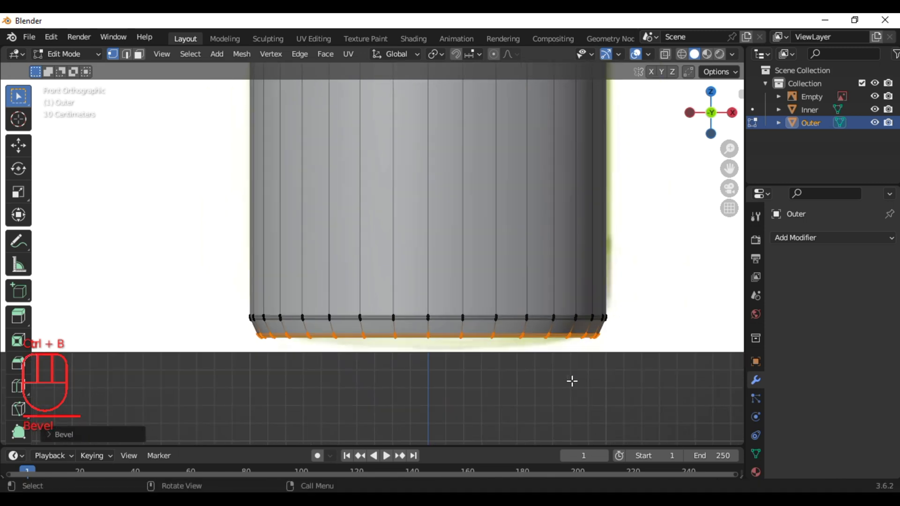
{"action": "key", "text": "Tab"}
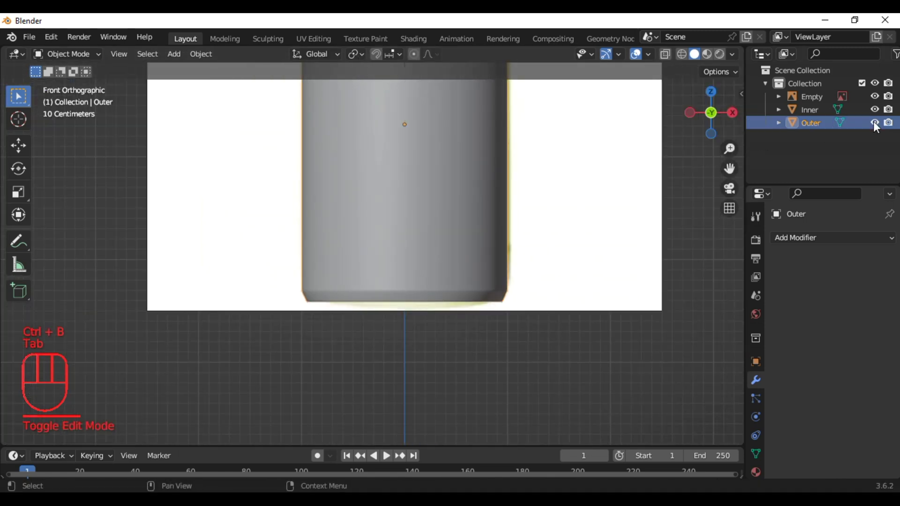
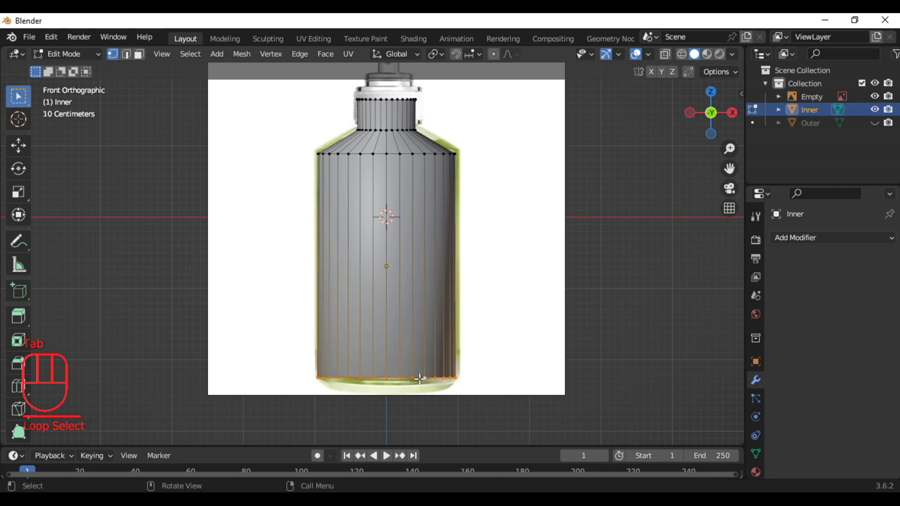
Step: Bevel the Inner bottle's bottom edge round and raise its bottom centre, checking from the side view
{"action": "key", "text": "g"}
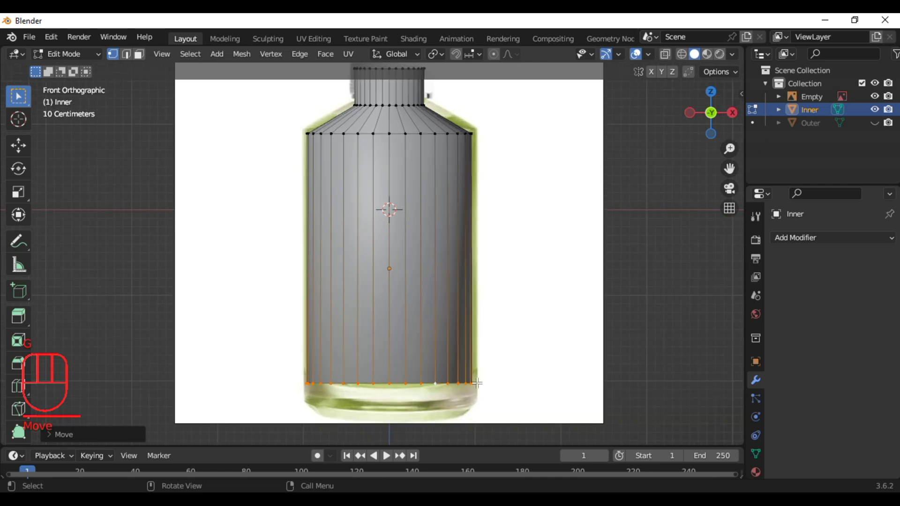
{"action": "key", "text": "ctrl+b"}
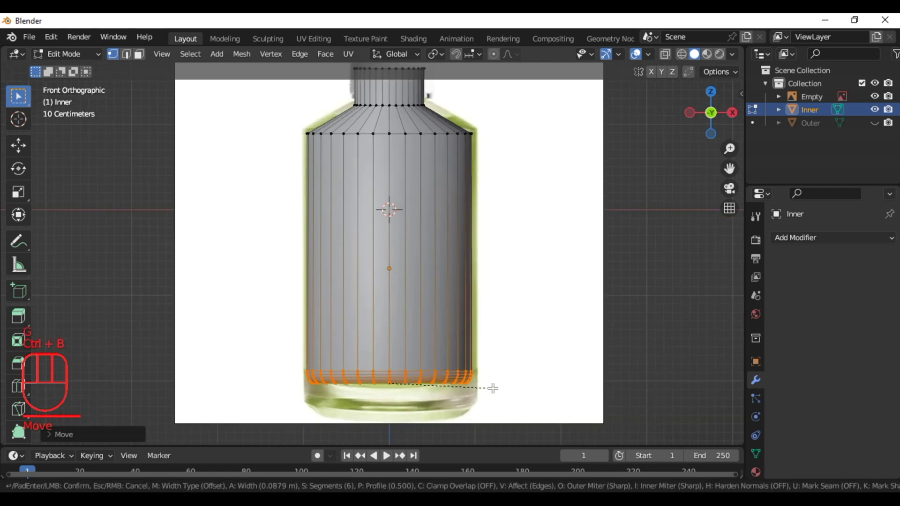
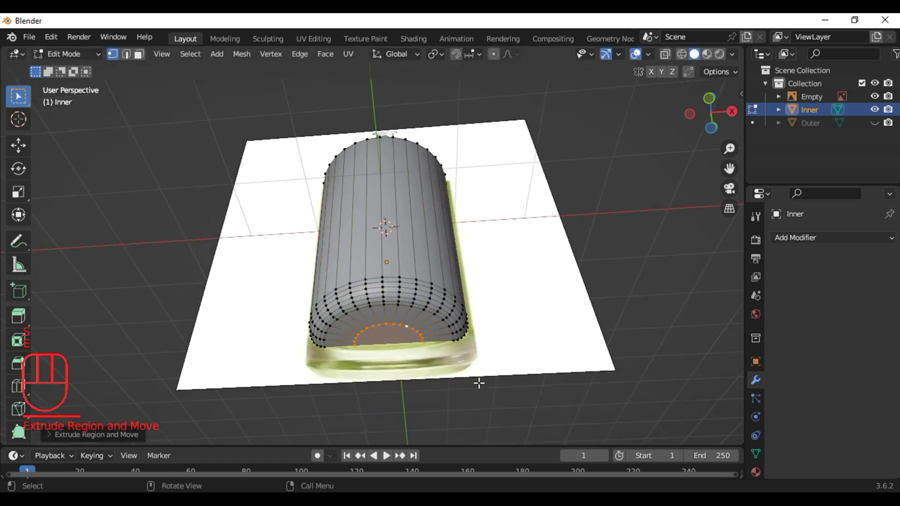
{"action": "key", "text": "KP_3"}
{"action": "key", "text": "g"}
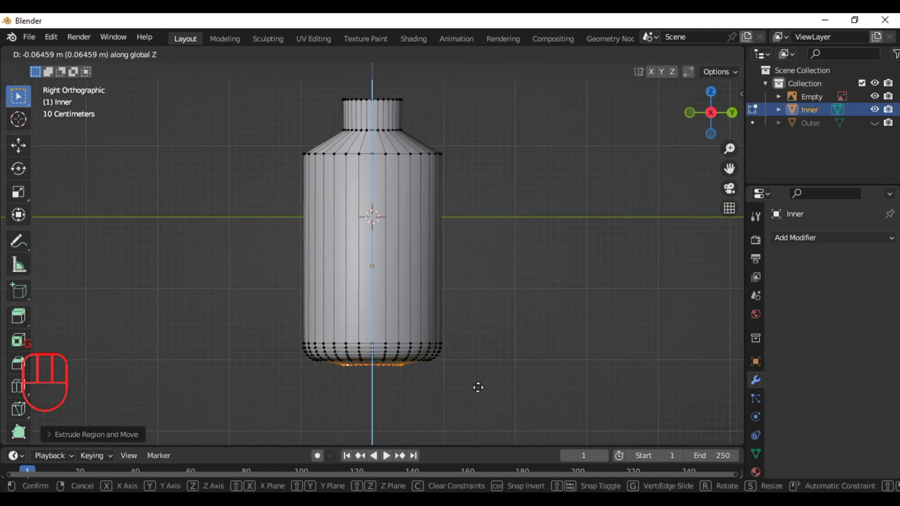
{"action": "key", "text": "KP_1"}
{"action": "key", "text": "Tab"}
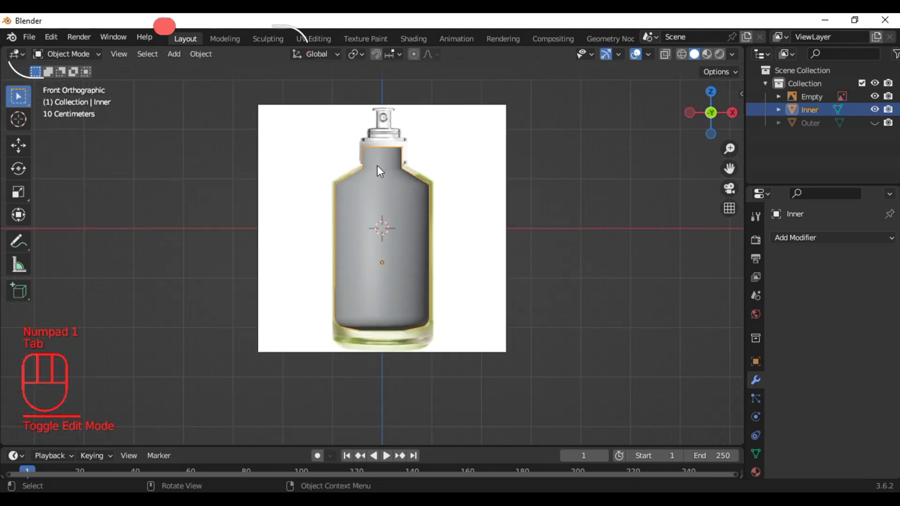
Step: Unhide the Outer bottle and add a new cylinder moved up to the bottle neck
{"action": "key", "text": "alt+h"}
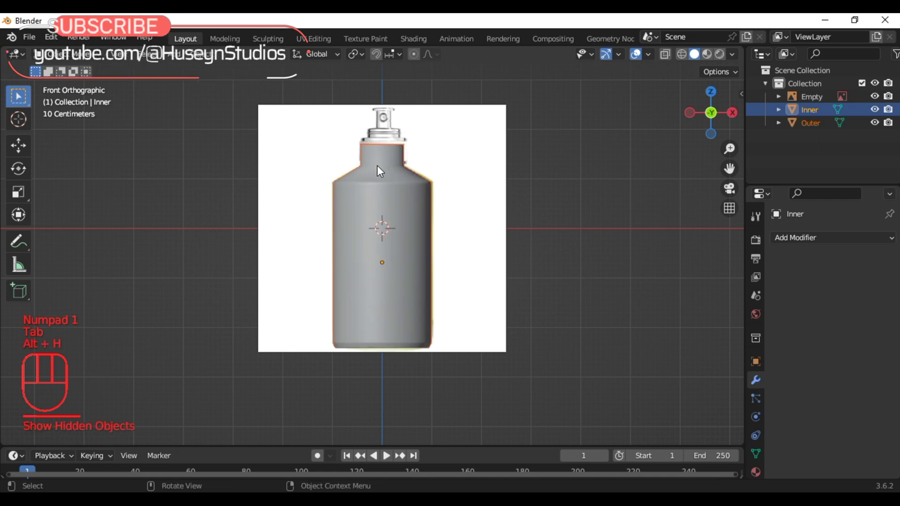
{"action": "left_click", "coordinate": [602, 181]}
{"action": "key", "text": "shift+a"}
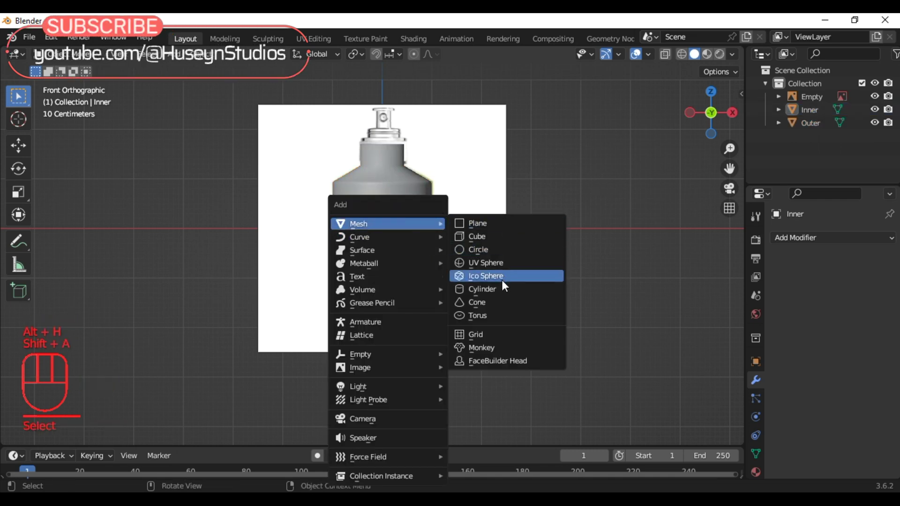
{"action": "key", "text": "s"}
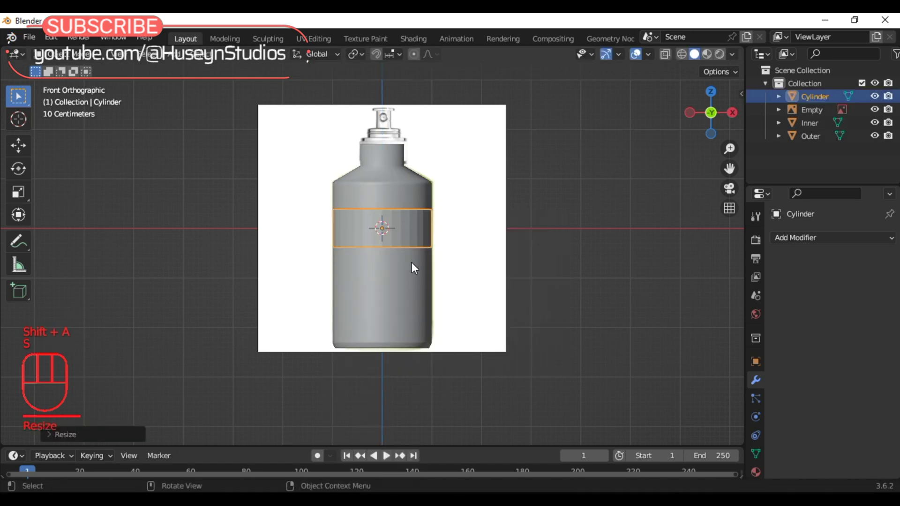
{"action": "key", "text": "g"}
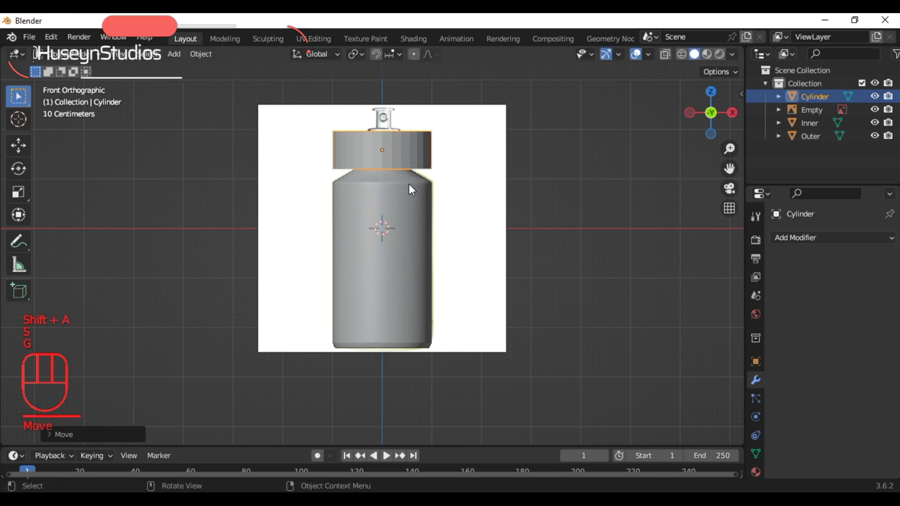
Step: Scale the cylinder down into a cap-sized ring fitted around the neck
{"action": "left_click_drag", "start_coordinate": [418, 206], "coordinate": [428, 430]}
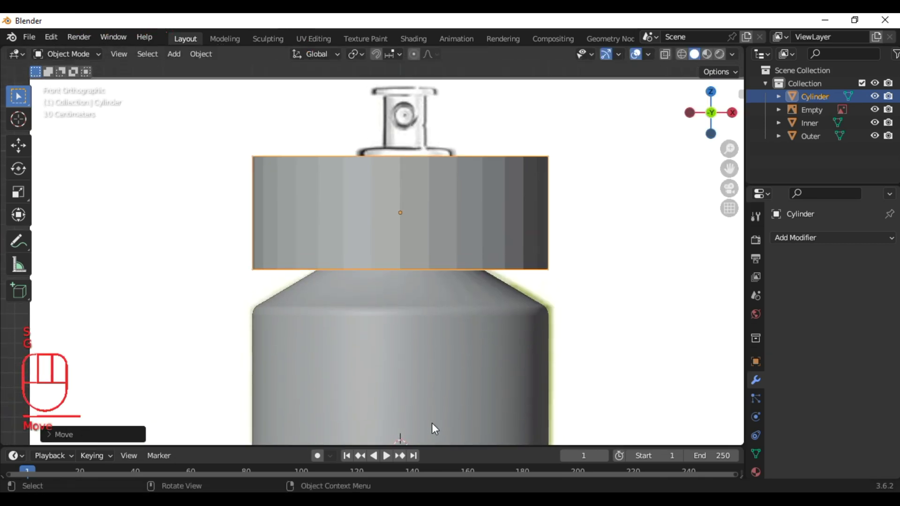
{"action": "key", "text": "s"}
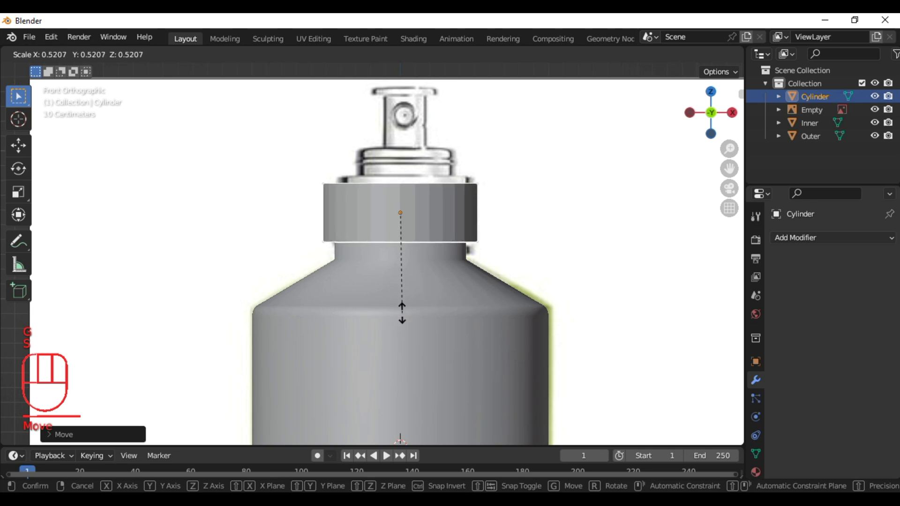
{"action": "key", "text": "s"}
{"action": "key", "text": "g"}
{"action": "key", "text": "s"}
{"action": "key", "text": "Tab"}
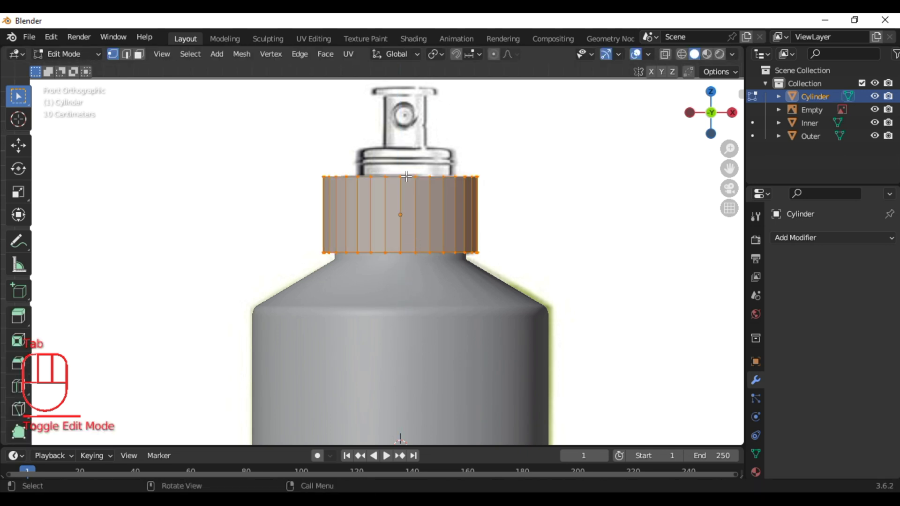
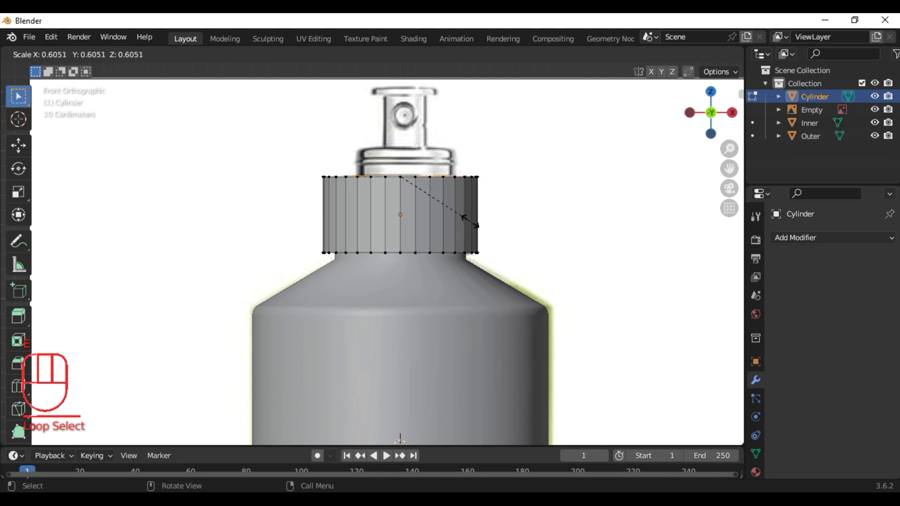
Step: Extrude the cap's top rim, bevel its edges and add edge loops near the small ring's edges
{"action": "key", "text": "e"}
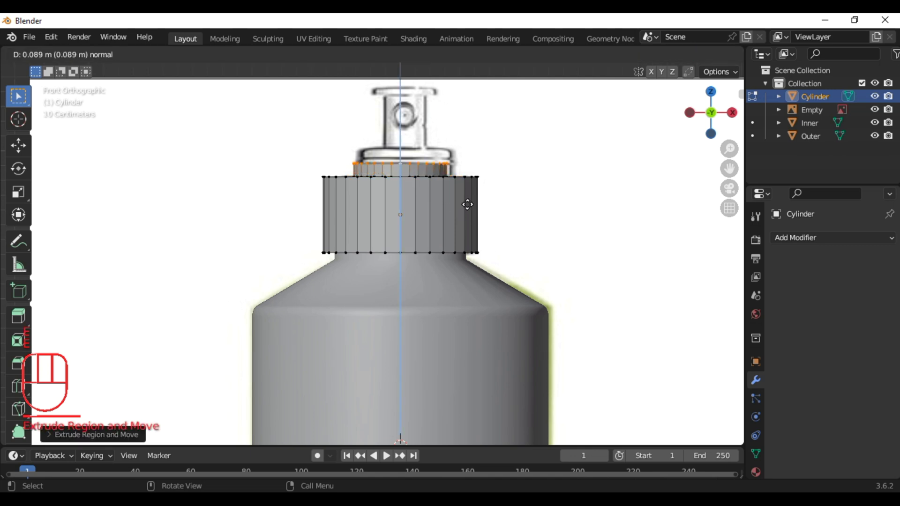
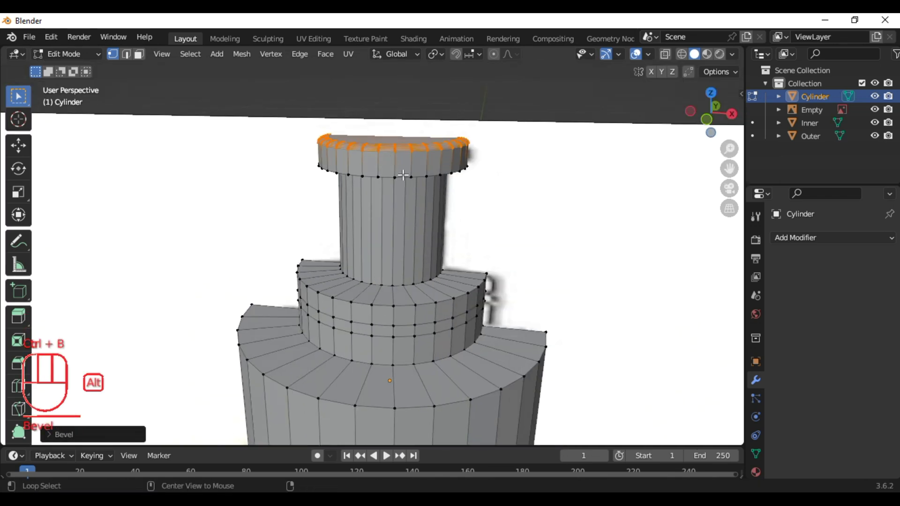
{"action": "key", "text": "ctrl+b"}
{"action": "key", "text": "ctrl+b"}
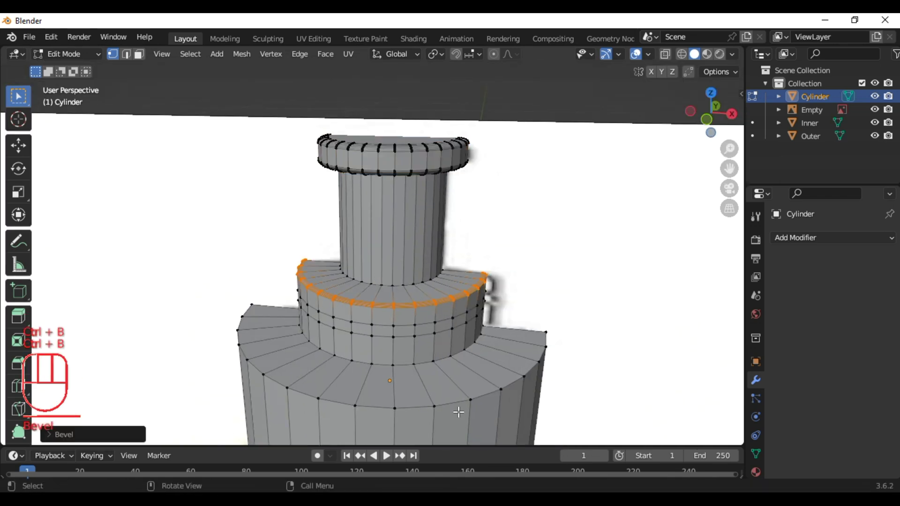
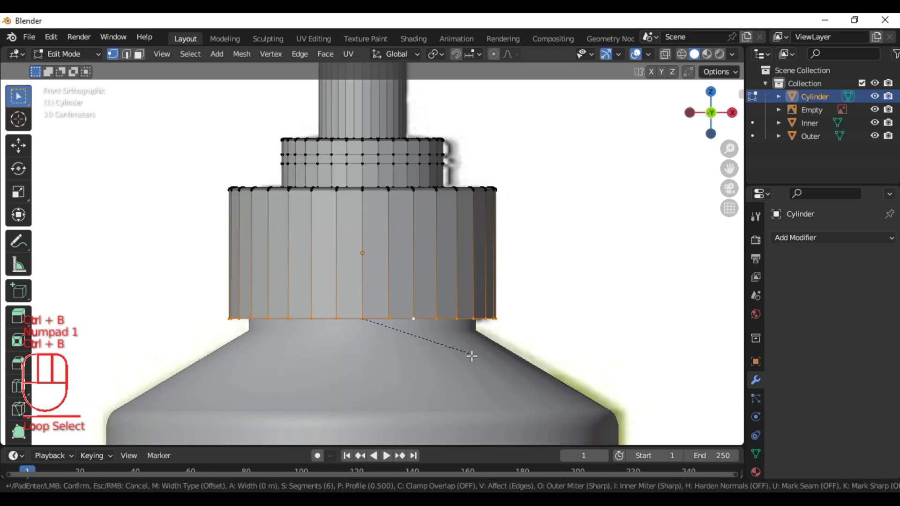
{"action": "key", "text": "ctrl+r"}
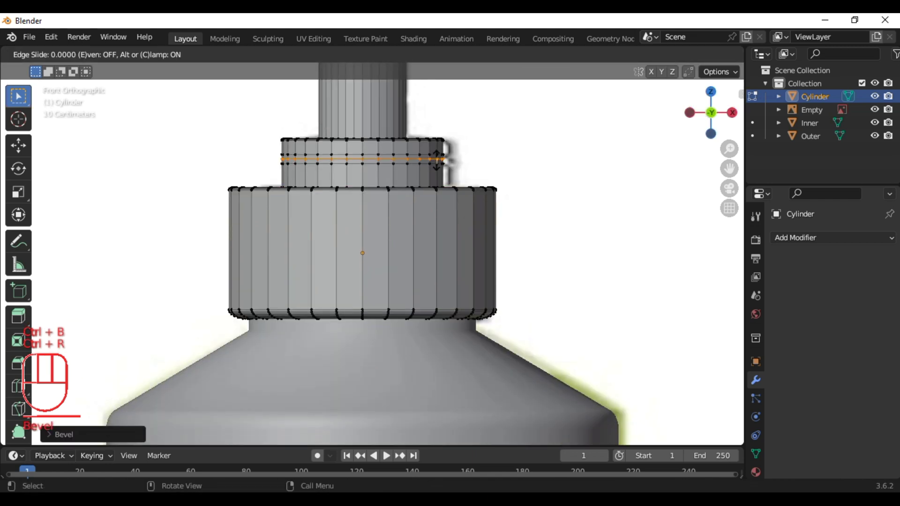
{"action": "key", "text": "s"}
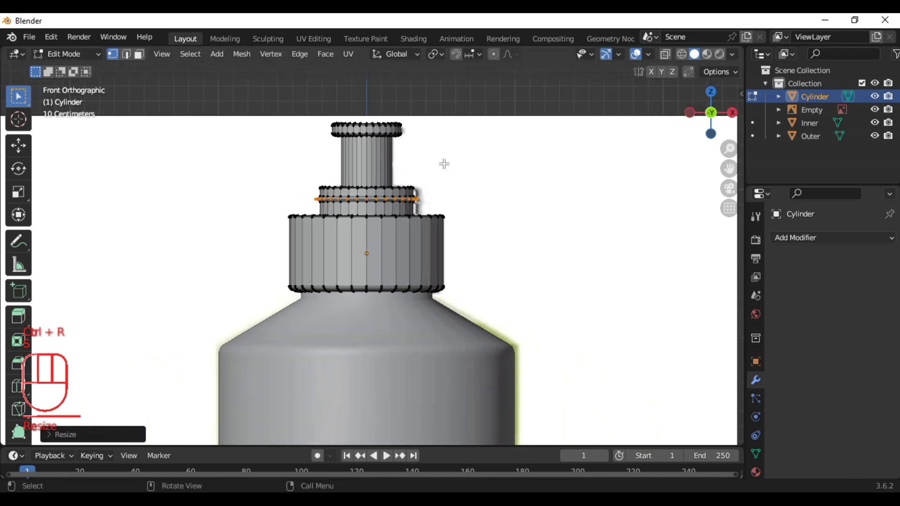
Step: Add a Subdivision Surface modifier to the cap and a support loop around the neck base
{"action": "key", "text": "Tab"}
{"action": "right_click", "coordinate": [391, 211]}
{"action": "left_click_drag", "start_coordinate": [810, 244], "coordinate": [642, 385]}
{"action": "key", "text": "Tab"}
{"action": "key", "text": "ctrl+r"}
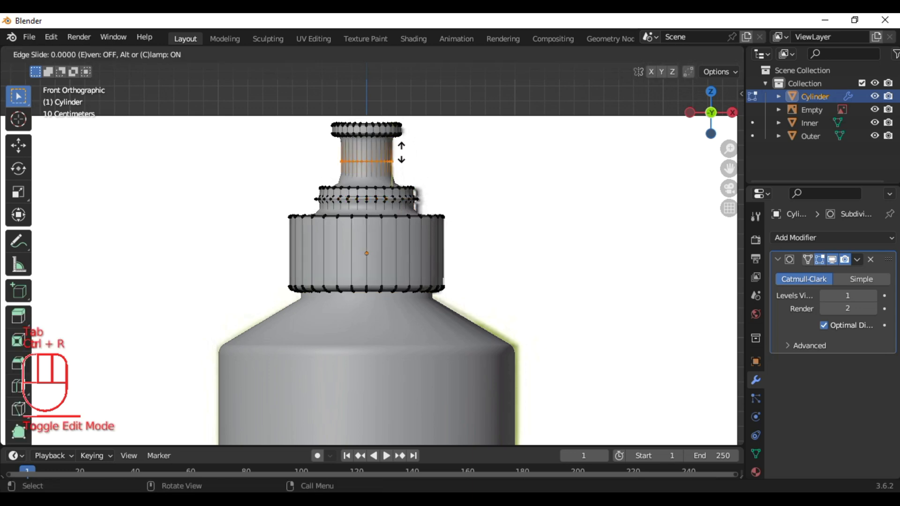
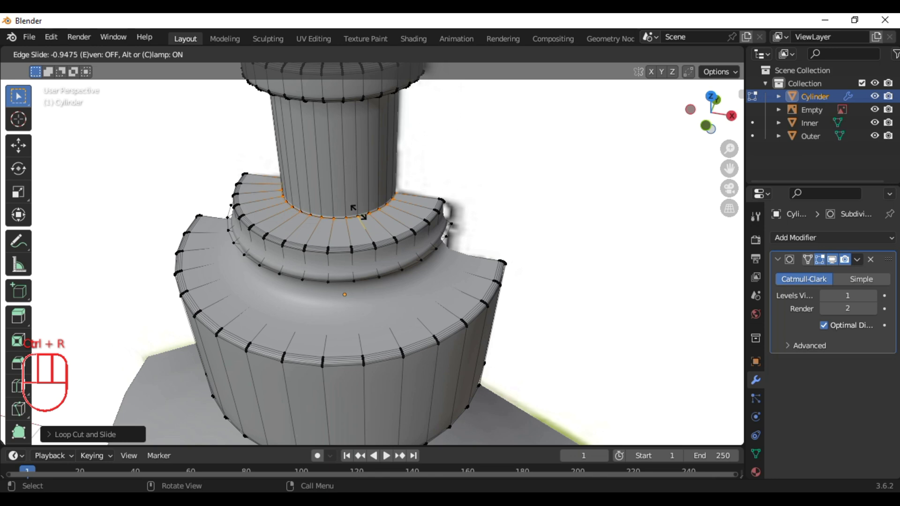
{"action": "key", "text": "5"}
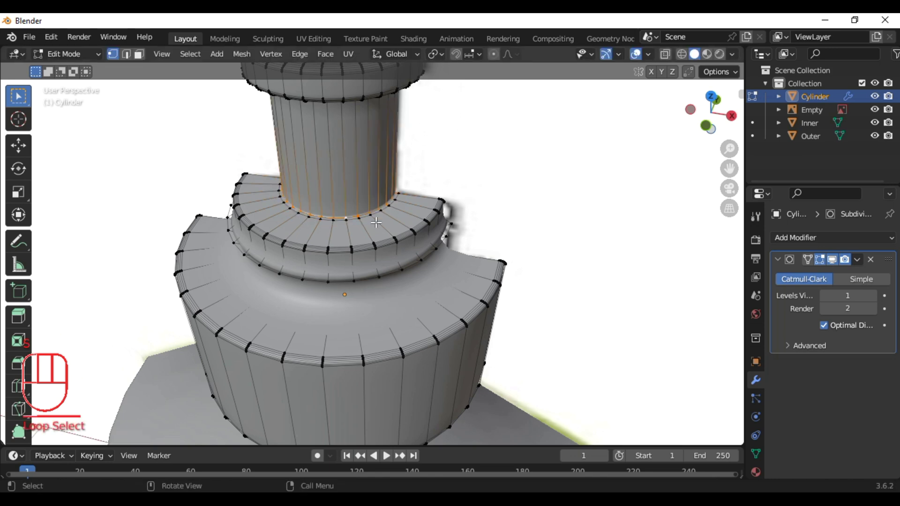
Step: Slide the neck loops vertically to tighten the cap's step and finish in front view
{"action": "key", "text": "s"}
{"action": "key", "text": "g"}
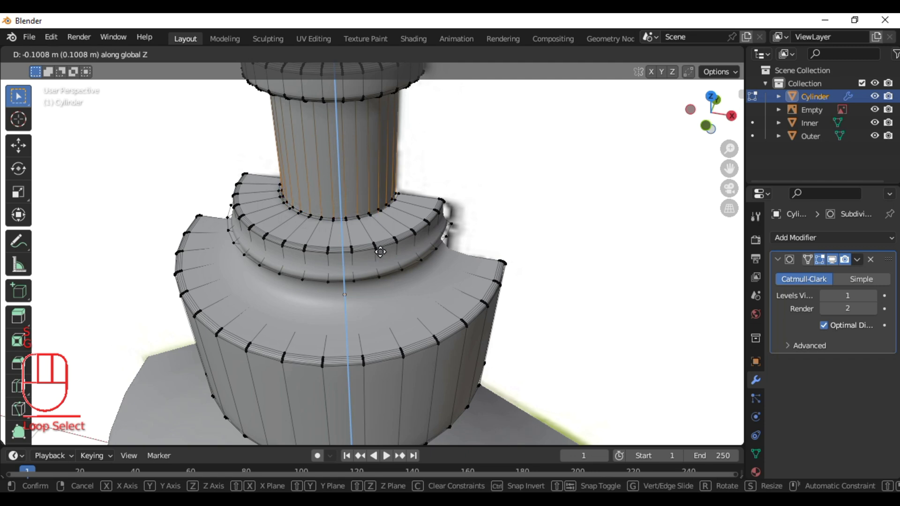
{"action": "key", "text": "ctrl+r"}
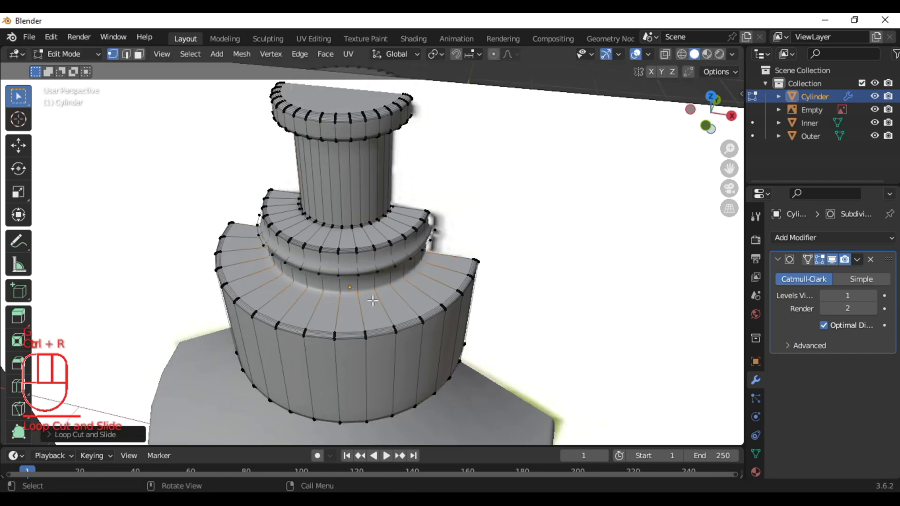
{"action": "key", "text": "Tab"}
{"action": "key", "text": "KP_1"}
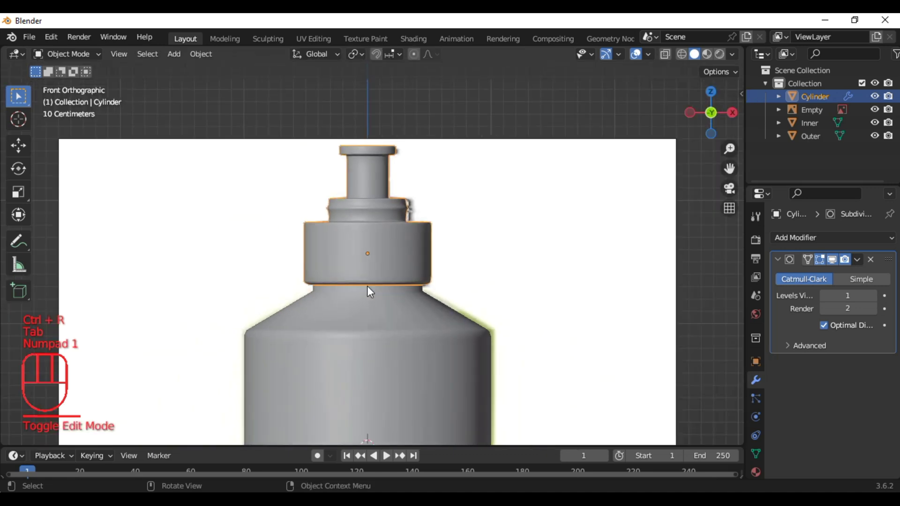
Step: Add a new cylinder rotated 90° on X, shrink it and move it up toward the cap
{"action": "left_click", "coordinate": [420, 126]}
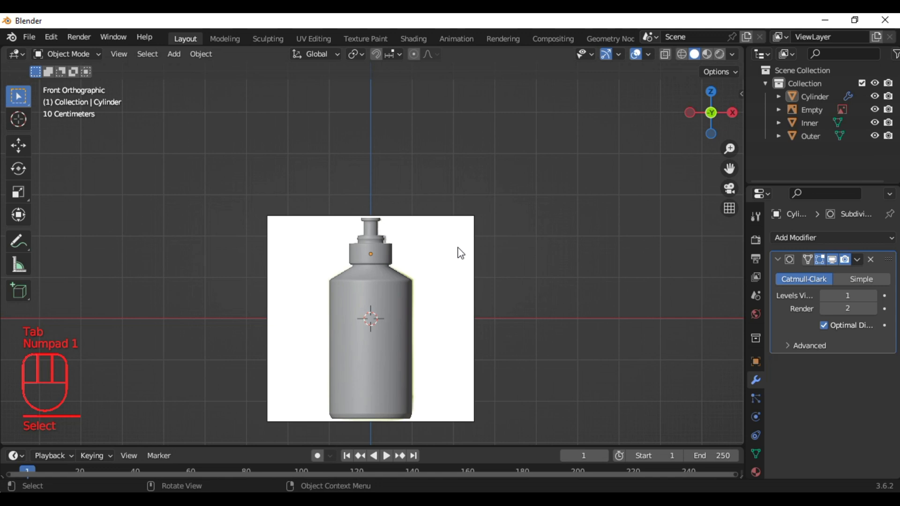
{"action": "key", "text": "shift+a"}
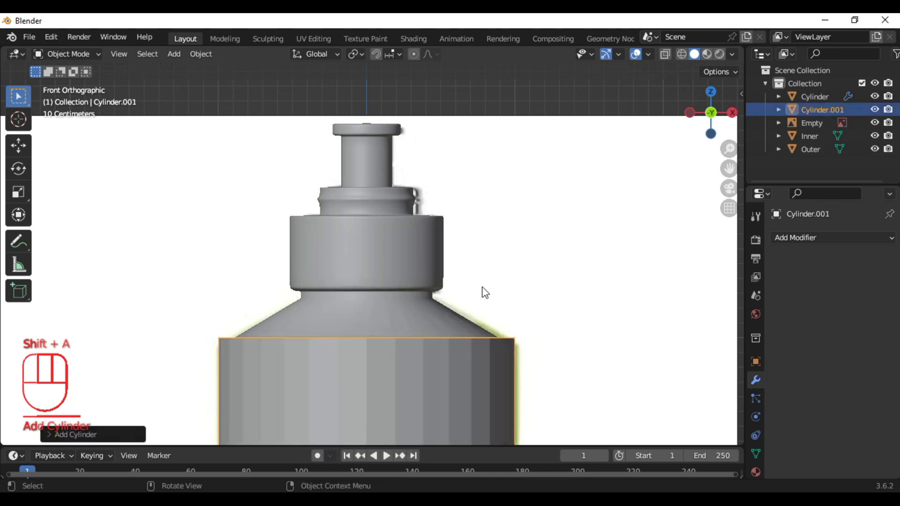
{"action": "key", "text": "r"}
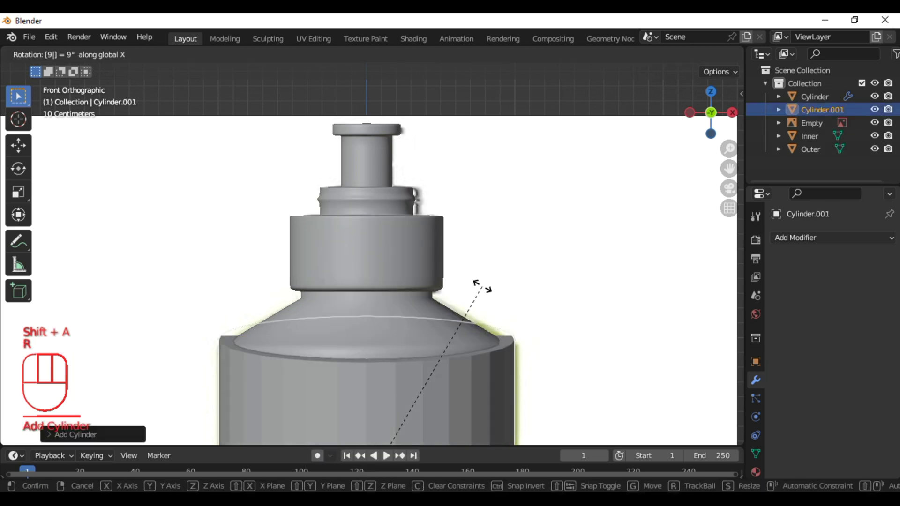
{"action": "key", "text": "KP_3"}
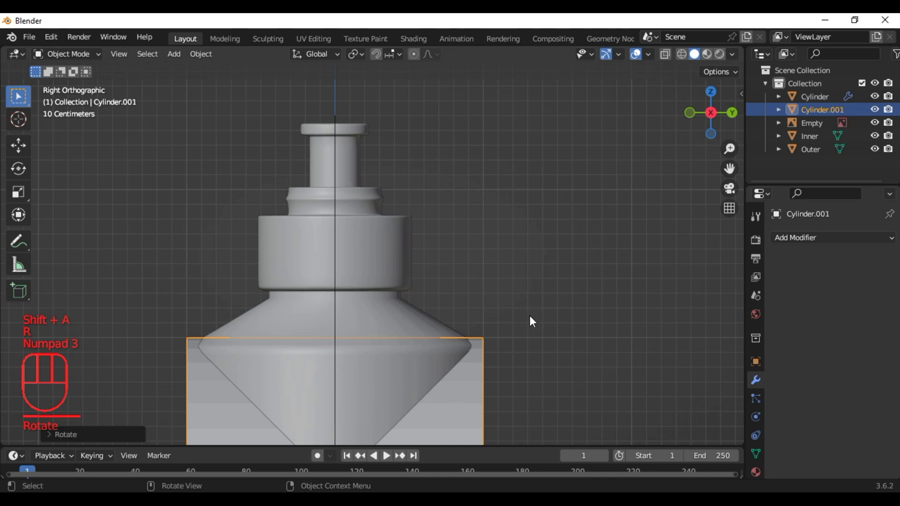
{"action": "key", "text": "s"}
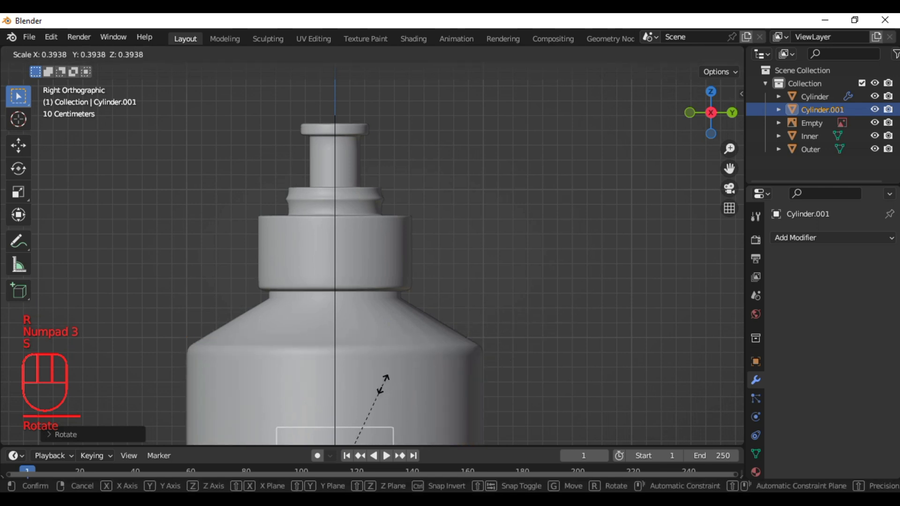
{"action": "key", "text": "g"}
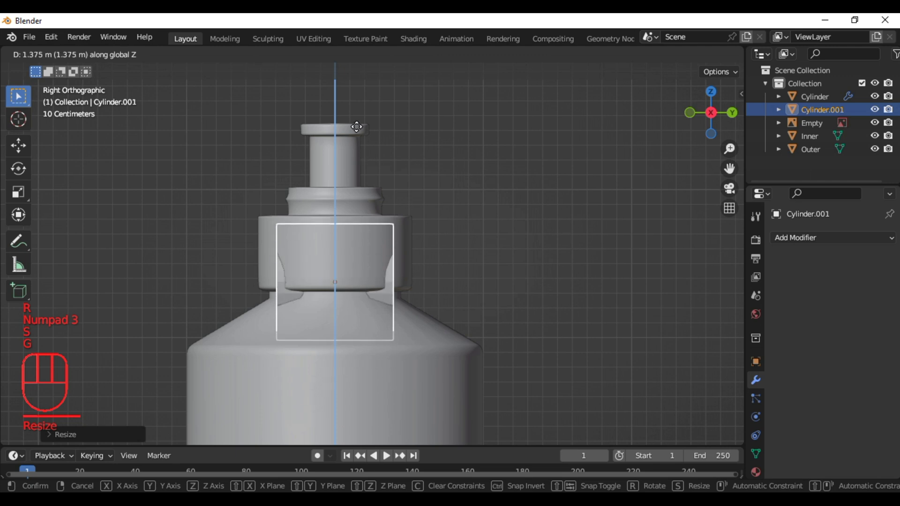
Step: Shrink the cylinder further and slide it sideways to sit beside the cap's neck
{"action": "key", "text": "s"}
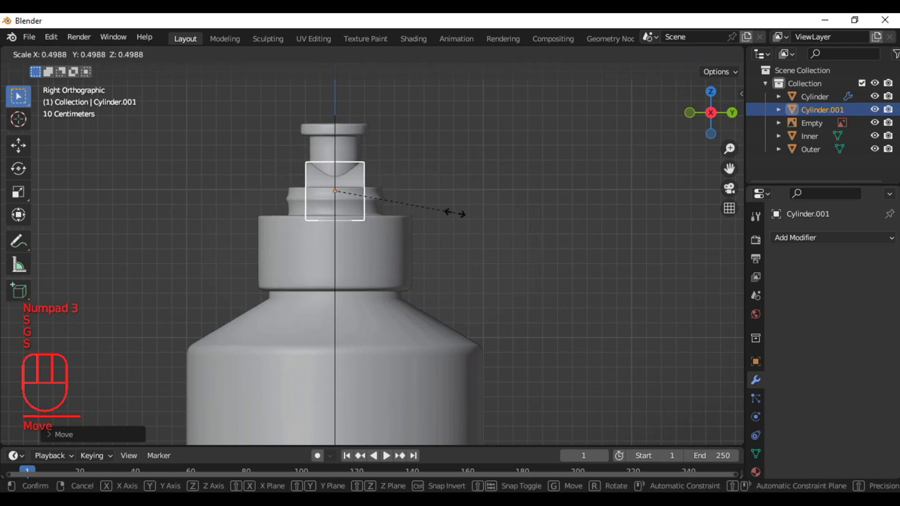
{"action": "key", "text": "g"}
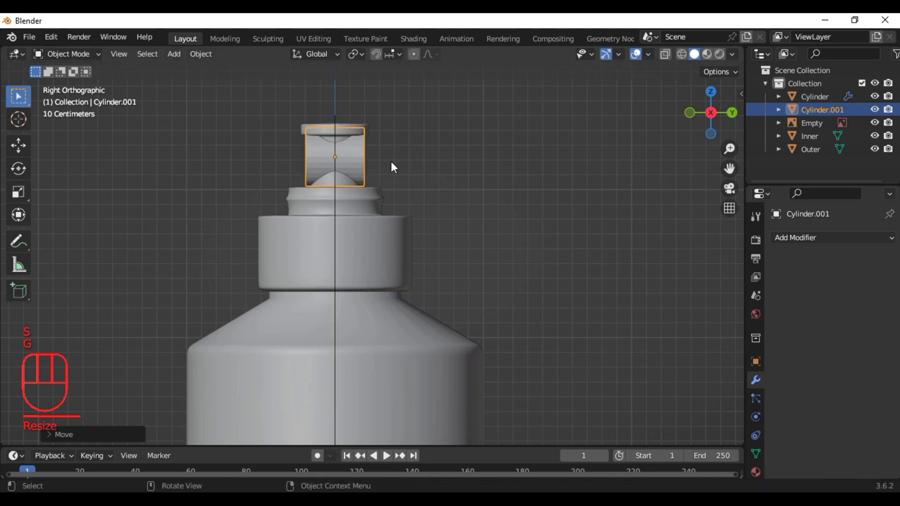
{"action": "key", "text": "s"}
{"action": "key", "text": "g"}
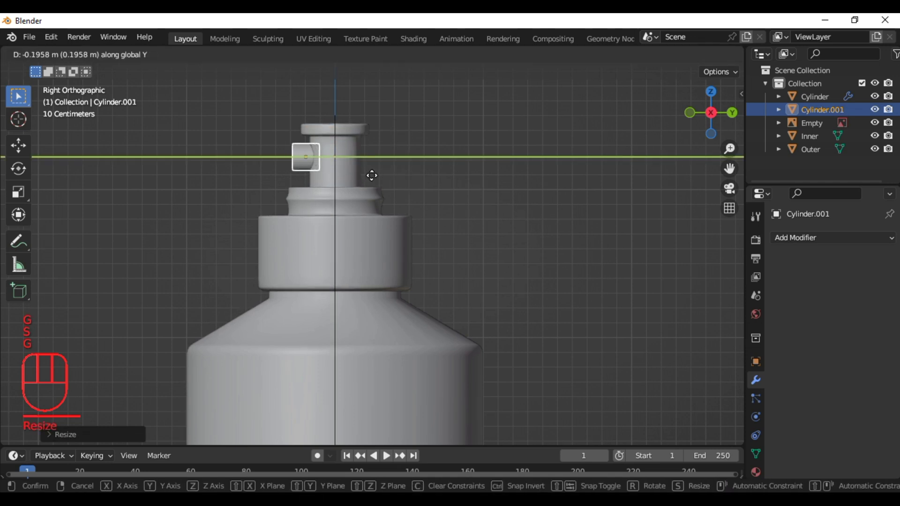
{"action": "key", "text": "g"}
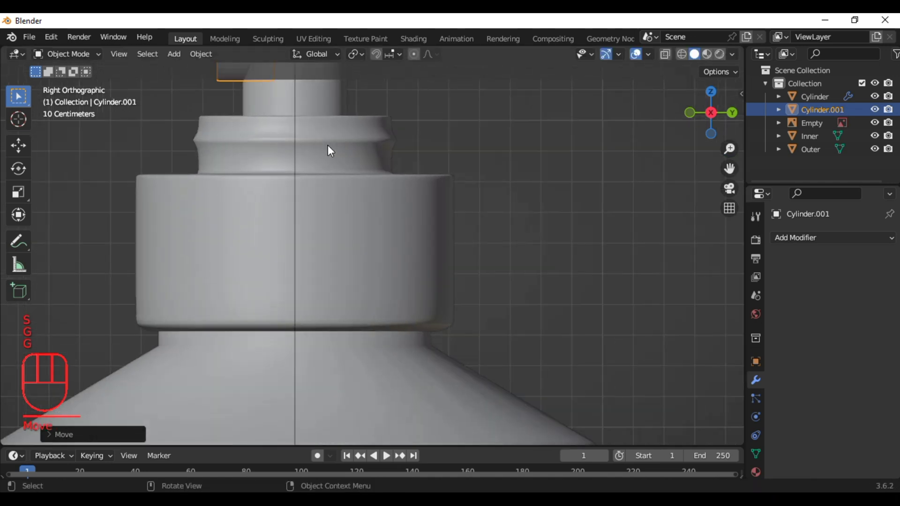
Step: In Edit Mode with wireframe, extrude and inset the cylinder's end face into a nozzle button
{"action": "left_click_drag", "start_coordinate": [496, 157], "coordinate": [582, 365]}
{"action": "key", "text": "Tab"}
{"action": "key", "text": "z"}
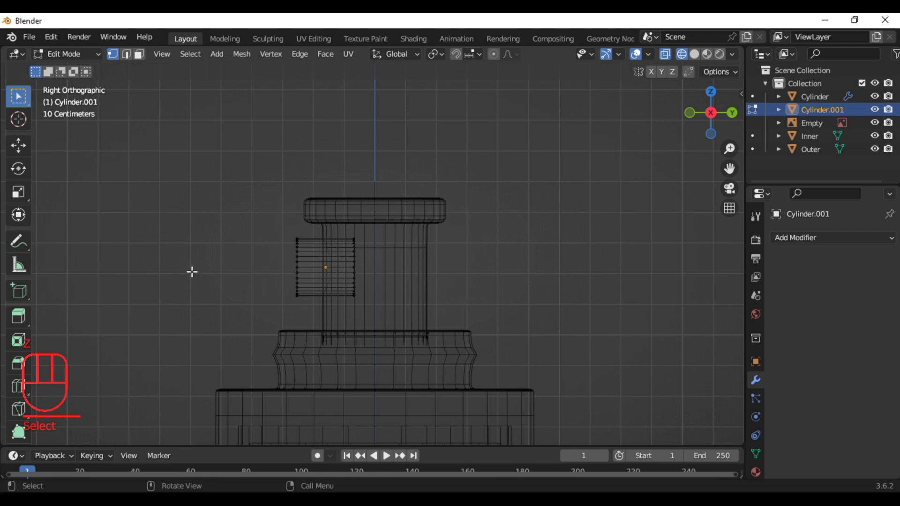
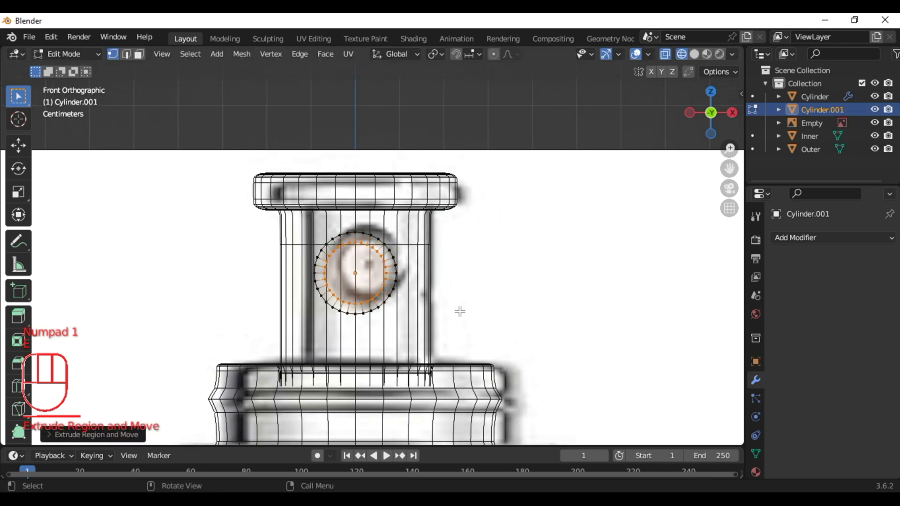
{"action": "key", "text": "KP_3"}
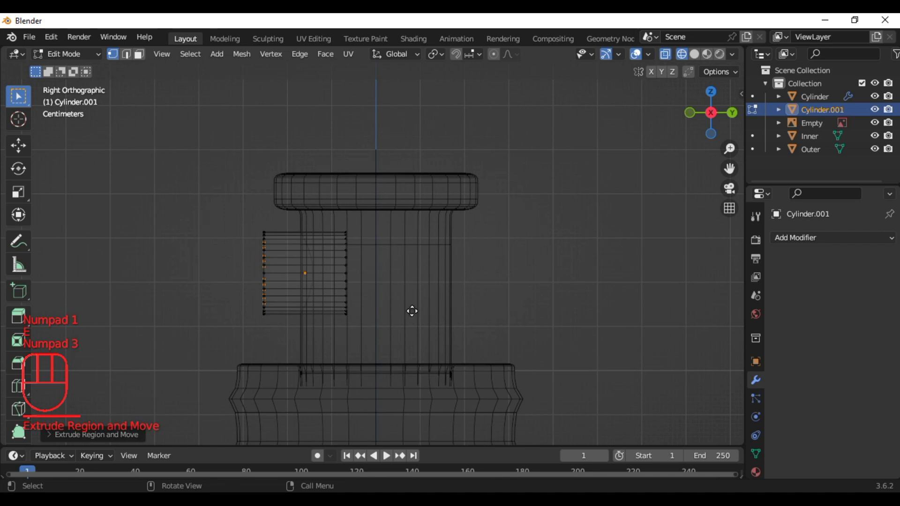
{"action": "key", "text": "e"}
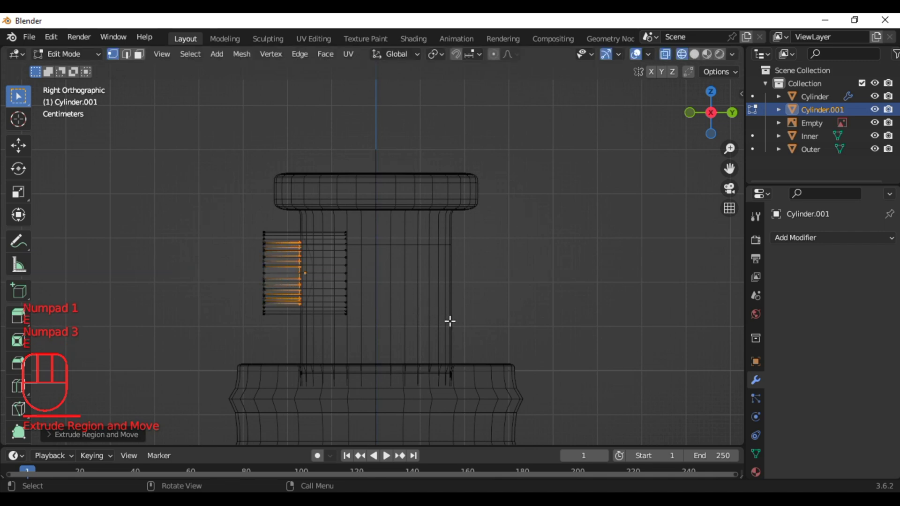
{"action": "key", "text": "KP_1"}
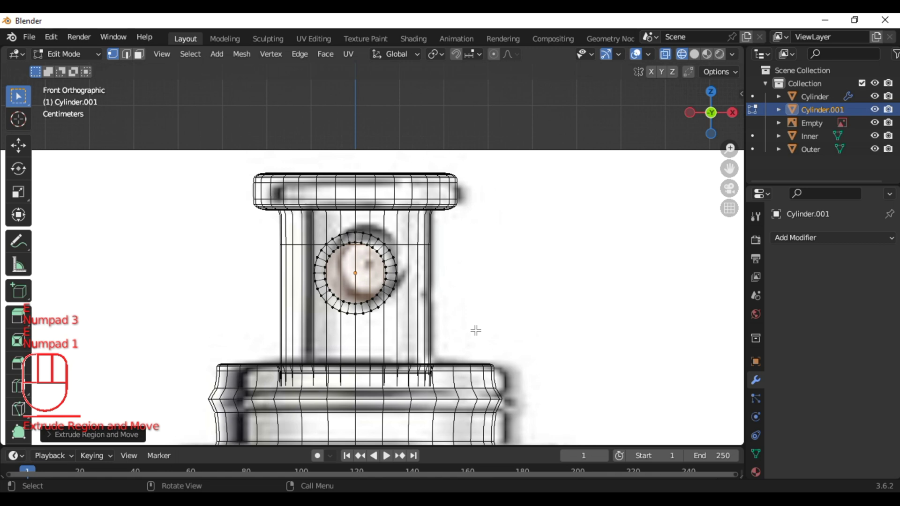
{"action": "key", "text": "e"}
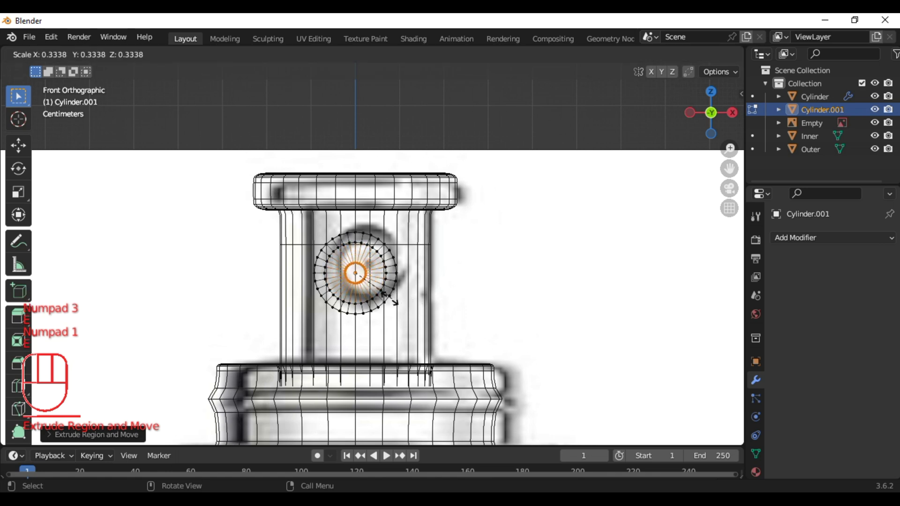
{"action": "key", "text": "KP_3"}
{"action": "key", "text": "e"}
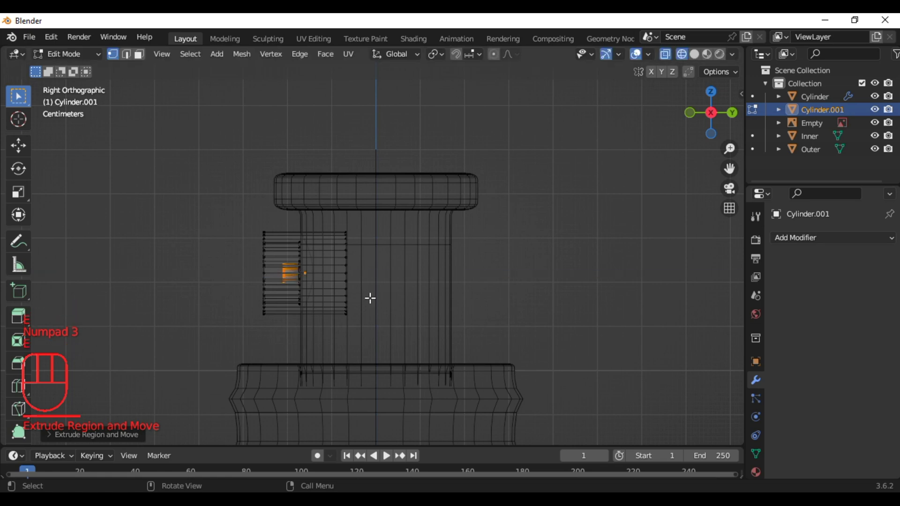
{"action": "key", "text": "z"}
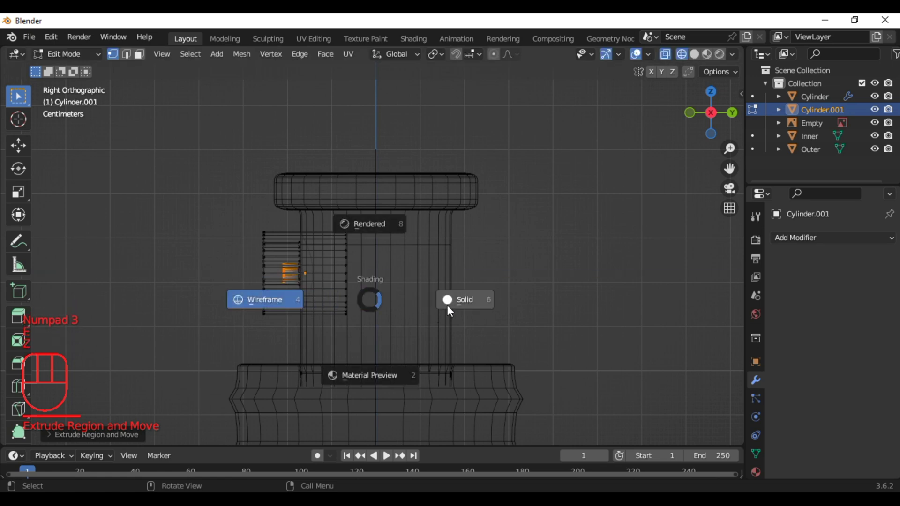
{"action": "key", "text": "Tab"}
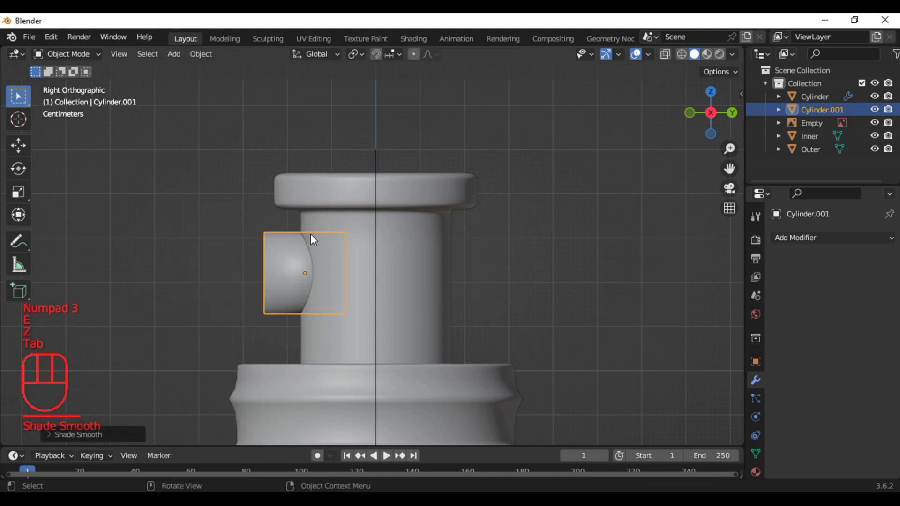
Step: Smooth the nozzle cylinder and add edge loops around its outer end and button, then leave Edit Mode
{"action": "left_click_drag", "start_coordinate": [797, 244], "coordinate": [412, 390]}
{"action": "key", "text": "Tab"}
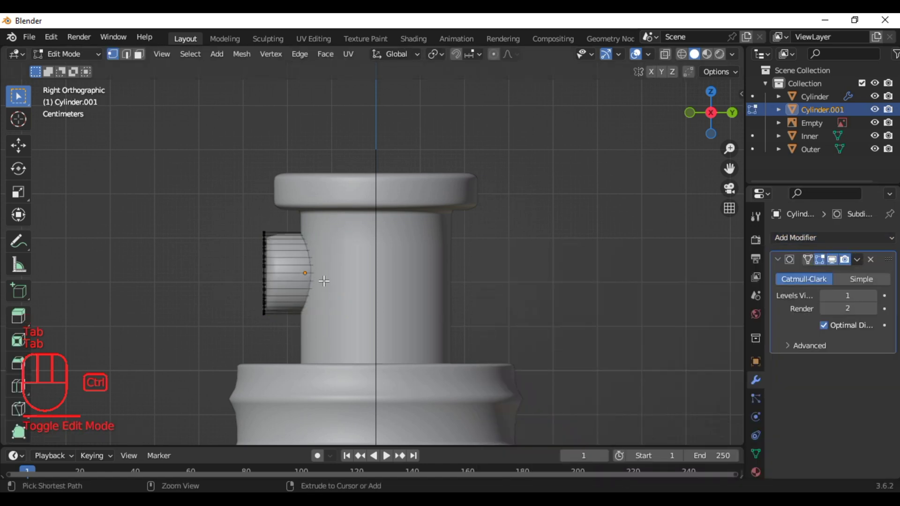
{"action": "key", "text": "ctrl+r"}
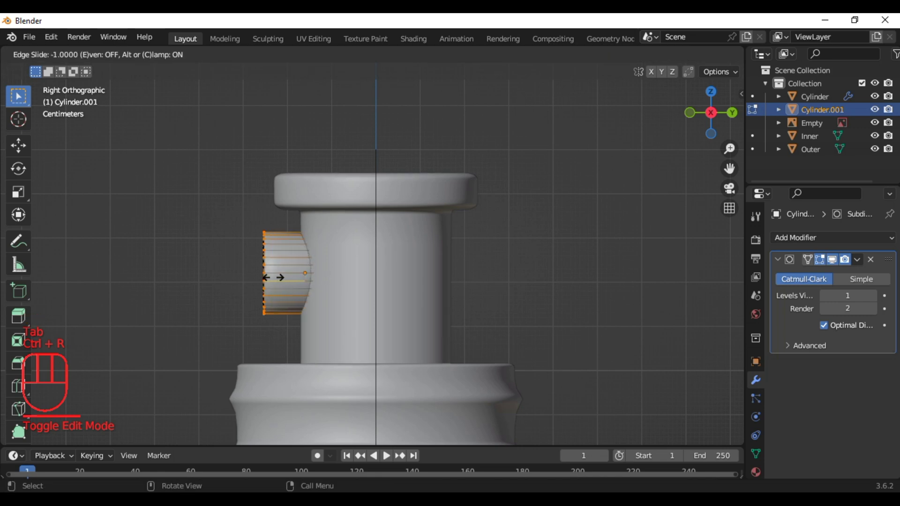
{"action": "key", "text": "ctrl+r"}
{"action": "key", "text": "KP_1"}
{"action": "key", "text": "ctrl+r"}
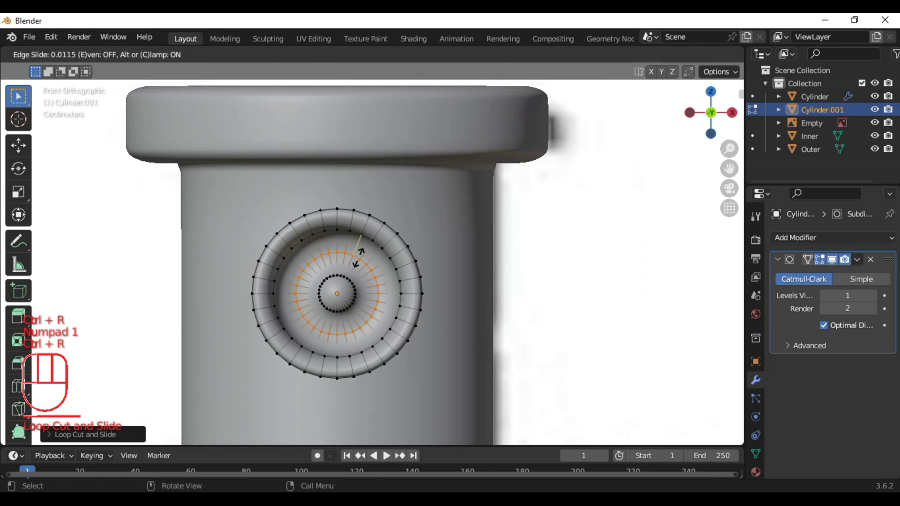
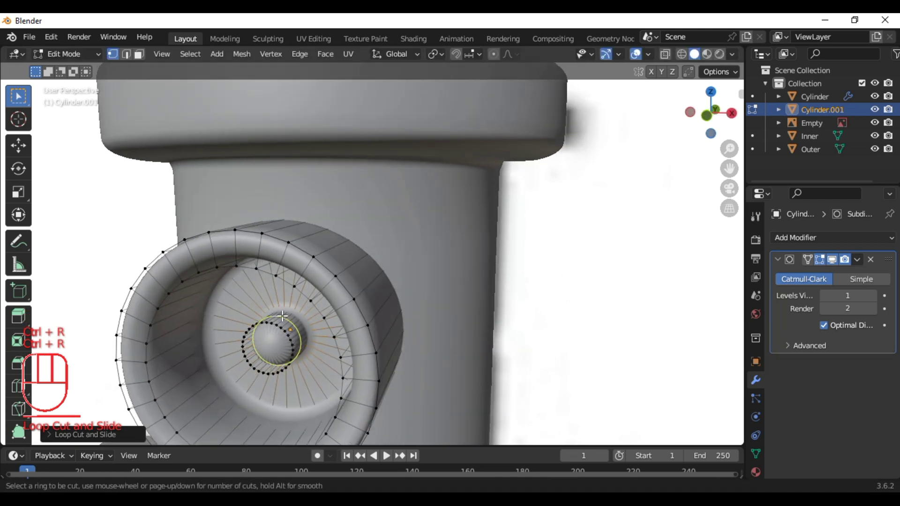
{"action": "key", "text": "Tab"}
{"action": "key", "text": "KP_1"}
Step: Add a torus, move it up to the cap and flatten it vertically into a thin ring
{"action": "key", "text": "shift+a"}
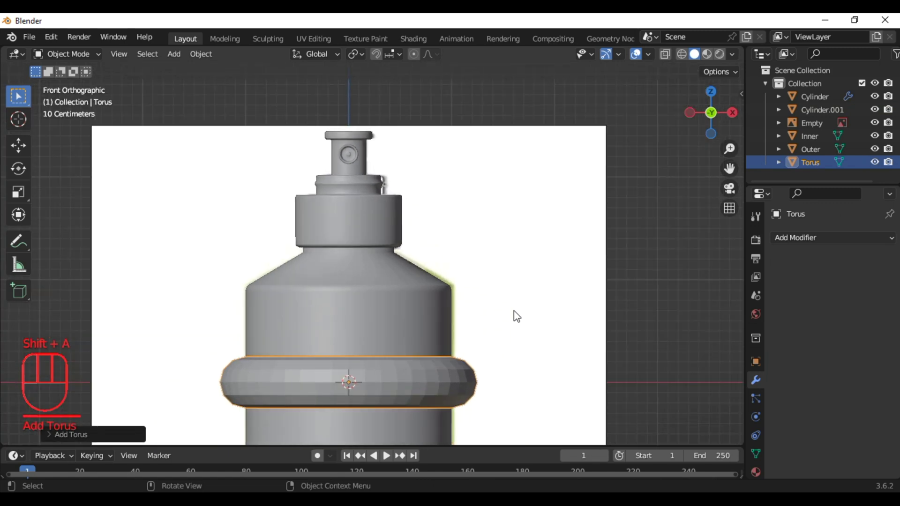
{"action": "key", "text": "g"}
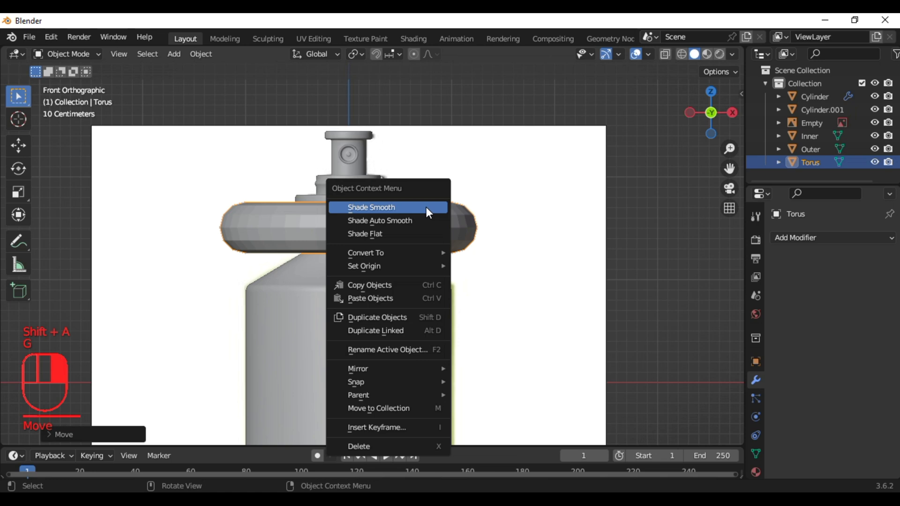
{"action": "key", "text": "s"}
{"action": "key", "text": "s"}
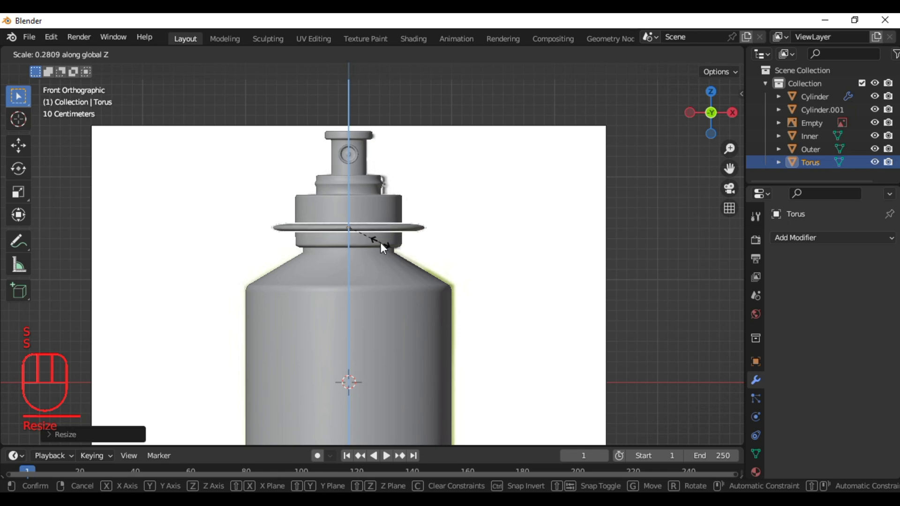
{"action": "key", "text": "s"}
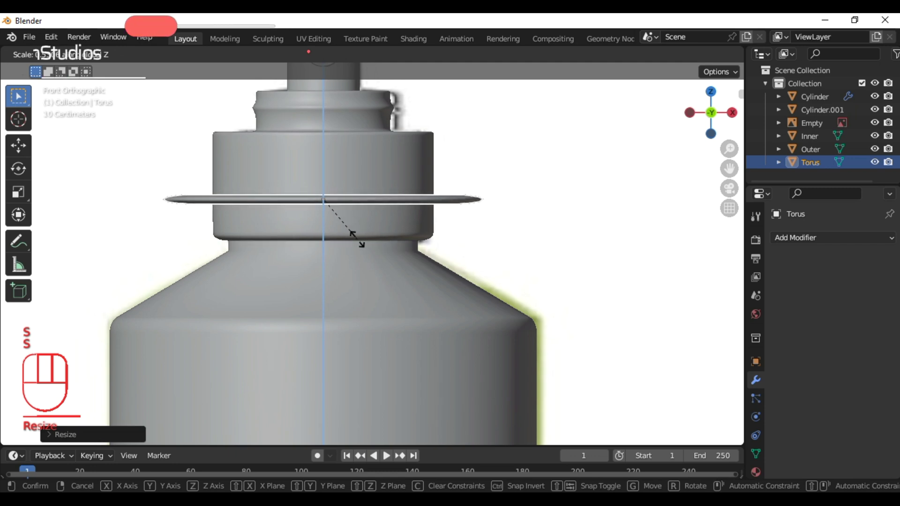
Step: From the top view, shrink the ring to hug the cap's base
{"action": "key", "text": "KP_7"}
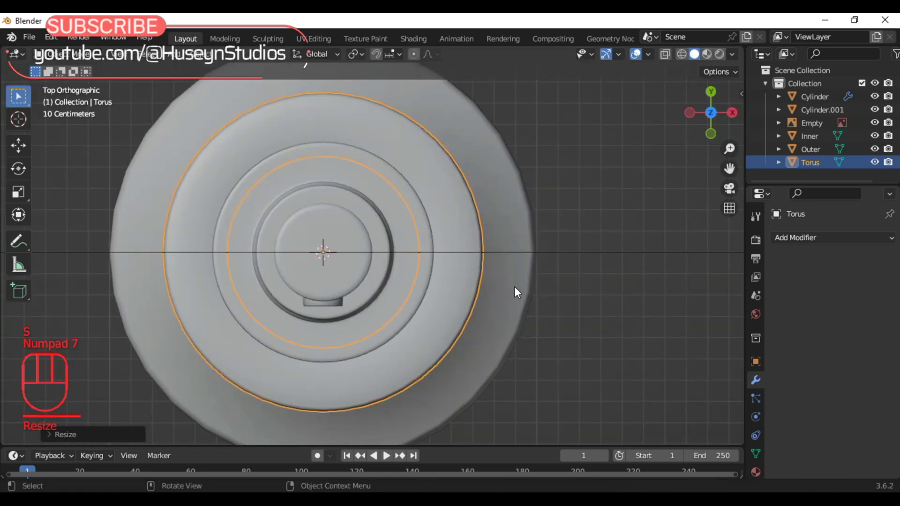
{"action": "key", "text": "s"}
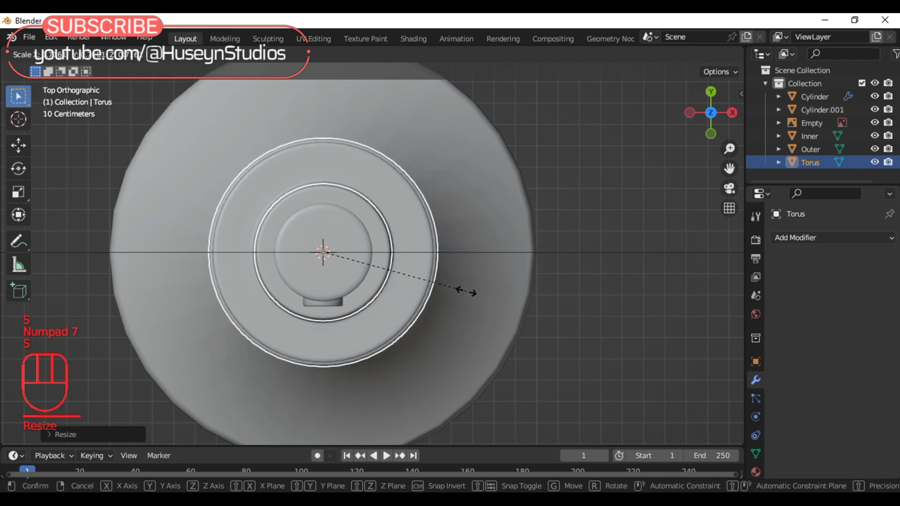
{"action": "key", "text": "KP_1"}
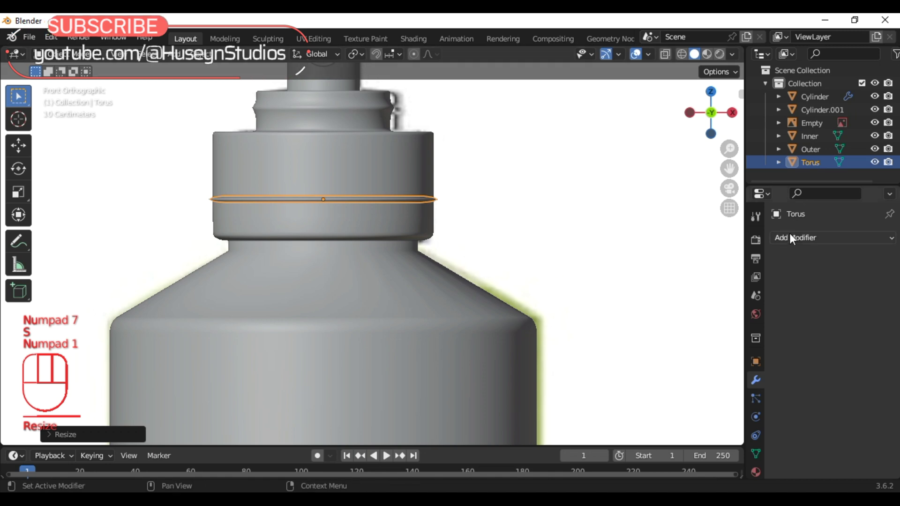
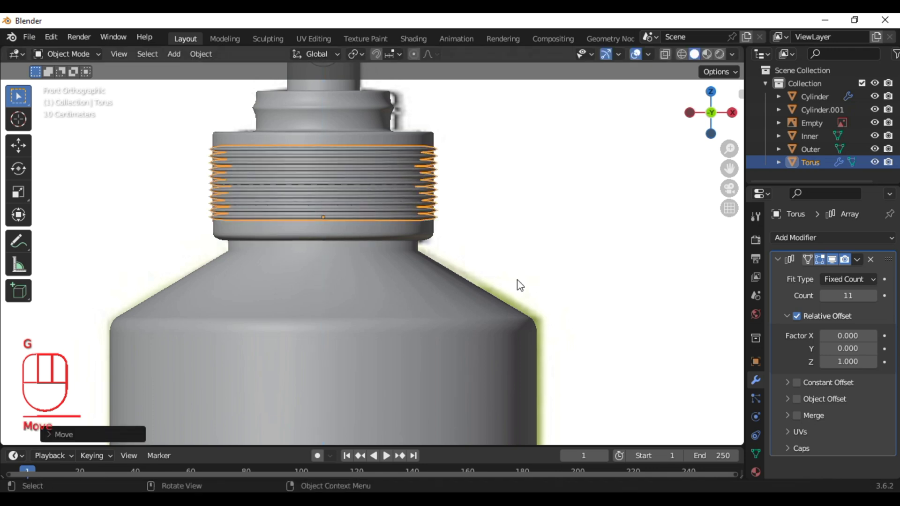
Step: Scale the threaded torus up to about 1.064 so the threads protrude, then frame the whole bottle
{"action": "left_click", "coordinate": [586, 264]}
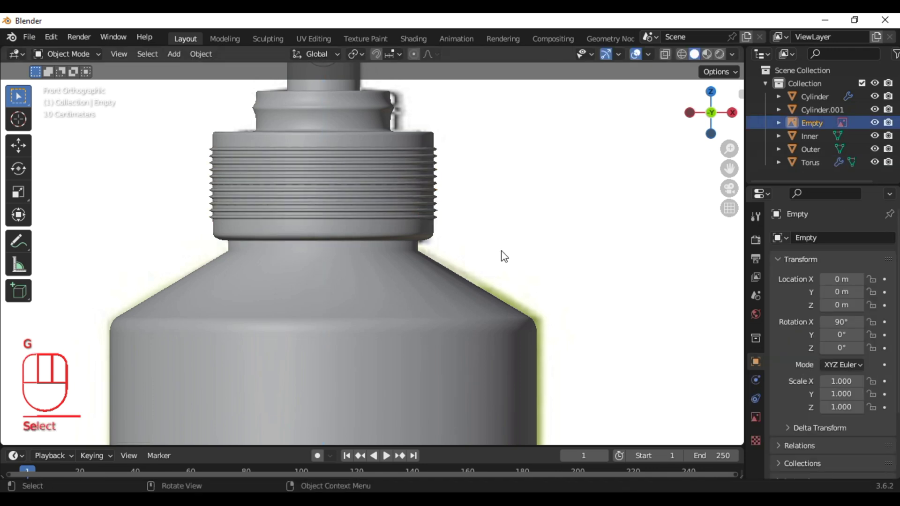
{"action": "left_click", "coordinate": [393, 219]}
{"action": "key", "text": "s"}
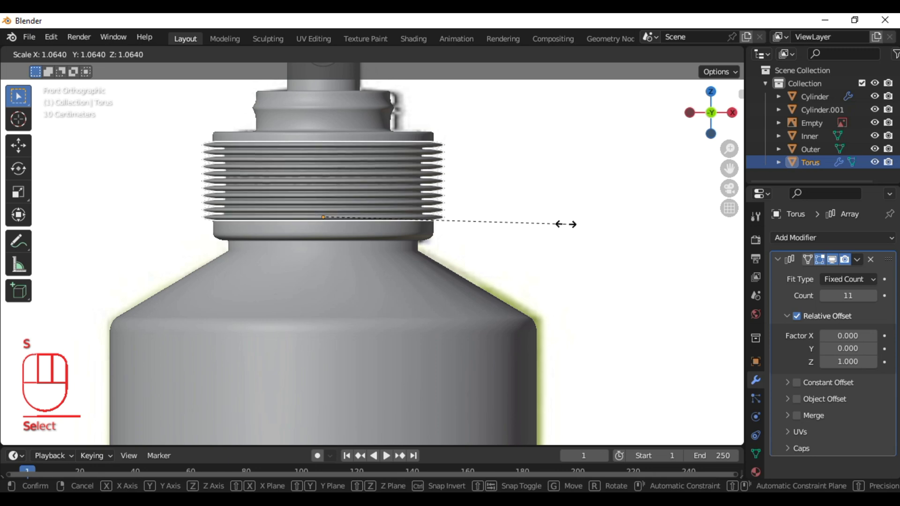
{"action": "key", "text": "shift+c"}
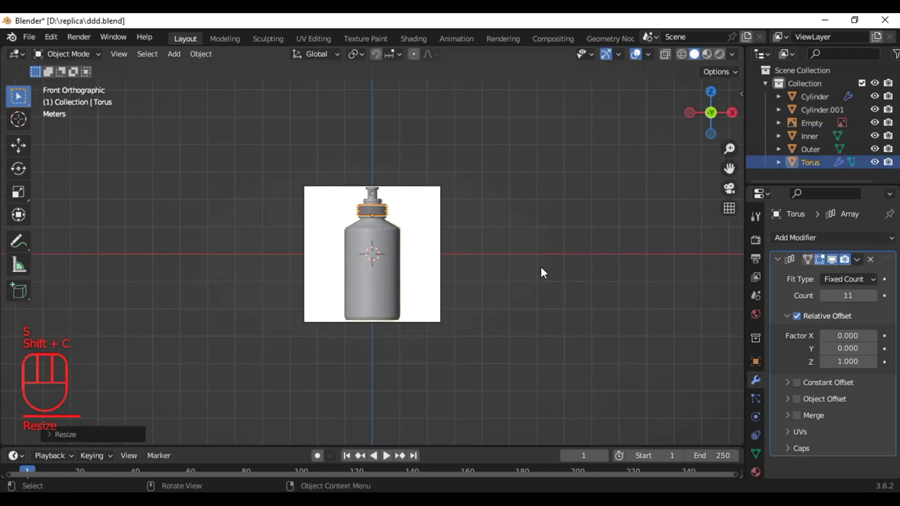
Step: Add a plane, scale it up large and move it down under the bottle as a backdrop
{"action": "left_click", "coordinate": [544, 272]}
{"action": "key", "text": "shift+a"}
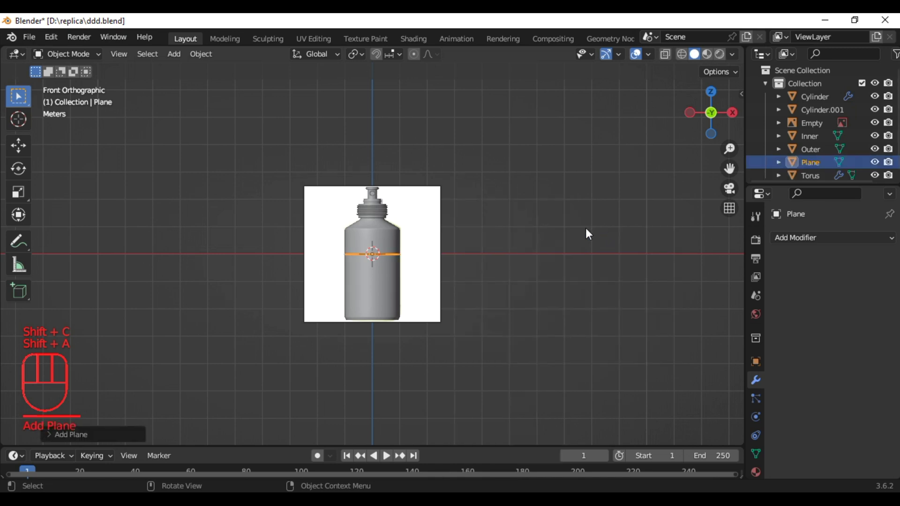
{"action": "key", "text": "s"}
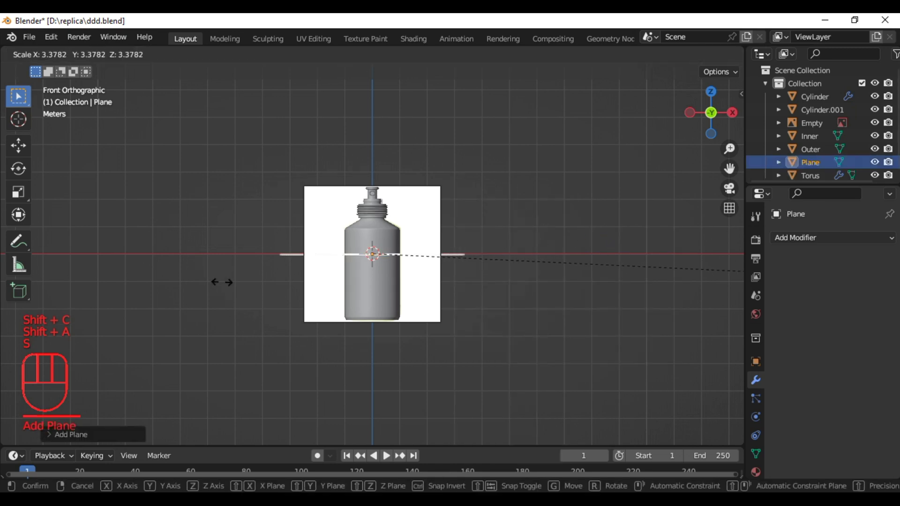
{"action": "key", "text": "g"}
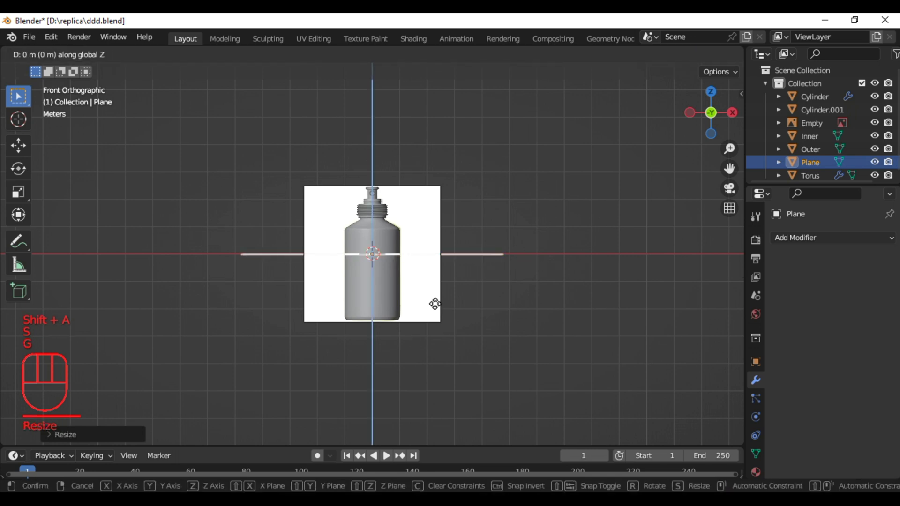
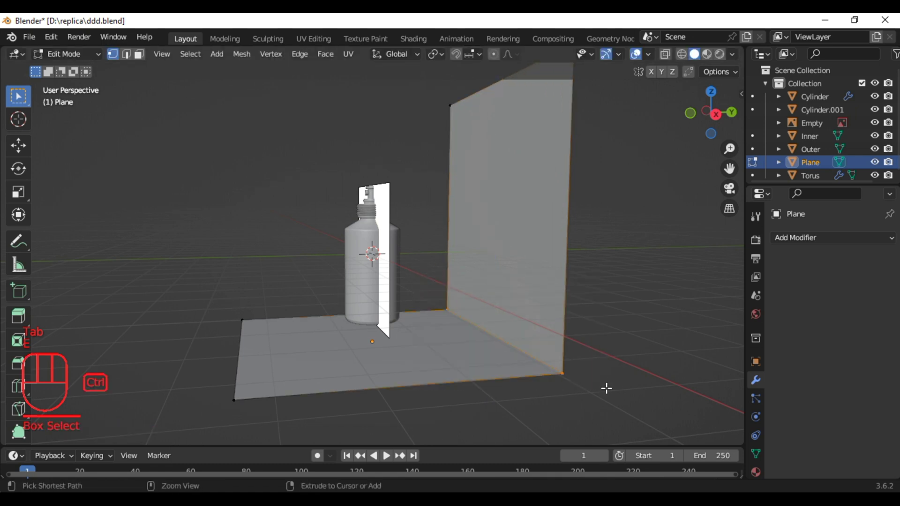
Step: Bevel the floor-to-wall corner edge into a smooth curved sweep and inspect it from the front
{"action": "key", "text": "ctrl+b"}
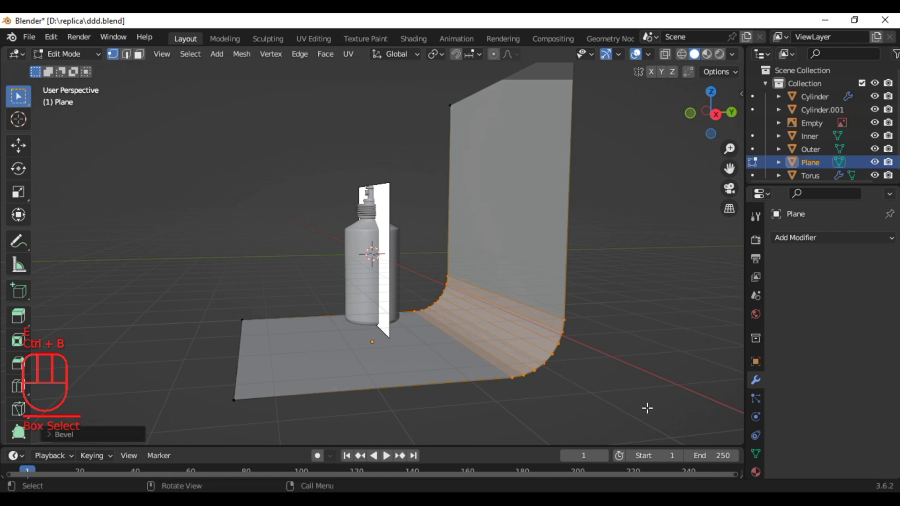
{"action": "key", "text": "KP_1"}
{"action": "key", "text": "Tab"}
{"action": "key", "text": "s"}
{"action": "left_click_drag", "start_coordinate": [602, 207], "coordinate": [486, 234]}
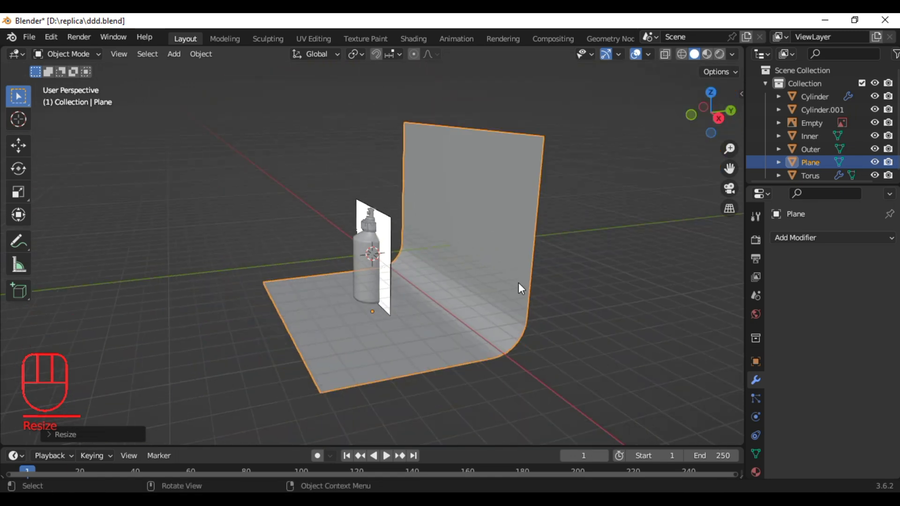
{"action": "key", "text": "shift+c"}
{"action": "key", "text": "KP_1"}
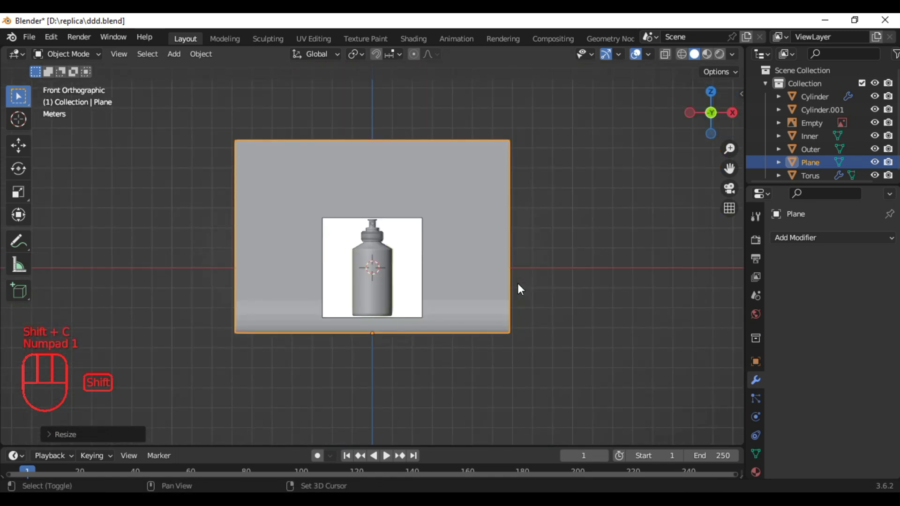
Step: Add an area light, enlarge it, raise it, tilt it 90° on X and place it in front of the bottle
{"action": "key", "text": "shift+c"}
{"action": "key", "text": "shift+a"}
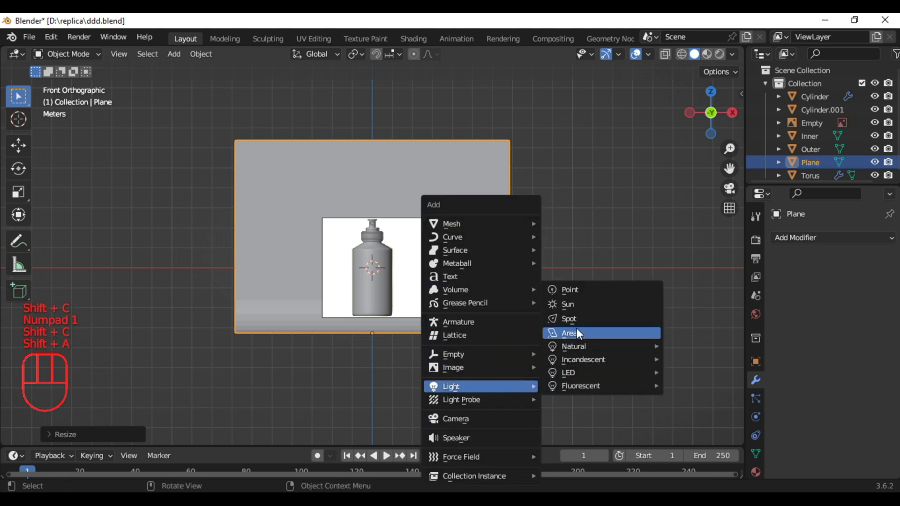
{"action": "key", "text": "s"}
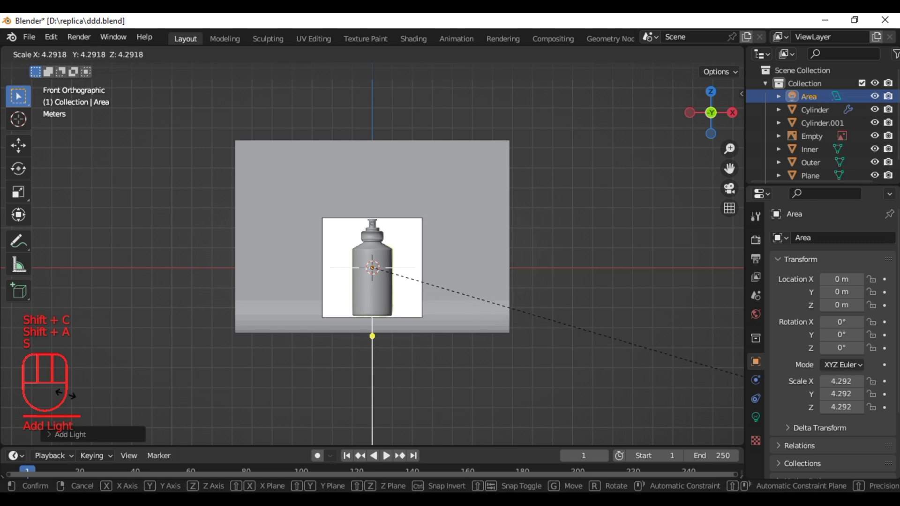
{"action": "key", "text": "g"}
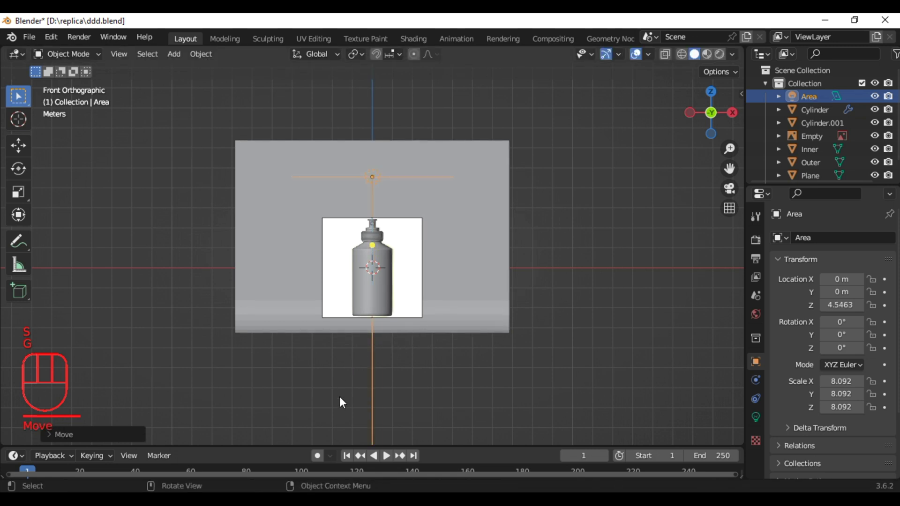
{"action": "key", "text": "r"}
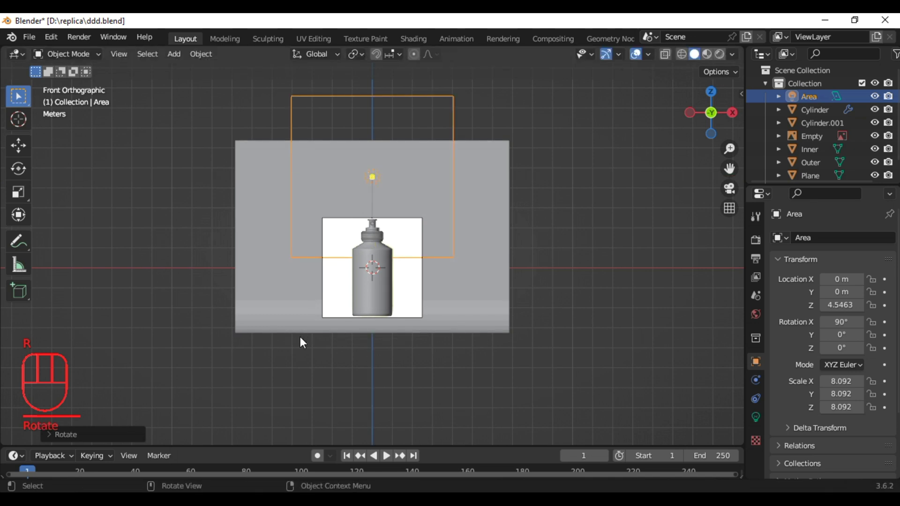
{"action": "key", "text": "KP_7"}
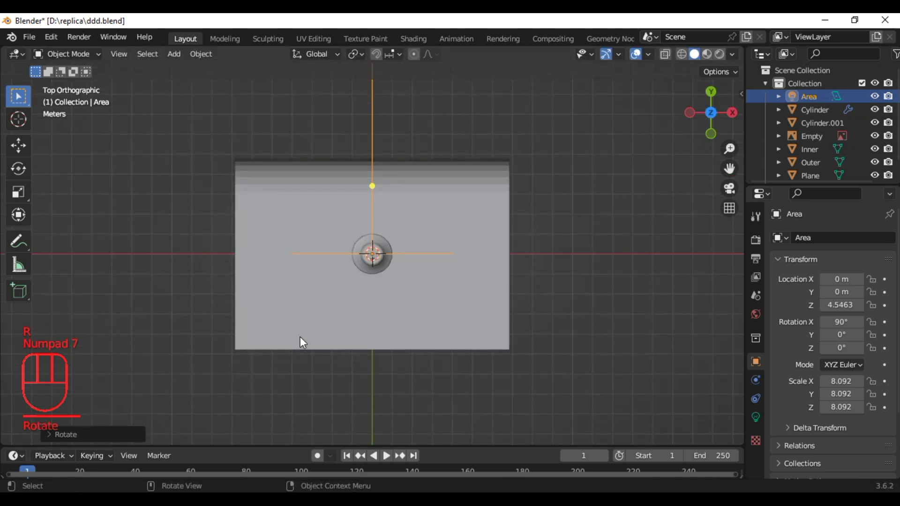
{"action": "key", "text": "g"}
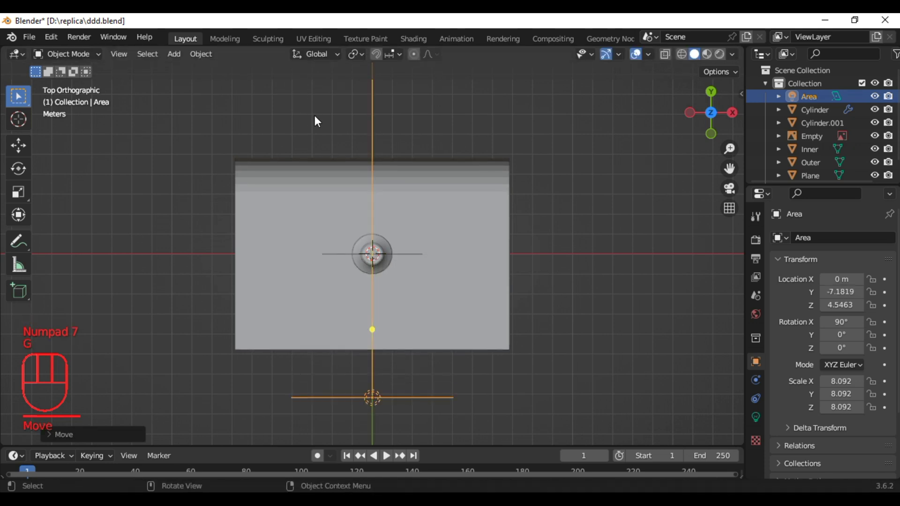
{"action": "key", "text": "s"}
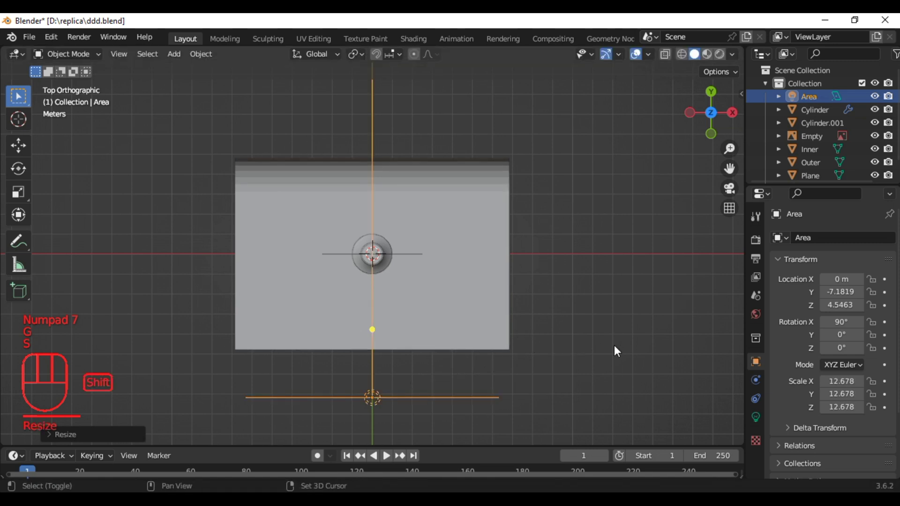
Step: Duplicate the light twice and rotate the copies to face the bottle from either side
{"action": "key", "text": "shift+d"}
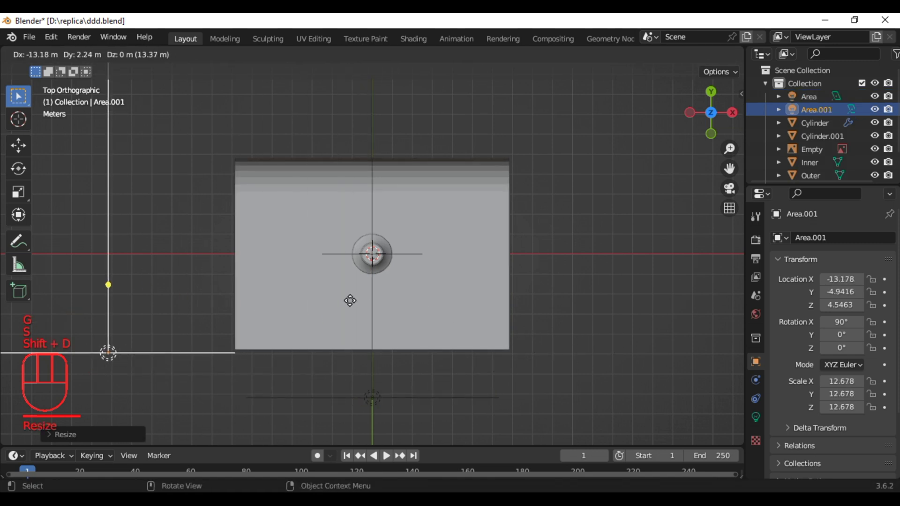
{"action": "key", "text": "r"}
{"action": "key", "text": "r"}
{"action": "key", "text": "shift+d"}
{"action": "key", "text": "r"}
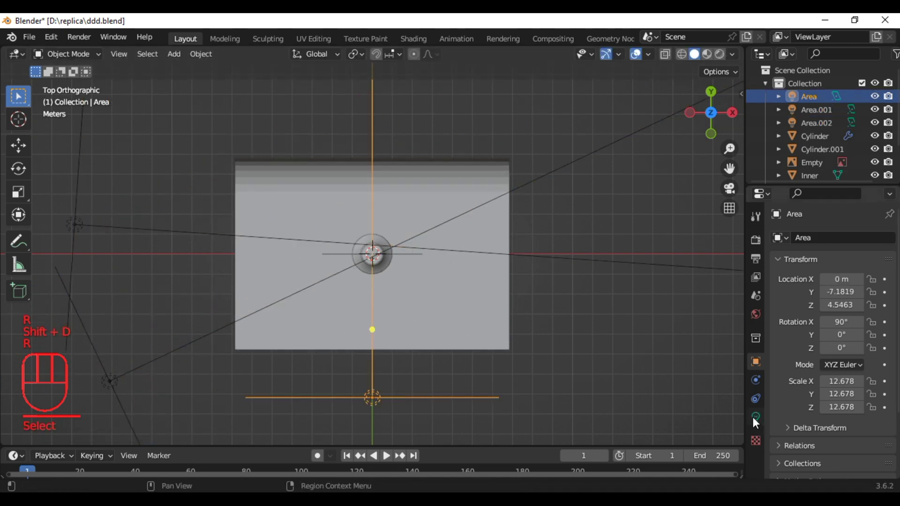
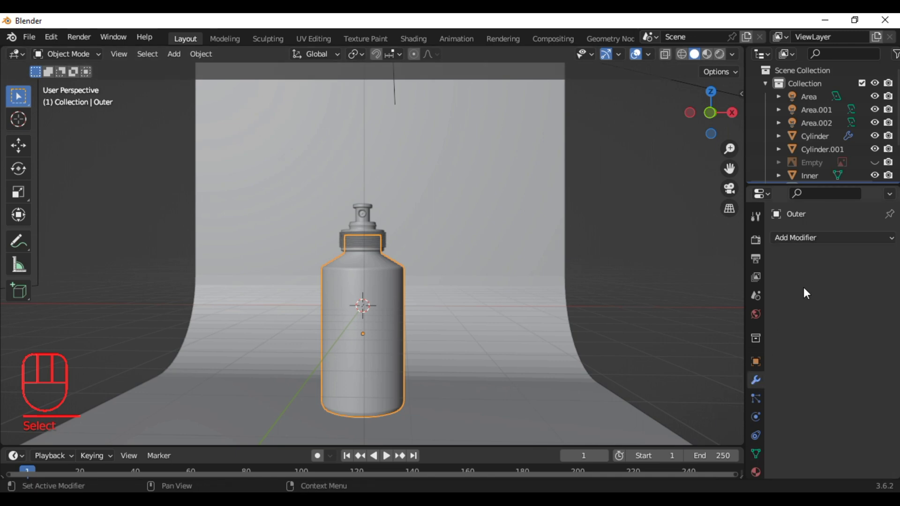
Step: Edit the Outer bottle in front view with the reference Empty shown, Inner hidden and X-ray on
{"action": "key", "text": "Tab"}
{"action": "key", "text": "KP_1"}
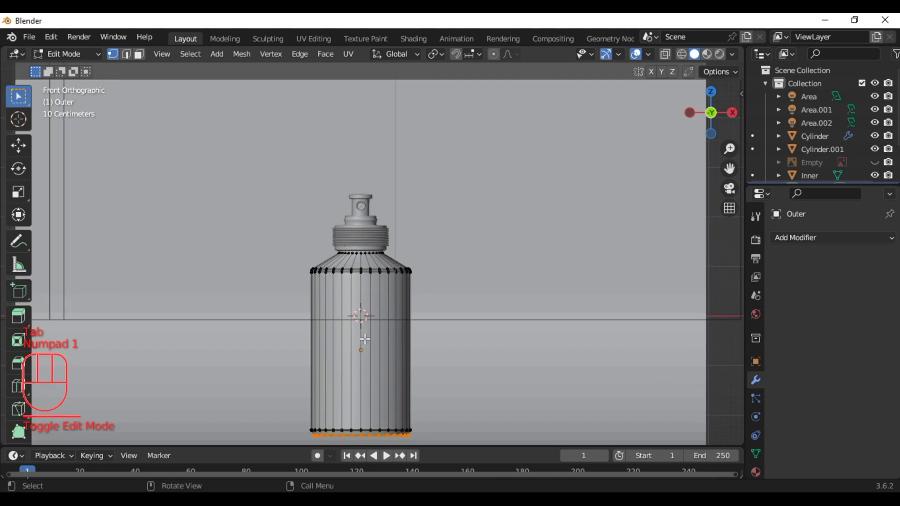
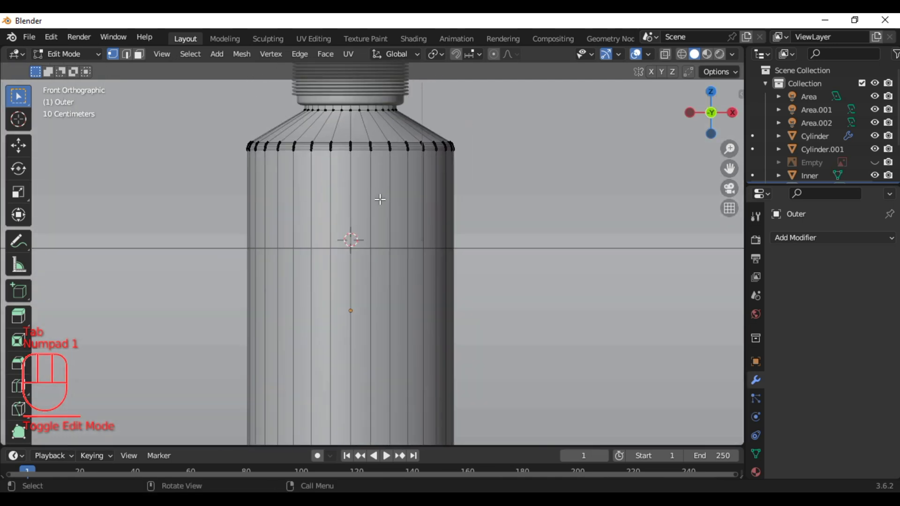
{"action": "left_click", "coordinate": [874, 170]}
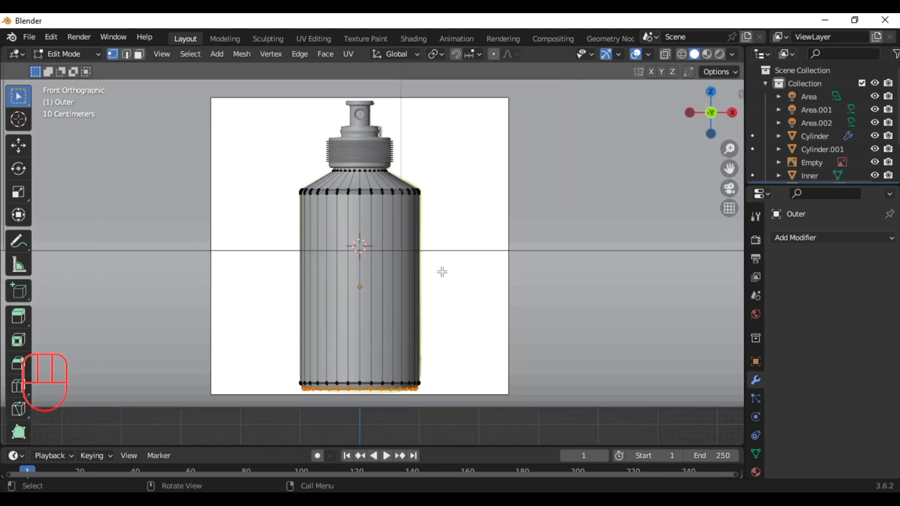
{"action": "left_click", "coordinate": [874, 178]}
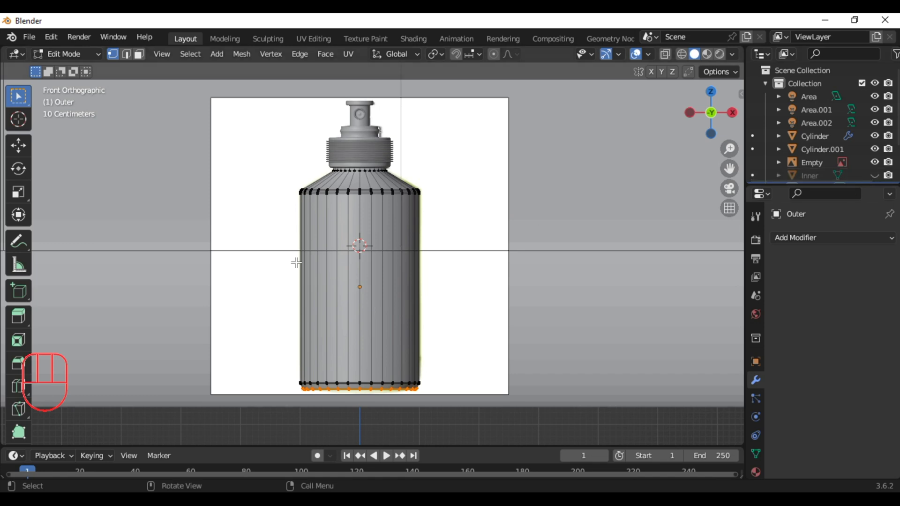
{"action": "key", "text": "z"}
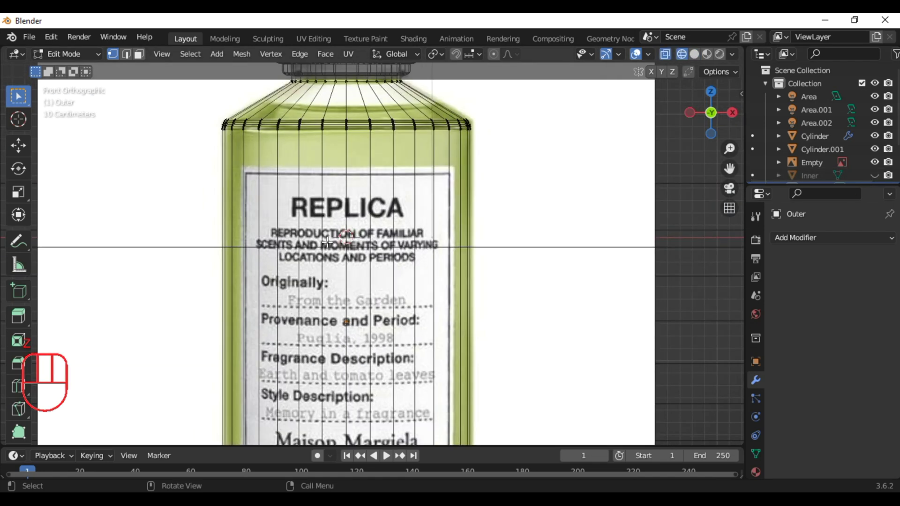
Step: Loop-cut the body at the label's top and bottom edges and face-select the label band
{"action": "key", "text": "ctrl+r"}
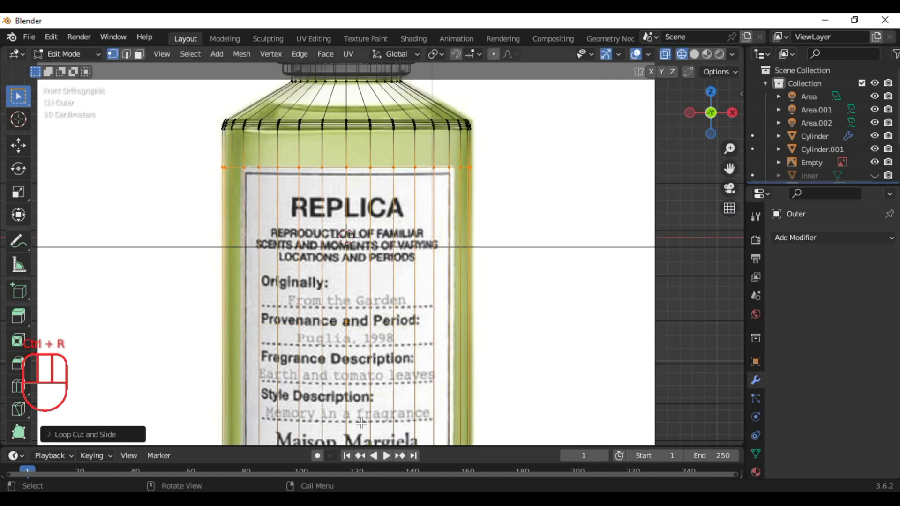
{"action": "middle_click", "coordinate": [389, 101]}
{"action": "key", "text": "ctrl+r"}
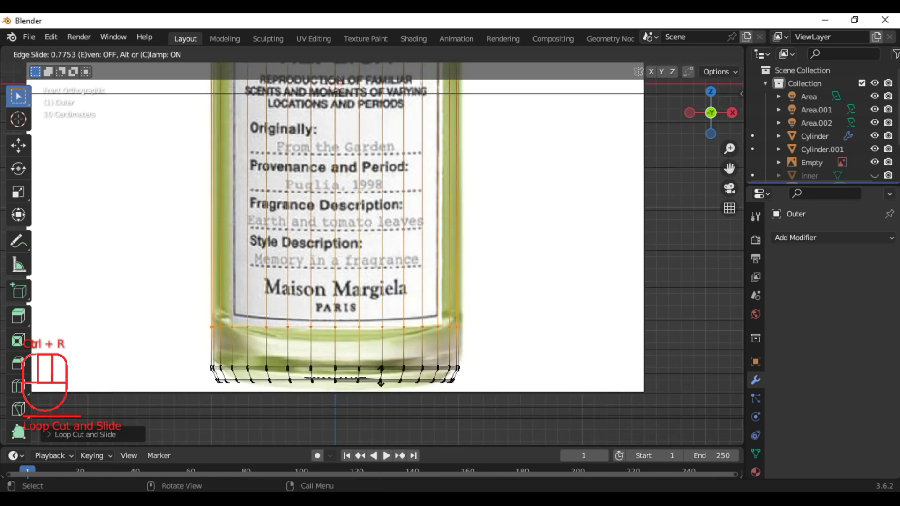
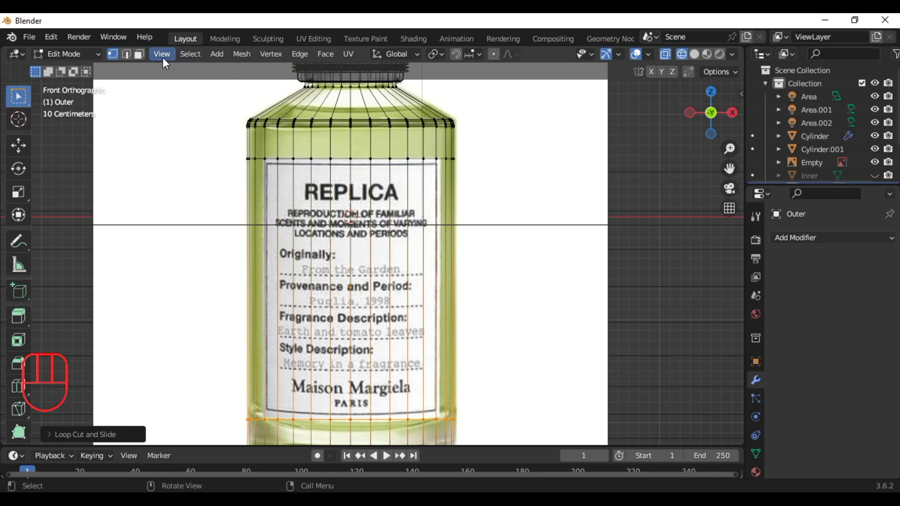
{"action": "left_click", "coordinate": [140, 58]}
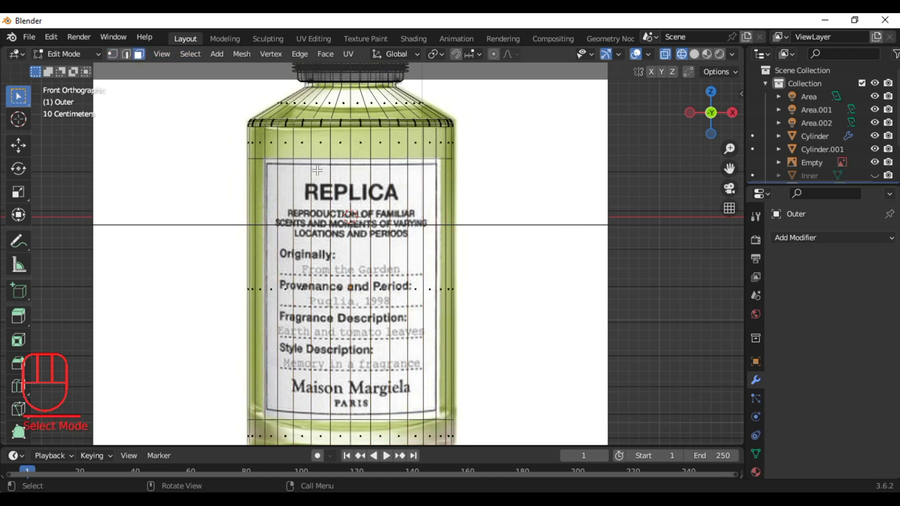
{"action": "key", "text": "c"}
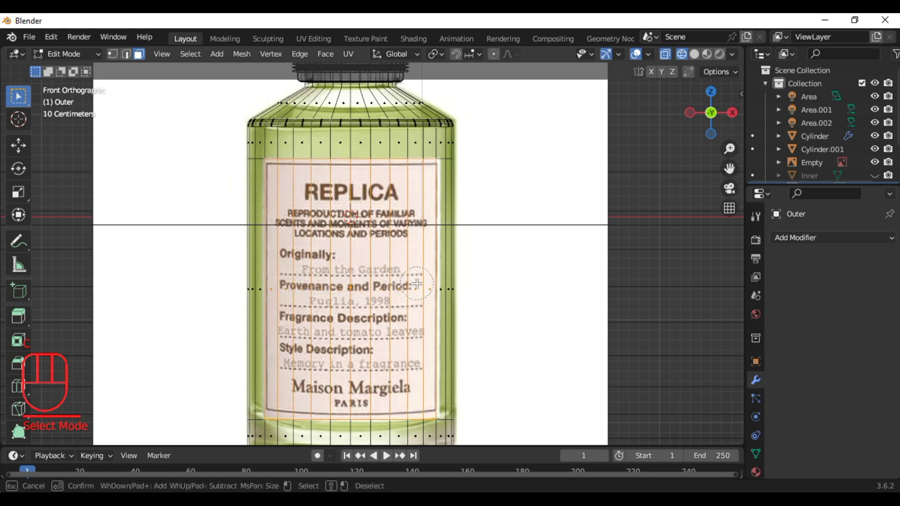
{"action": "key", "text": "z"}
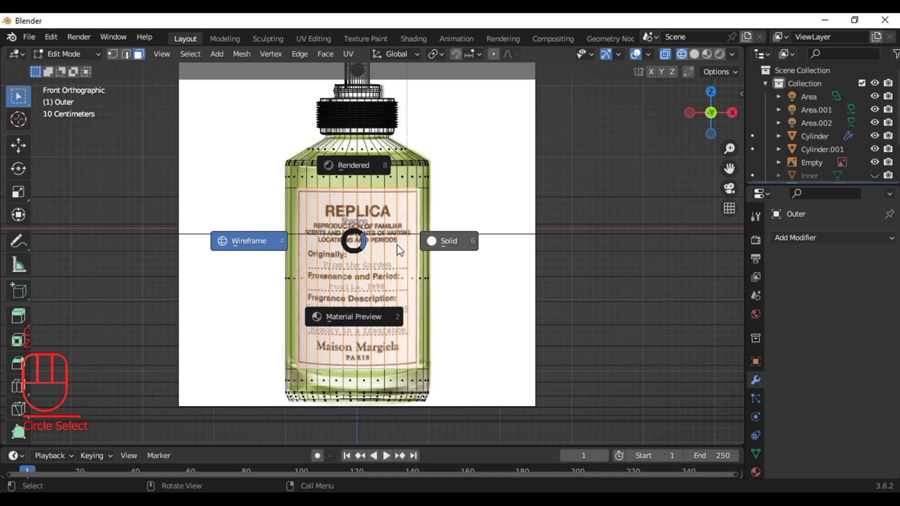
{"action": "key", "text": "shift+d"}
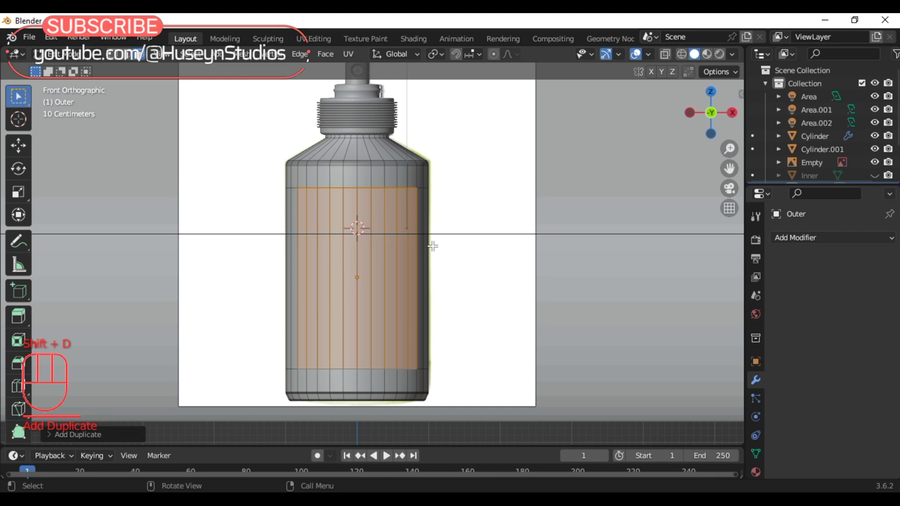
Step: Separate the label band into Outer.001 and delete its back faces, leaving a front label panel
{"action": "key", "text": "p"}
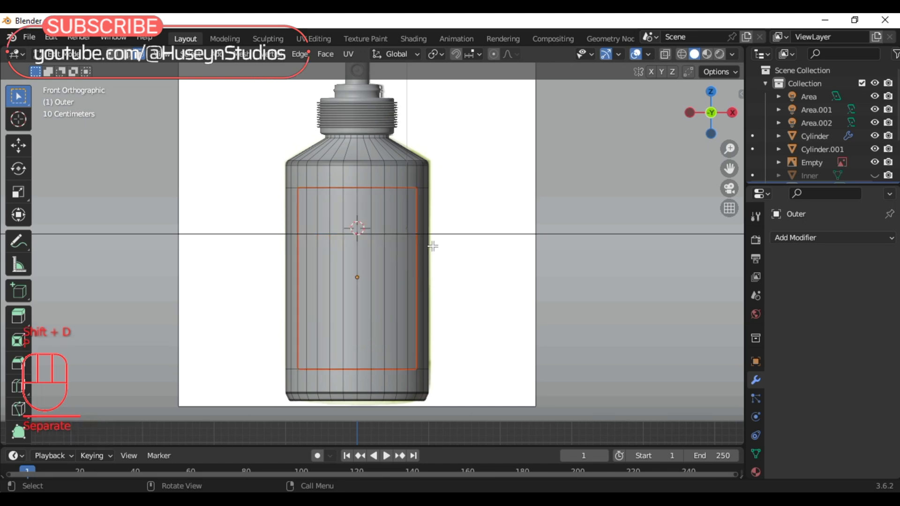
{"action": "key", "text": "KP_3"}
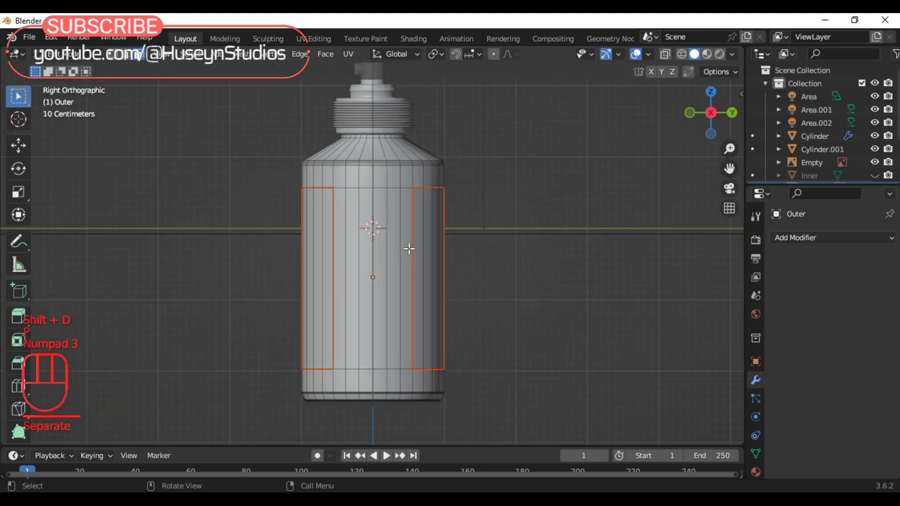
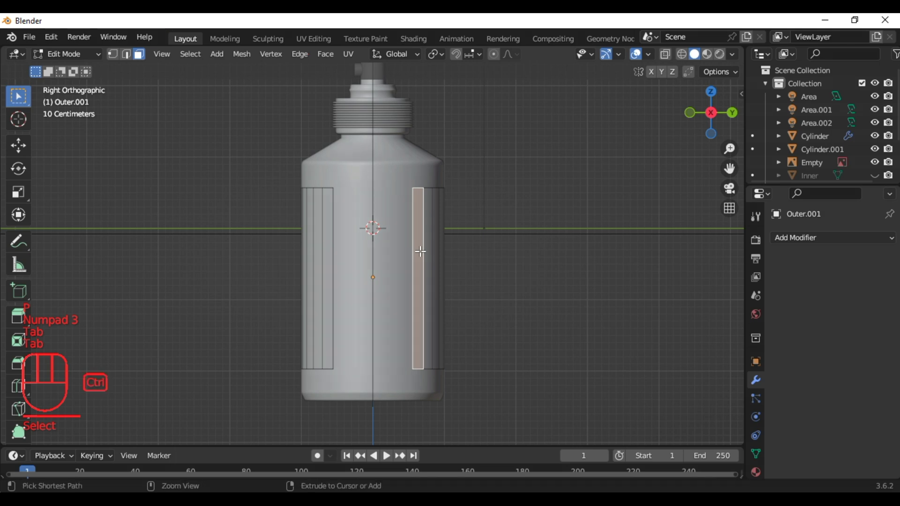
{"action": "key", "text": "ctrl+l"}
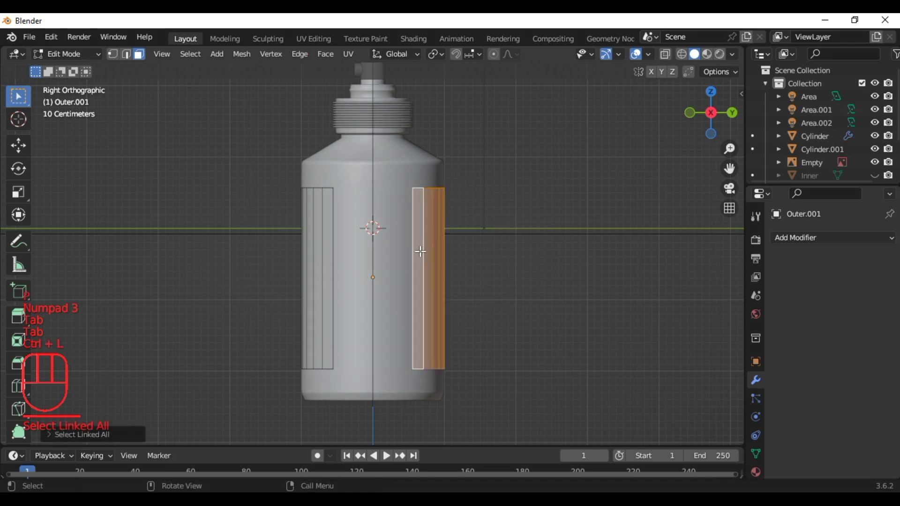
{"action": "key", "text": "Delete"}
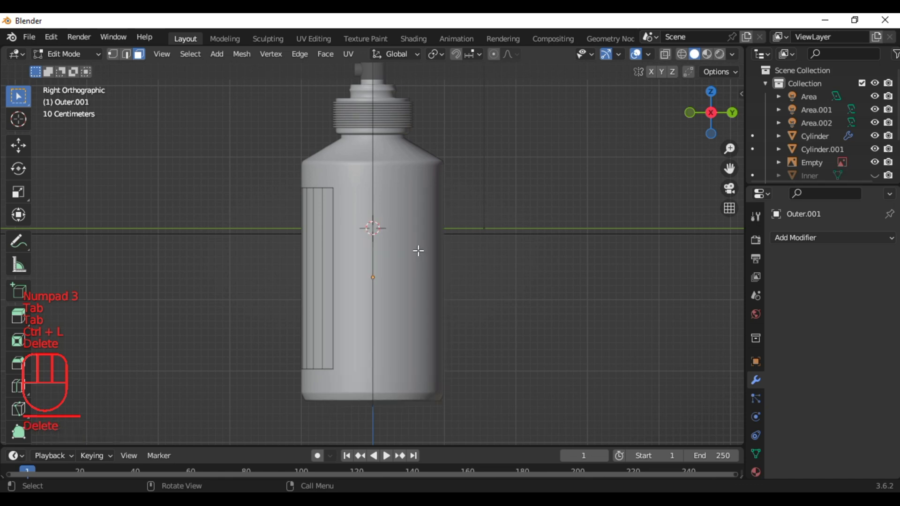
{"action": "key", "text": "Tab"}
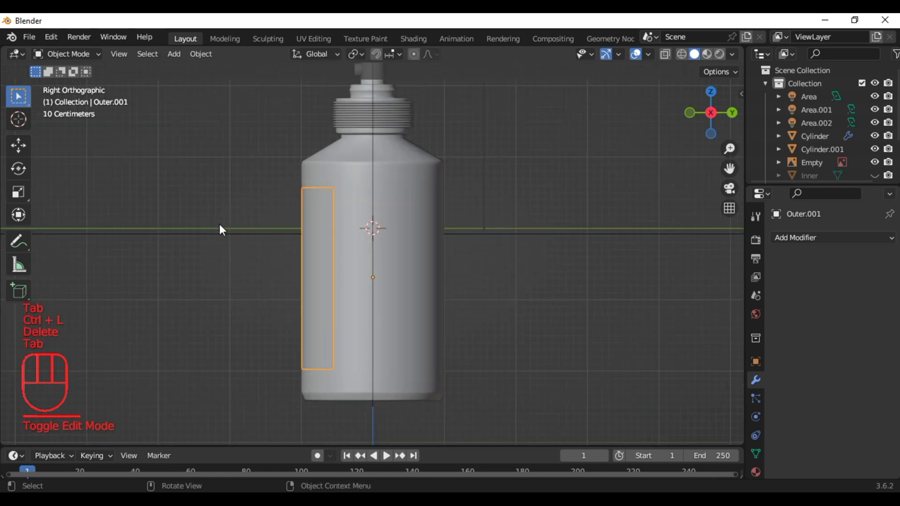
Step: Orbit to check the label panel and switch to the Shading workspace
{"action": "left_click_drag", "start_coordinate": [221, 233], "coordinate": [474, 236]}
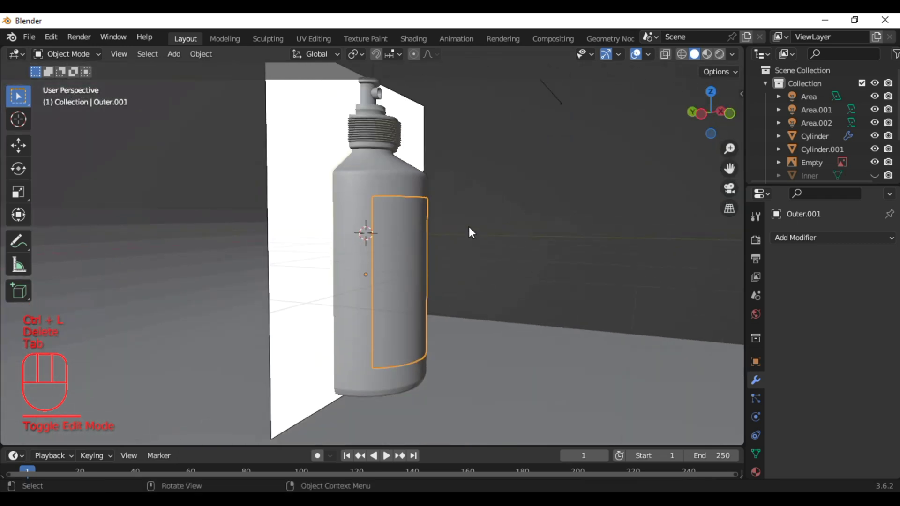
{"action": "key", "text": "KP_1"}
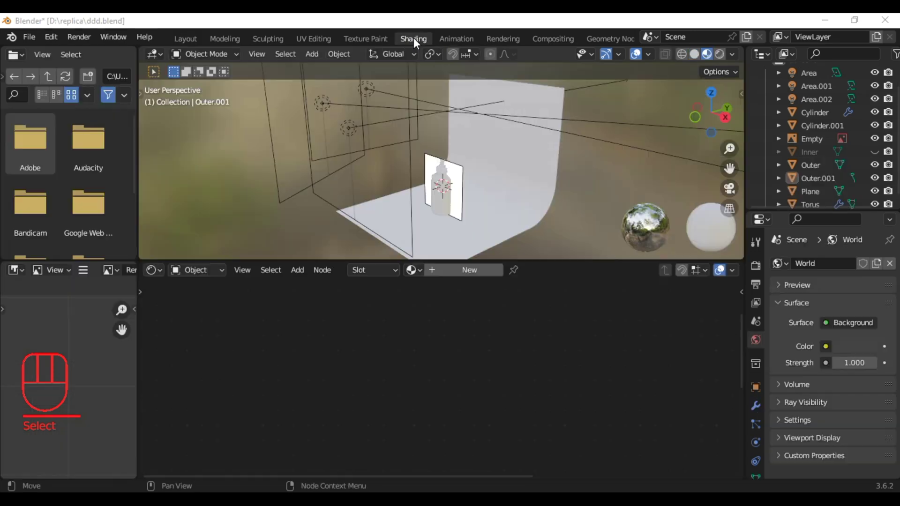
Step: Hide the reference Empty, select the Outer bottle body and assign it the OUTER material
{"action": "key", "text": "KP_1"}
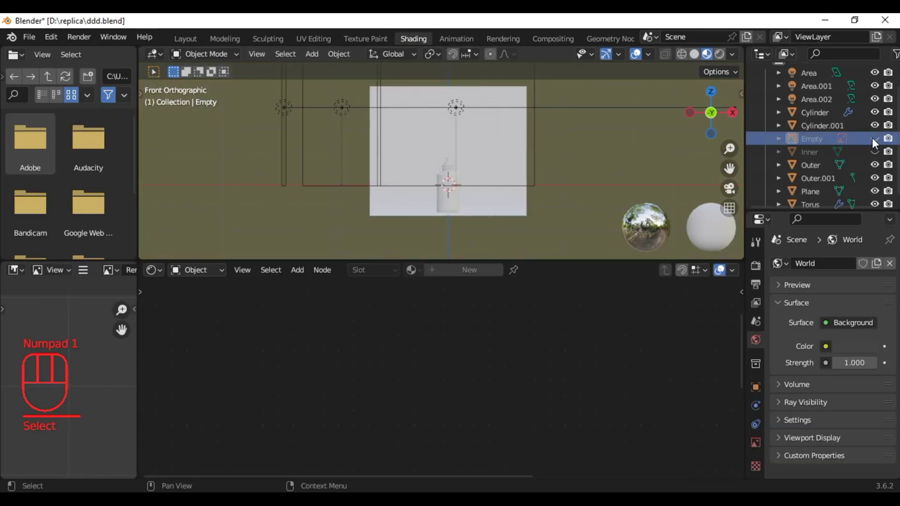
{"action": "left_click", "coordinate": [878, 157]}
{"action": "left_click", "coordinate": [814, 157]}
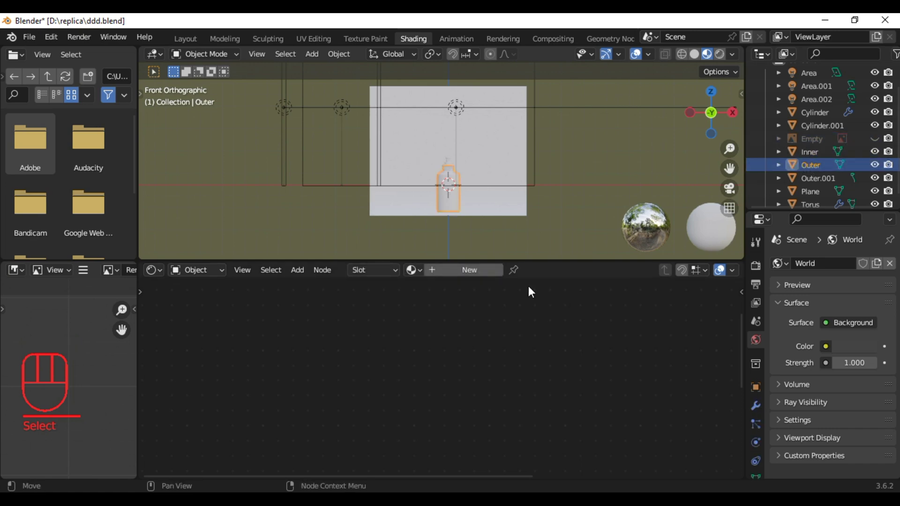
{"action": "left_click", "coordinate": [467, 277]}
{"action": "left_click_drag", "start_coordinate": [527, 272], "coordinate": [532, 272]}
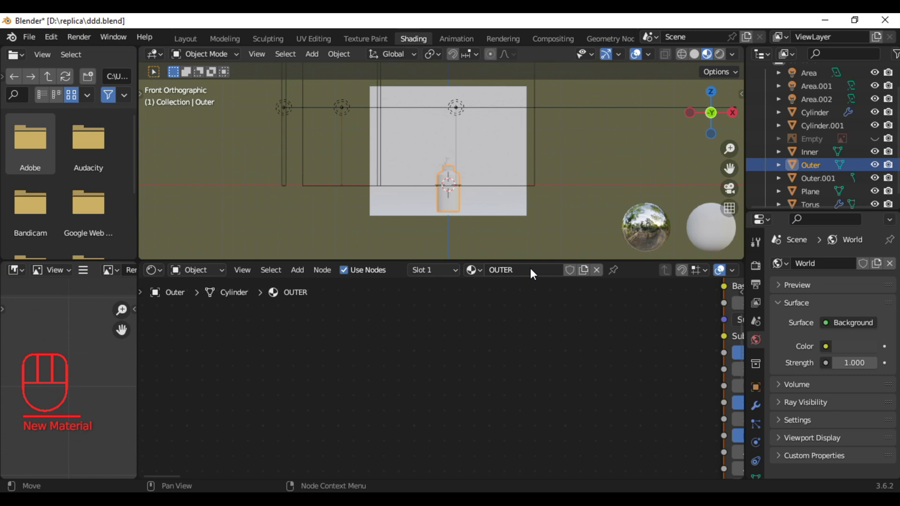
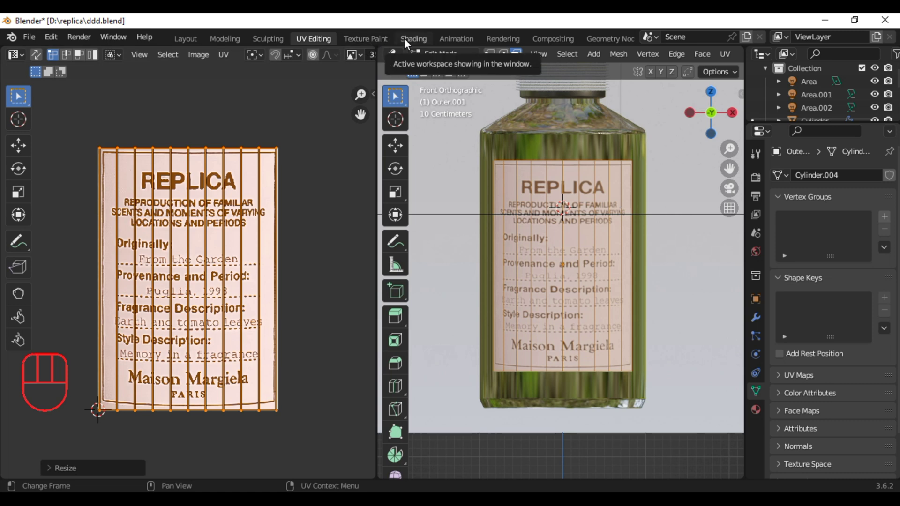
Step: Return to the Shading workspace after fitting the label UVs over the REPLICA image
{"action": "left_click", "coordinate": [406, 42]}
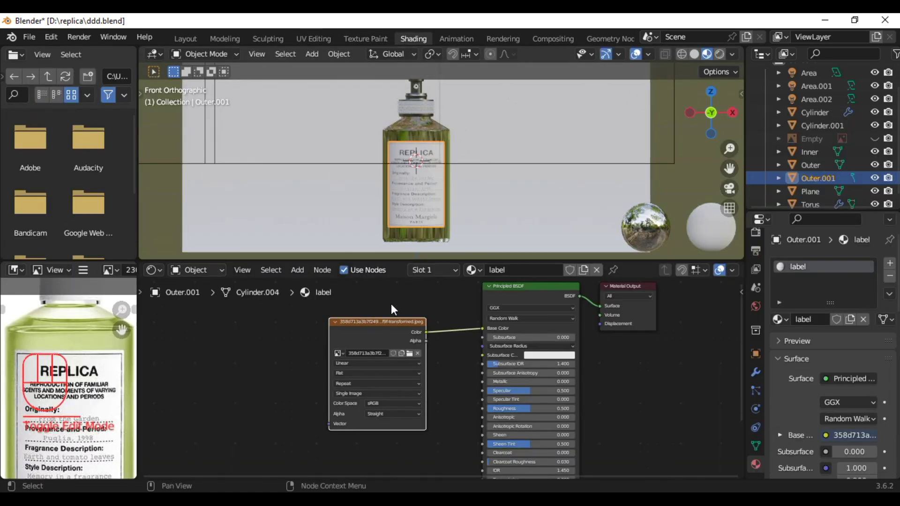
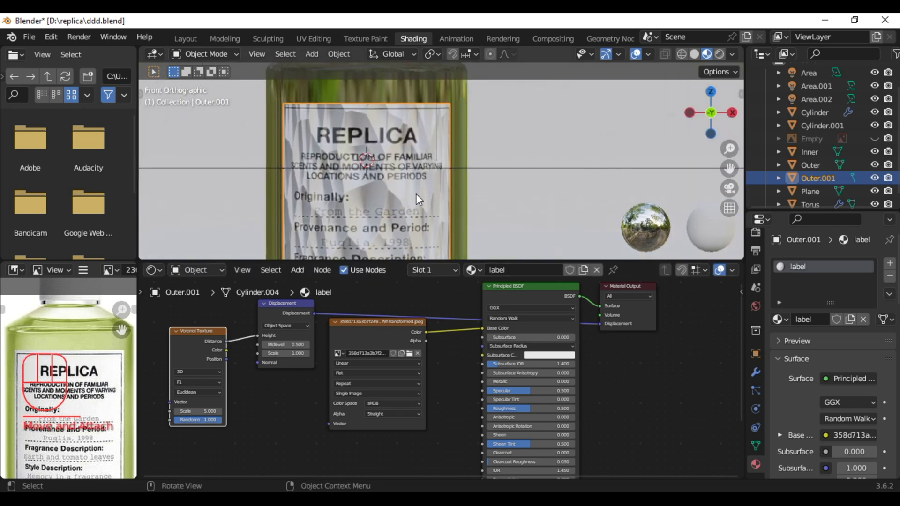
Step: Feed the Voronoi texture's Distance into the Displacement node's Height on the label material
{"action": "left_click_drag", "start_coordinate": [422, 198], "coordinate": [427, 152]}
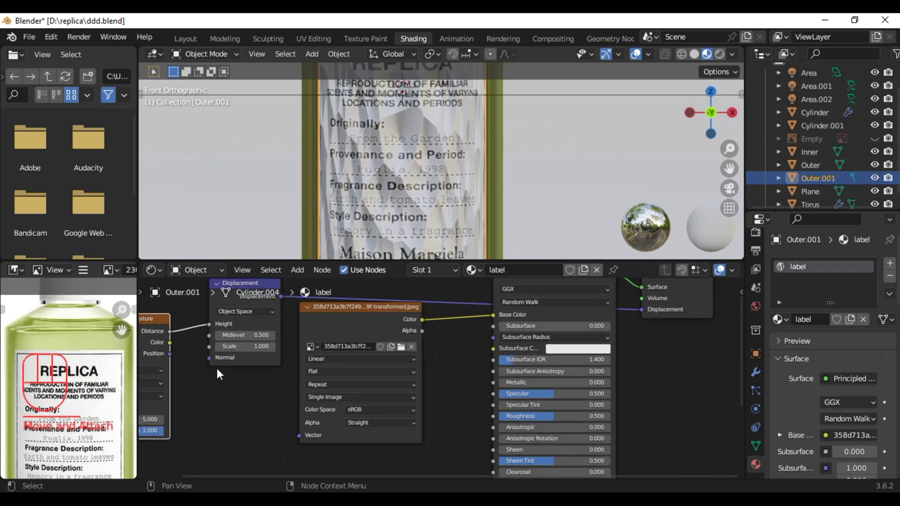
{"action": "middle_click", "coordinate": [192, 376]}
{"action": "left_click_drag", "start_coordinate": [330, 401], "coordinate": [347, 230]}
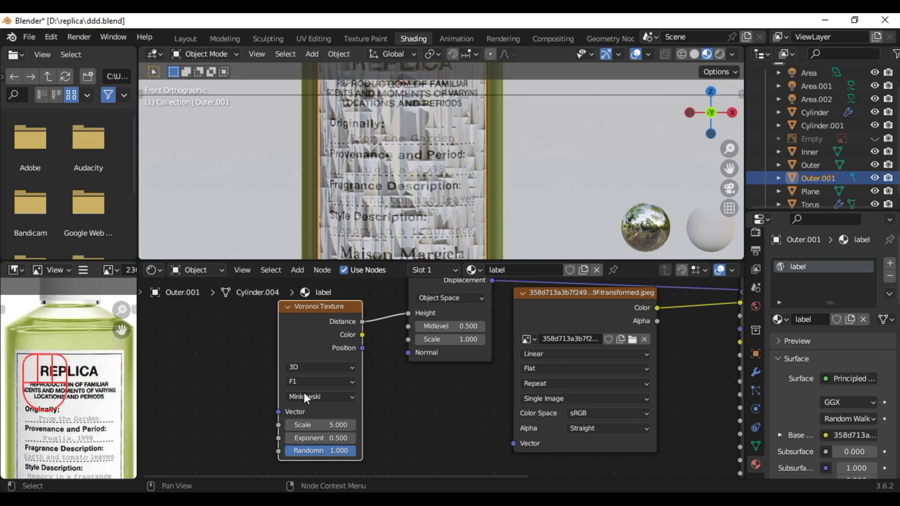
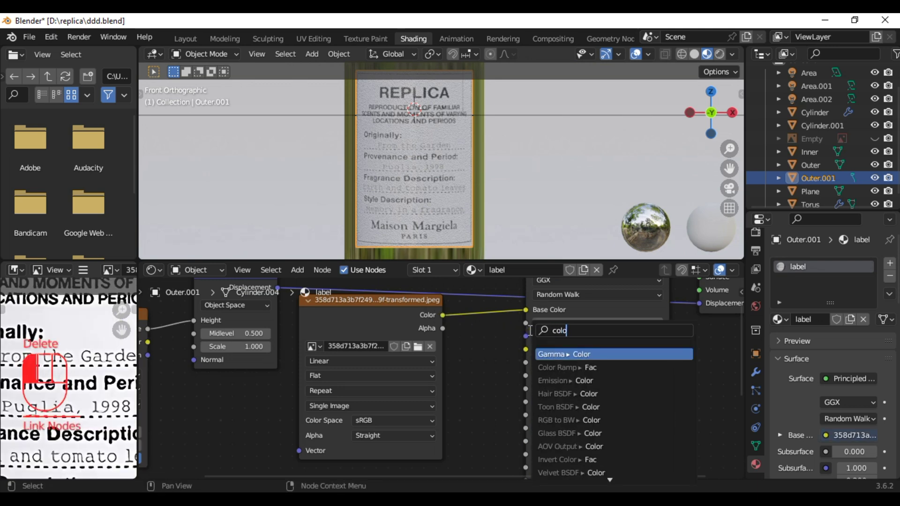
Step: Add a Color Ramp from the label image Color into Roughness, with the white stop dragged far left
{"action": "key", "text": "r"}
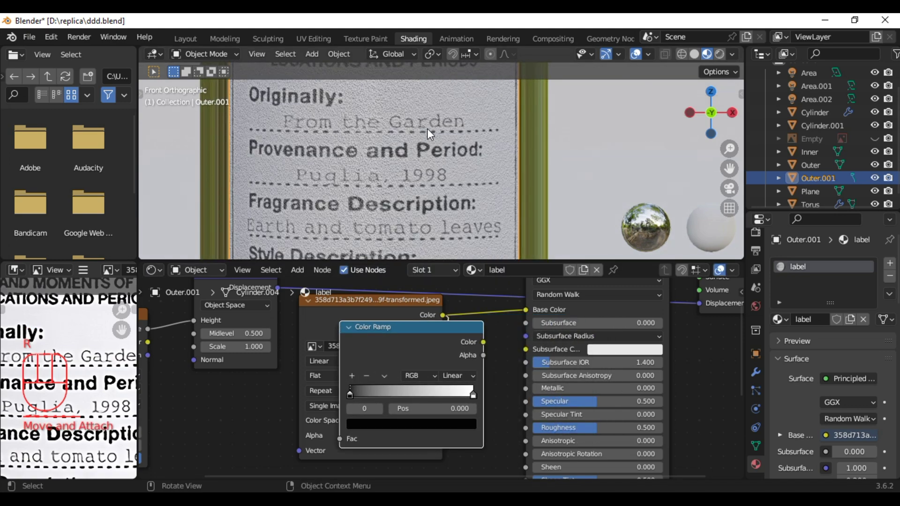
{"action": "left_click_drag", "start_coordinate": [429, 149], "coordinate": [419, 249]}
{"action": "left_click_drag", "start_coordinate": [471, 397], "coordinate": [351, 393]}
{"action": "left_click_drag", "start_coordinate": [508, 357], "coordinate": [532, 430]}
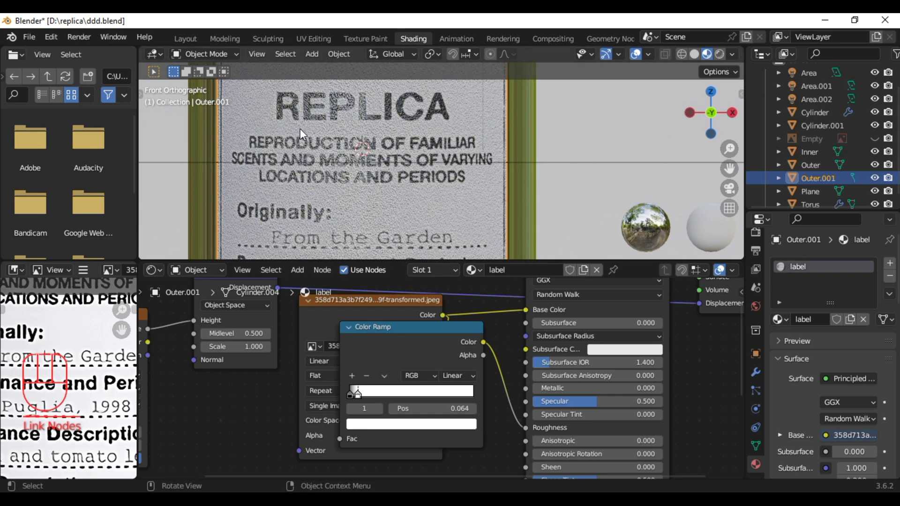
{"action": "middle_click", "coordinate": [495, 188]}
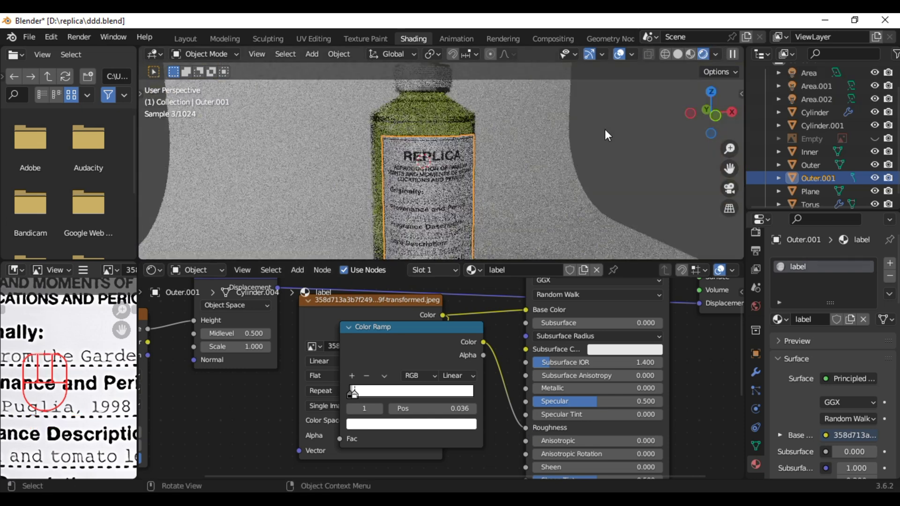
Step: View the bottle from the front and switch to the Layout workspace
{"action": "key", "text": "KP_1"}
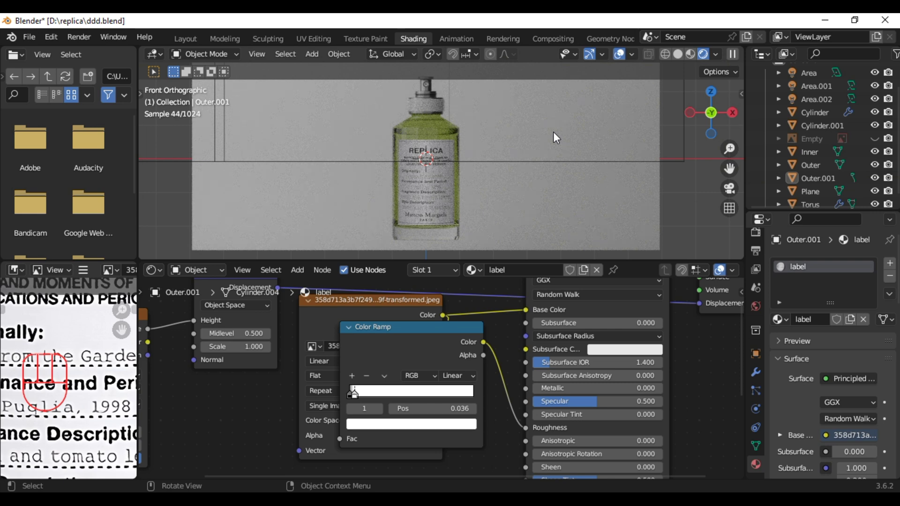
{"action": "left_click_drag", "start_coordinate": [694, 59], "coordinate": [190, 41]}
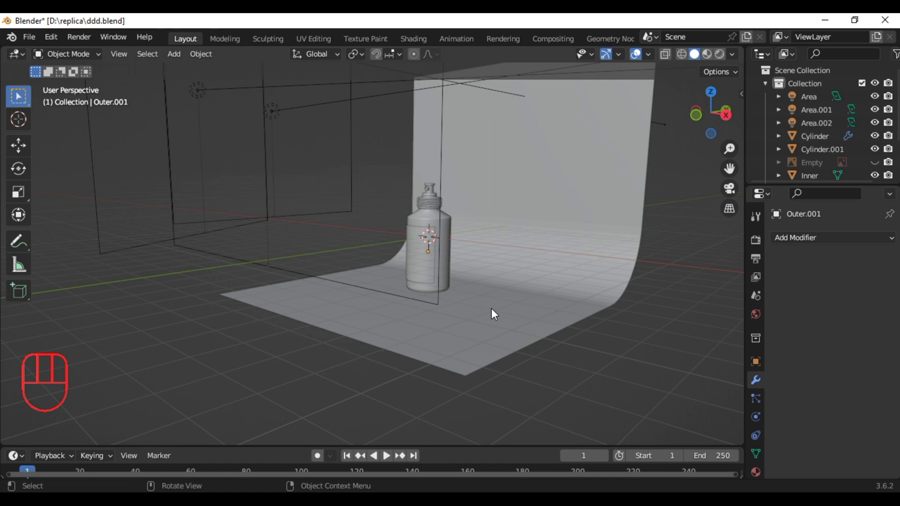
Step: Add a camera from front view and enable Lock Camera to View in the sidebar
{"action": "key", "text": "KP_1"}
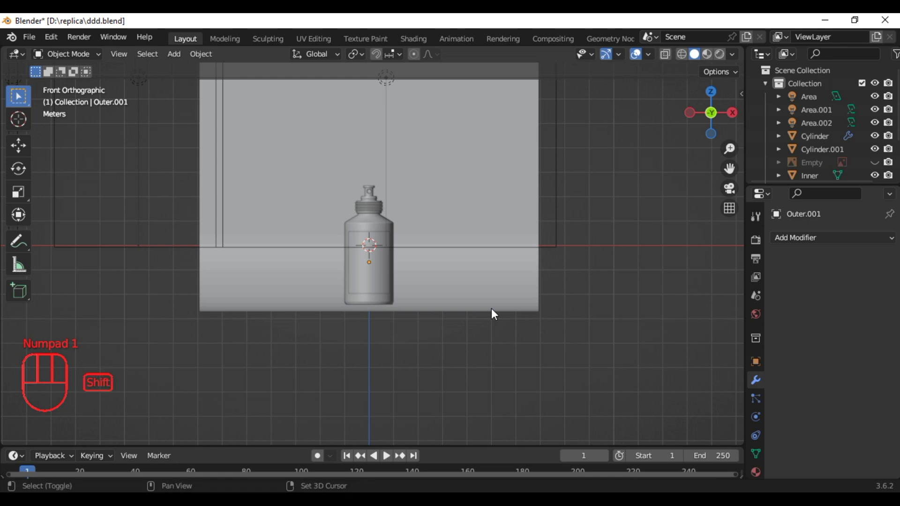
{"action": "key", "text": "shift+a"}
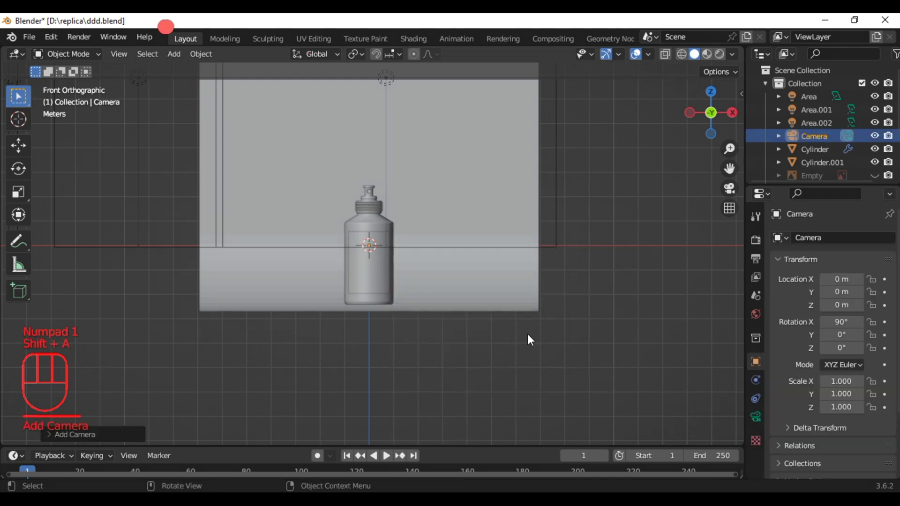
{"action": "key", "text": "n"}
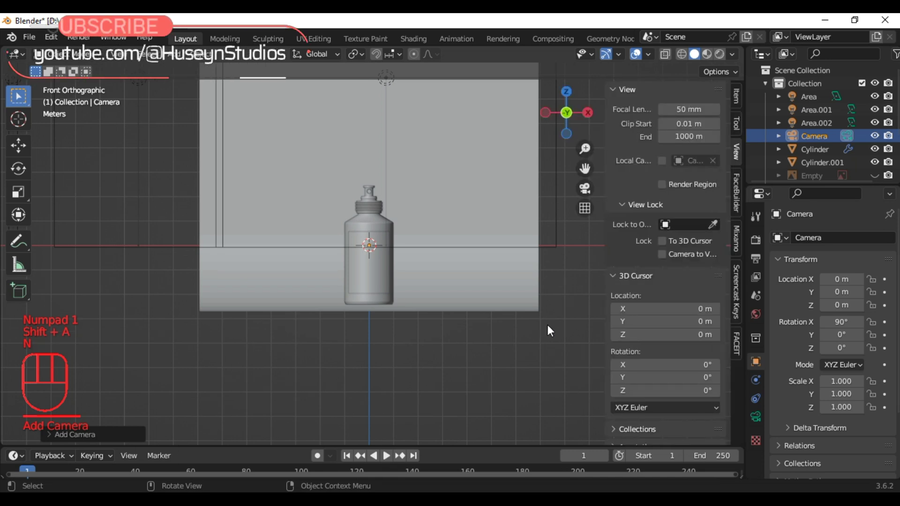
{"action": "left_click", "coordinate": [667, 261]}
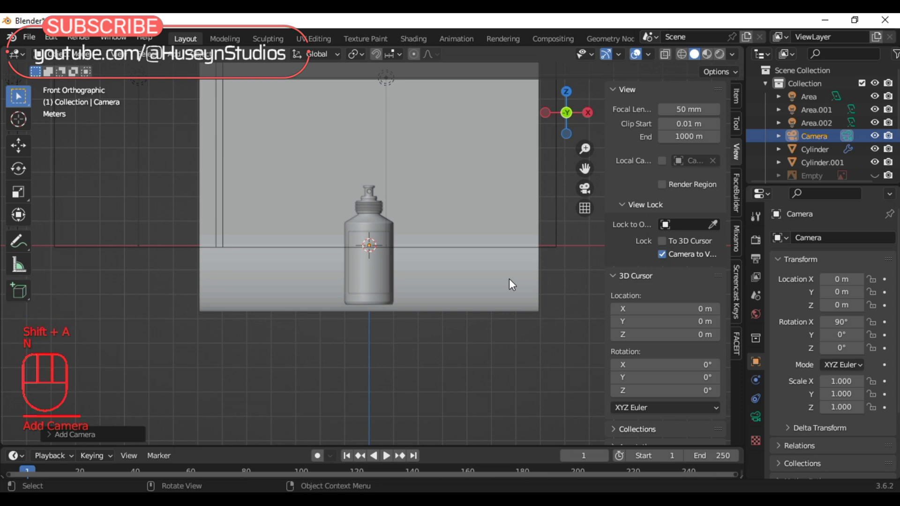
{"action": "key", "text": "n"}
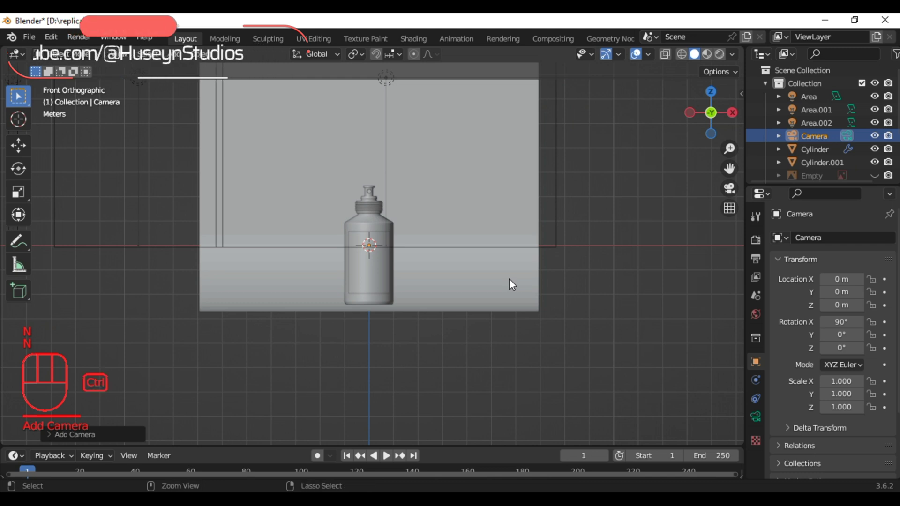
Step: Snap the camera to the front view, then tilt, center and zoom so the bottle fills the frame
{"action": "key", "text": "ctrl+alt+KP_0"}
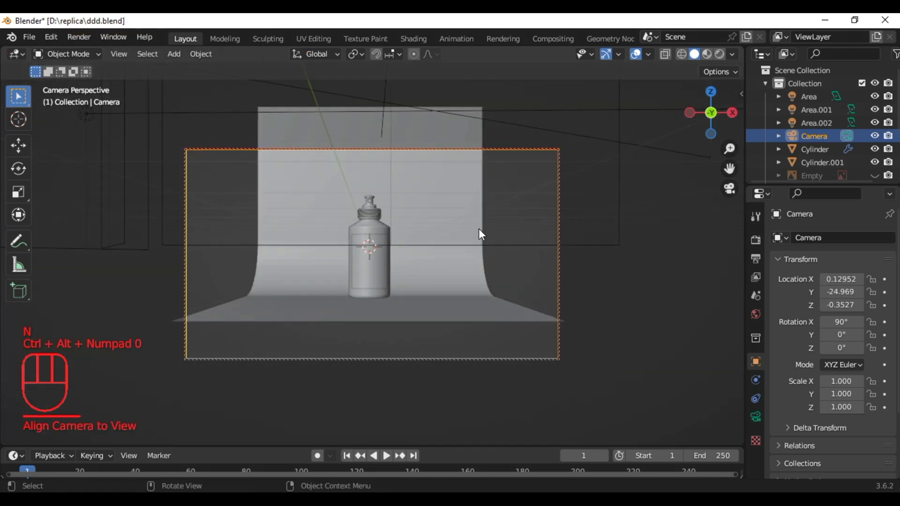
{"action": "left_click_drag", "start_coordinate": [479, 234], "coordinate": [481, 241]}
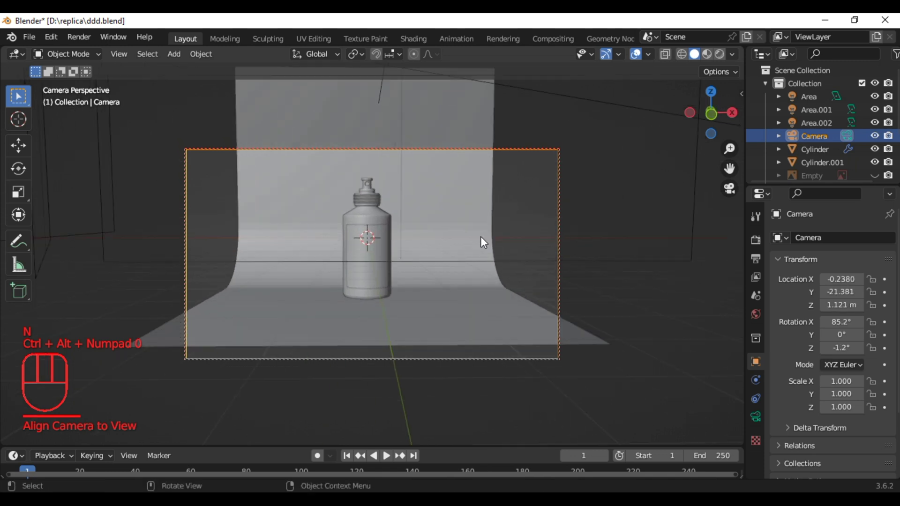
{"action": "left_click_drag", "start_coordinate": [483, 242], "coordinate": [479, 243]}
{"action": "left_click_drag", "start_coordinate": [478, 243], "coordinate": [479, 254]}
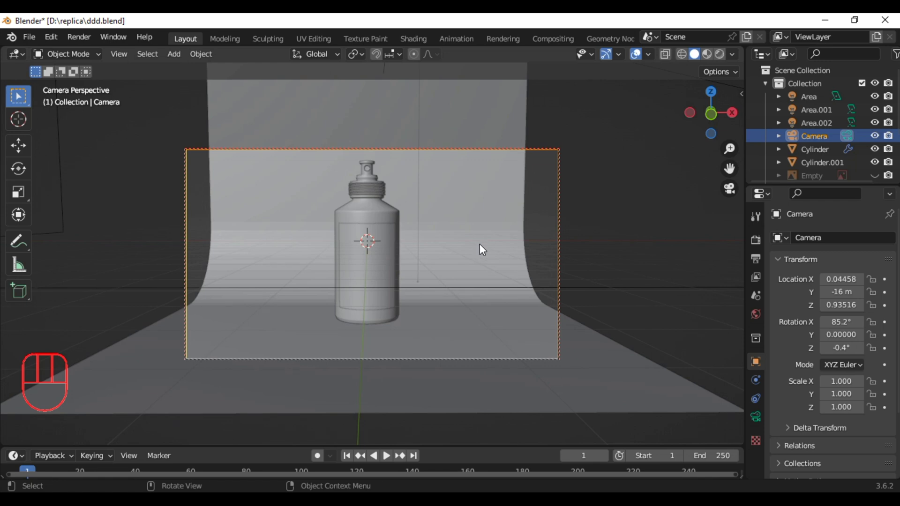
Step: Switch viewport shading to Material Preview and untick Lock Camera to View
{"action": "left_click", "coordinate": [720, 59]}
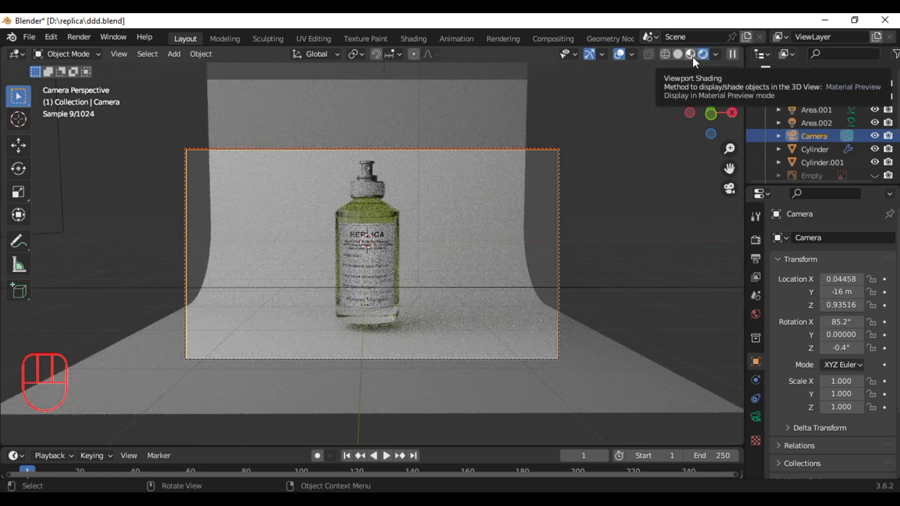
{"action": "left_click", "coordinate": [694, 62]}
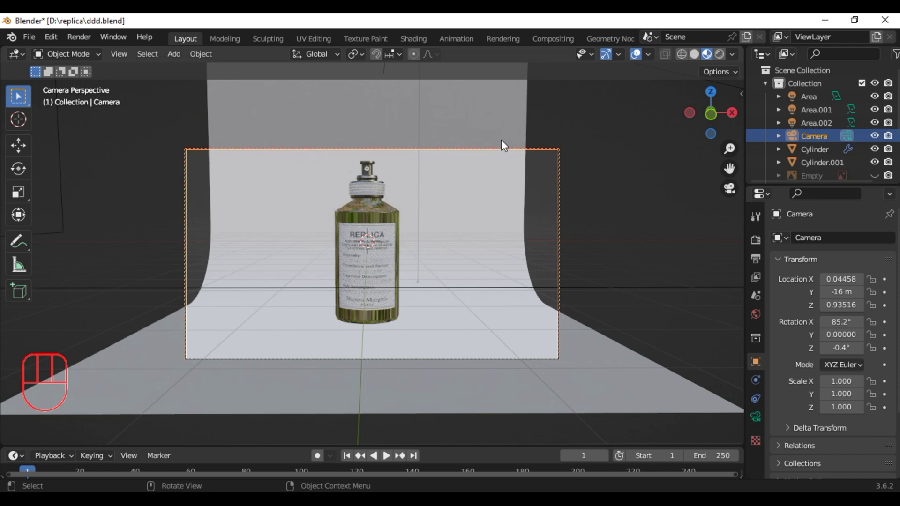
{"action": "key", "text": "n"}
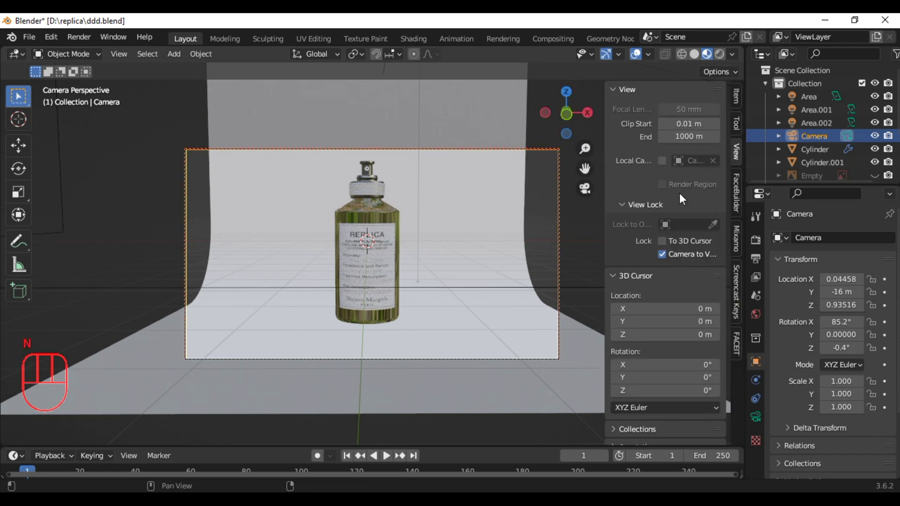
{"action": "left_click", "coordinate": [662, 254]}
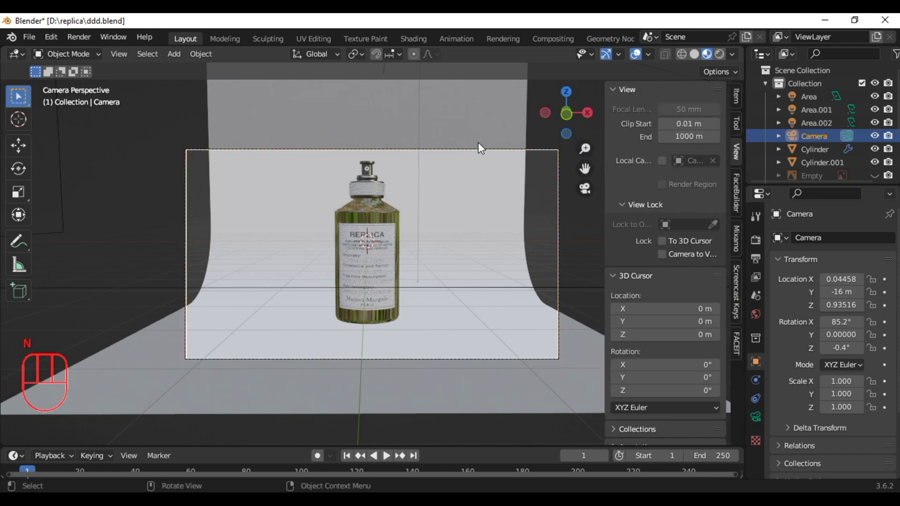
Step: Select the white backdrop plane and show its Material Properties
{"action": "key", "text": "n"}
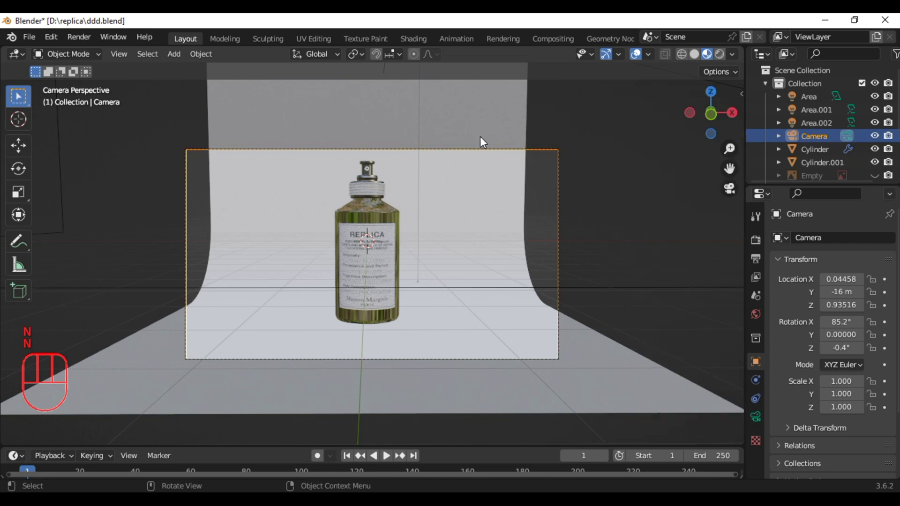
{"action": "key", "text": "s"}
{"action": "left_click", "coordinate": [484, 141]}
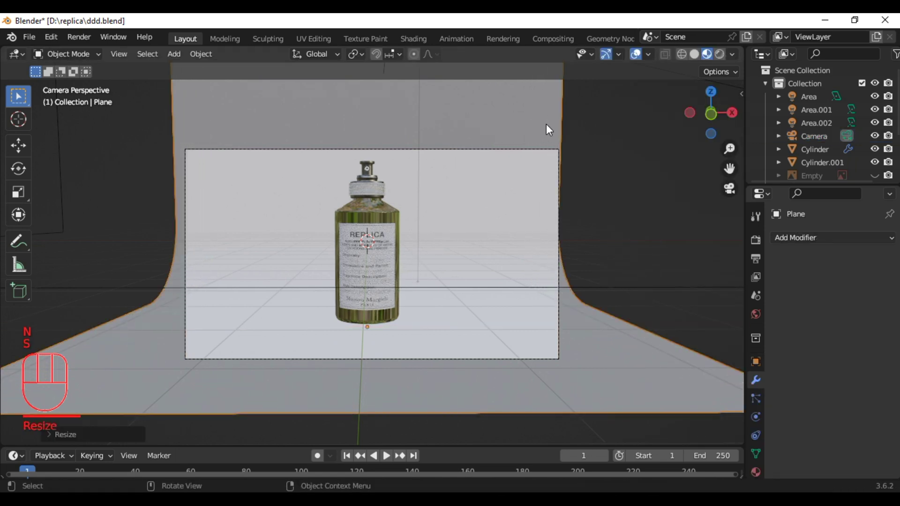
{"action": "key", "text": "s"}
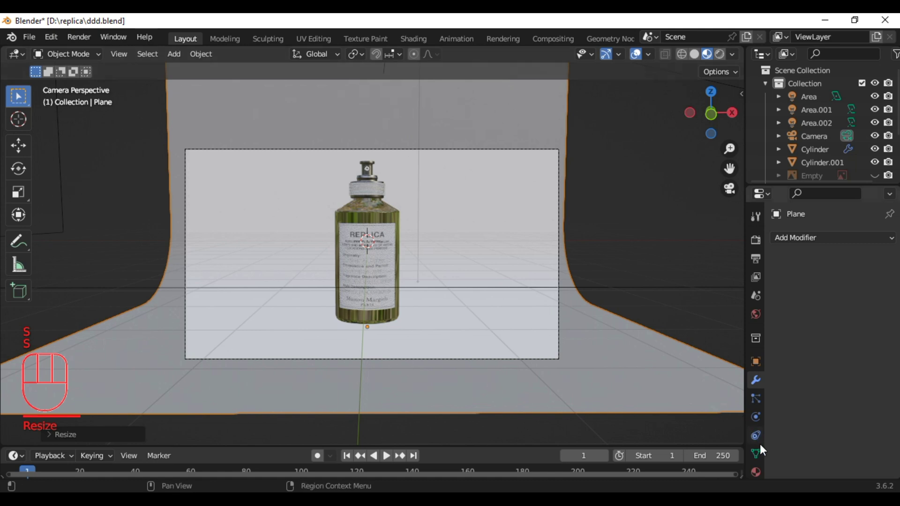
{"action": "left_click", "coordinate": [764, 475]}
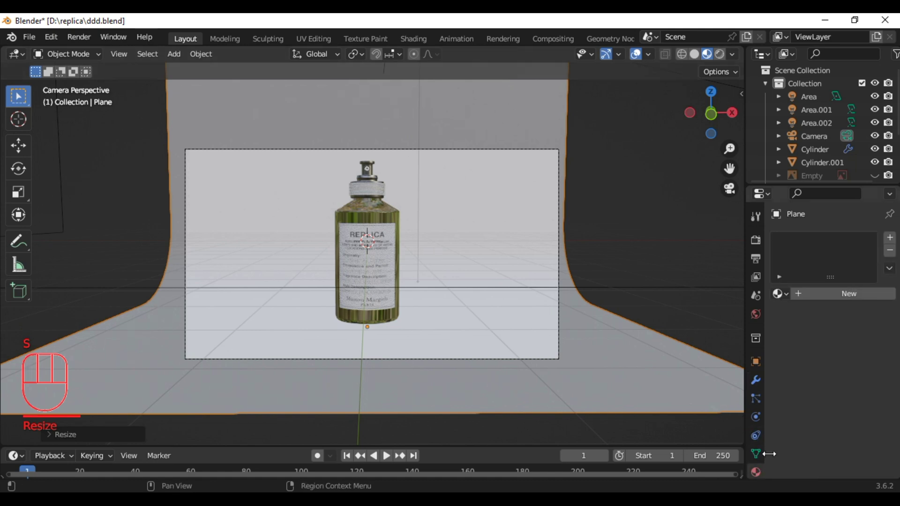
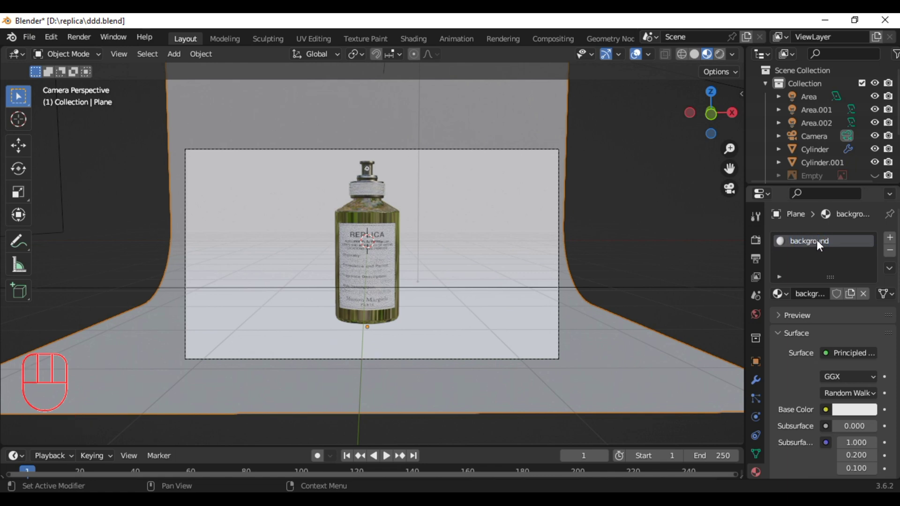
Step: Review Cycles render settings with Max Samples 2000 and Denoise enabled
{"action": "left_click", "coordinate": [759, 240]}
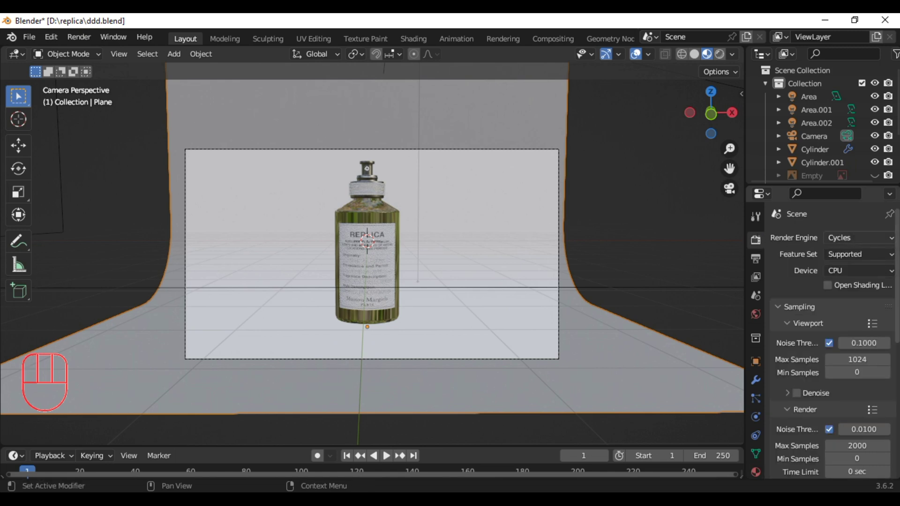
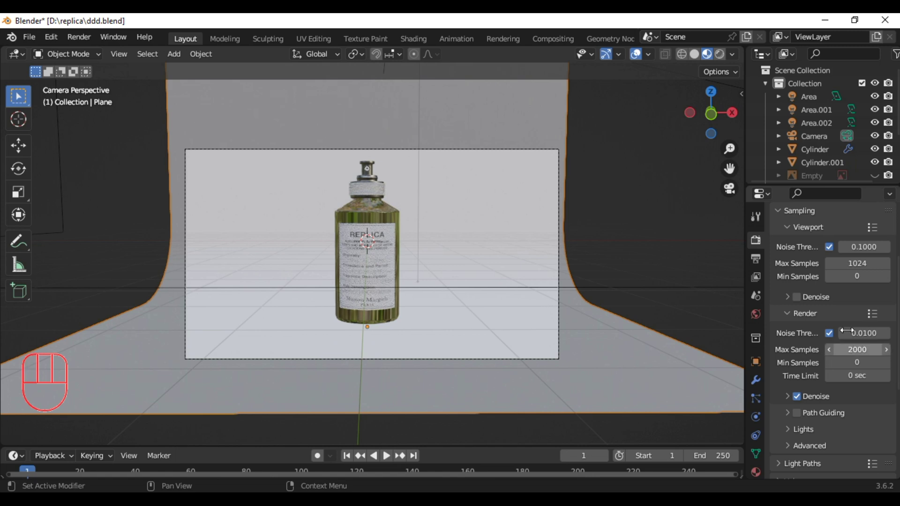
{"action": "left_click", "coordinate": [880, 180]}
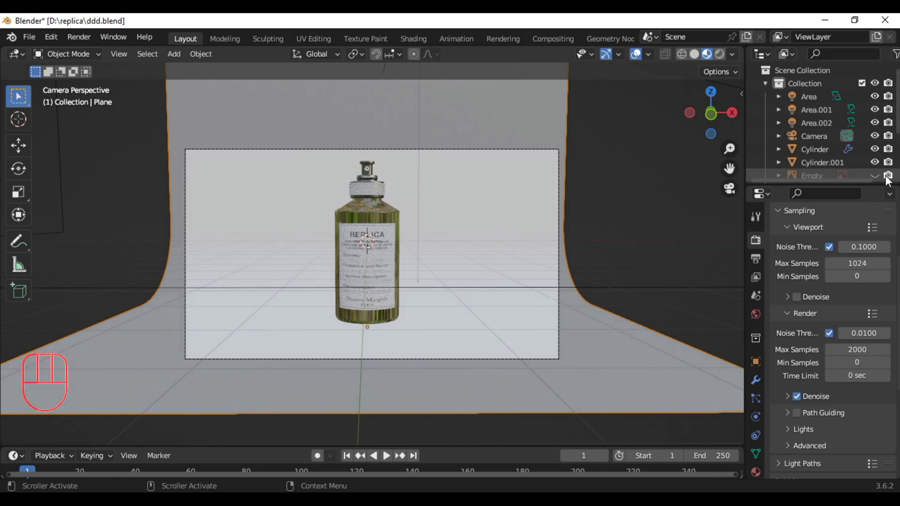
{"action": "left_click", "coordinate": [890, 180]}
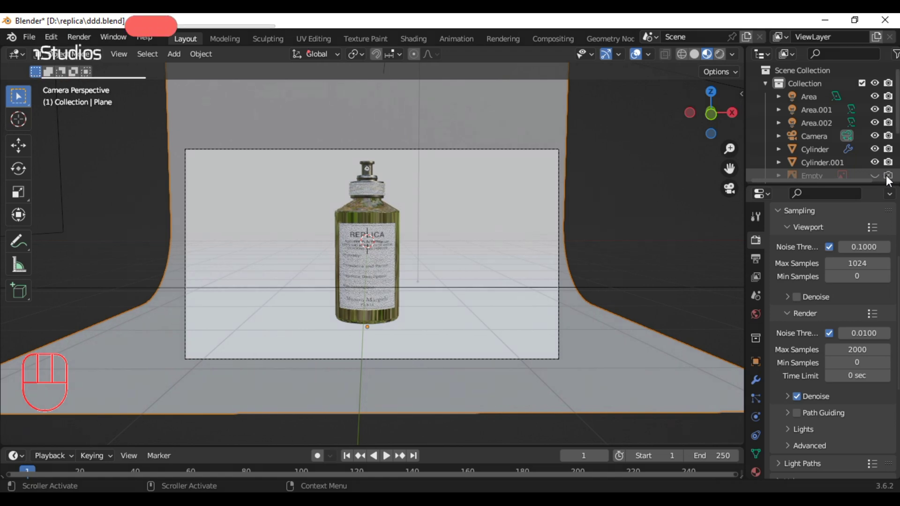